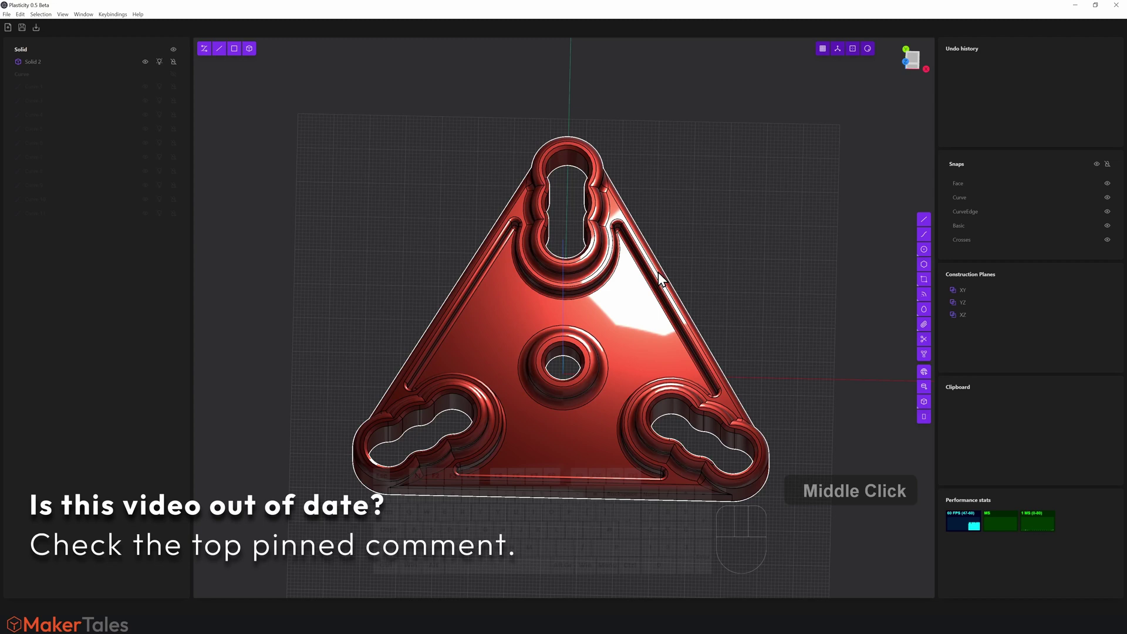
Discard the red plate with a new empty file and frame the origin on the ground grid
key("ctrl+/")
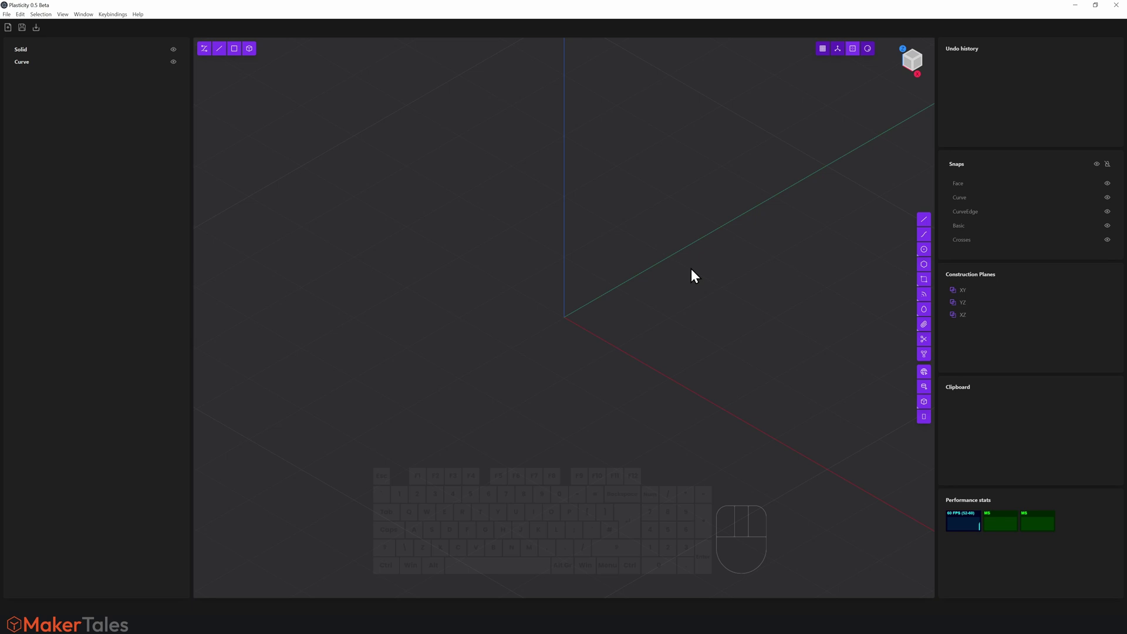
key("alt+z")
scroll("down", 3)
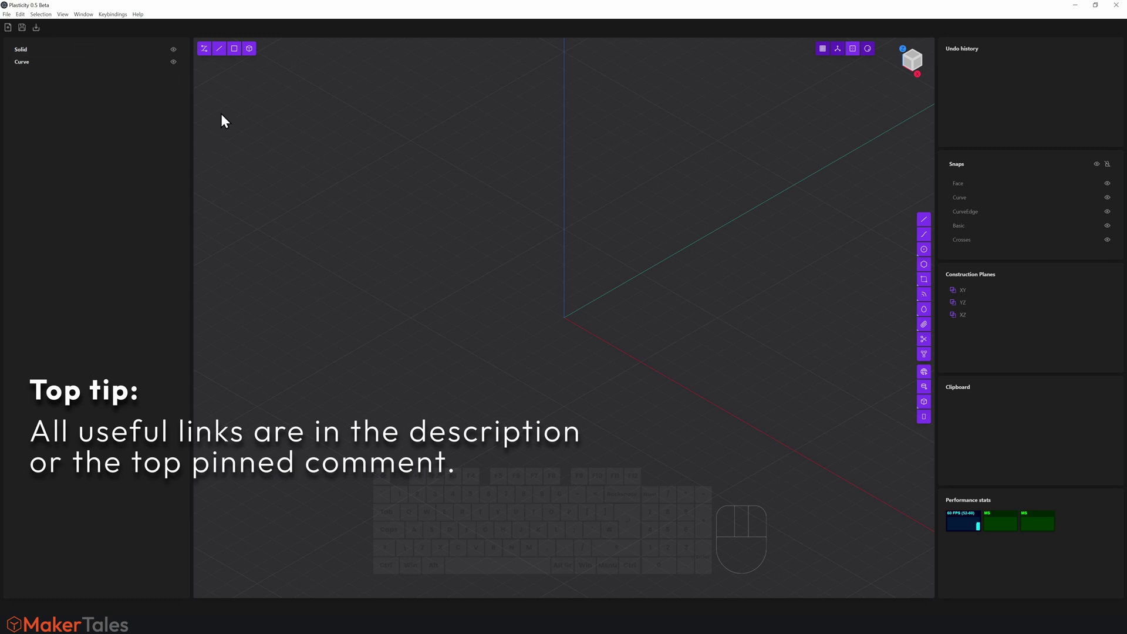
scroll("down", 3)
left_click_drag(580, 264, 631, 284)
key("alt+z")
key("ctrl+n")
scroll("down", 3)
left_click_drag(632, 287, 540, 267)
left_click_drag(567, 269, 565, 258)
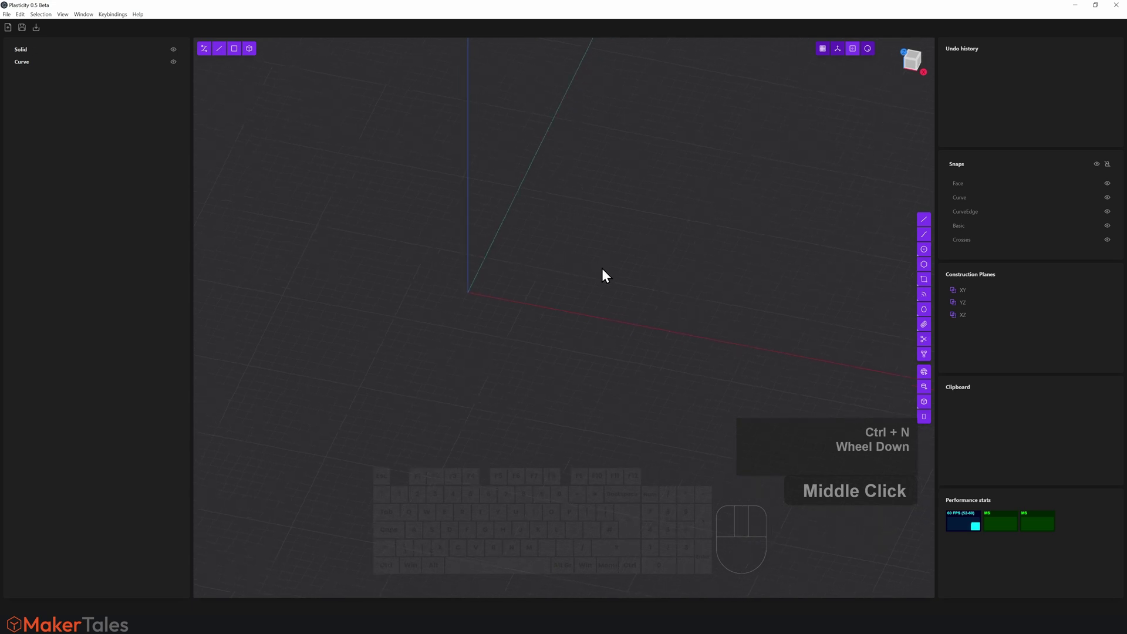
left_click_drag(568, 265, 565, 311)
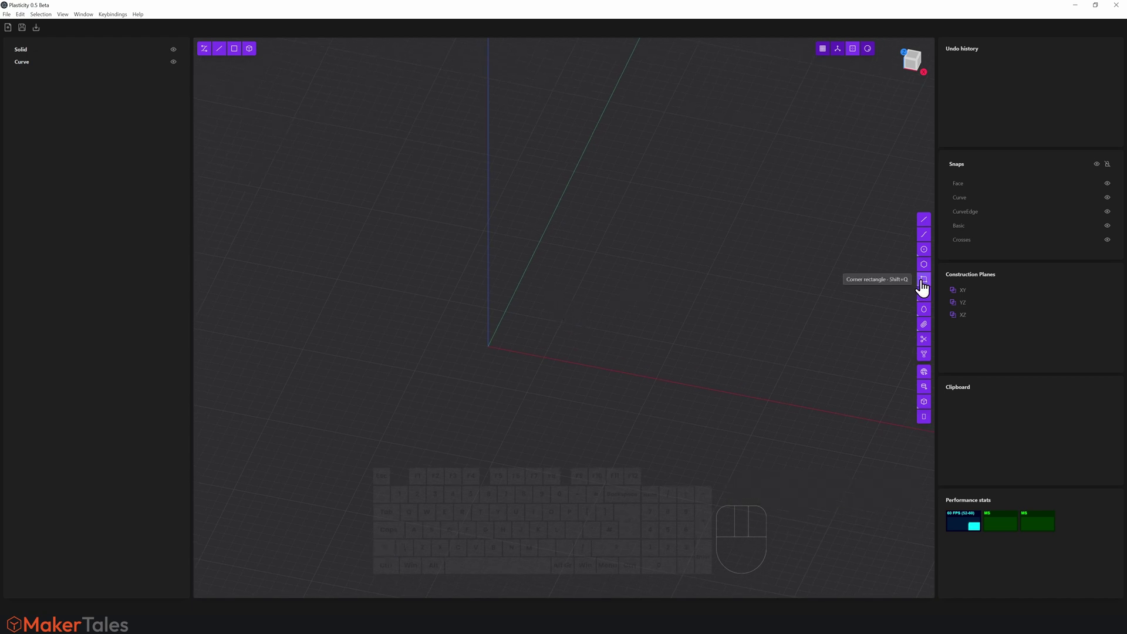
Draw a corner-to-corner rectangle with its first corner at the origin
left_click(925, 292)
left_click(494, 354)
left_click(605, 301)
left_click_drag(526, 285, 538, 248)
Stretch the rectangle's handles into a long narrow strip running diagonally outward
key("7")
left_click_drag(789, 273, 714, 266)
scroll("down", 3)
left_click_drag(709, 263, 888, 255)
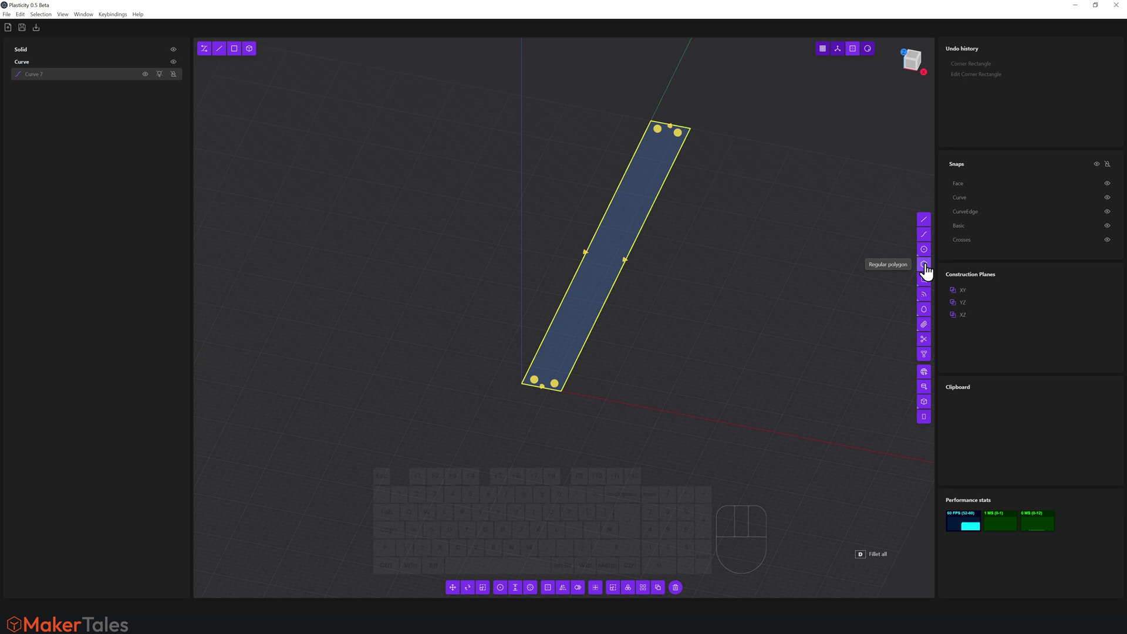
Draw a 3-sided regular polygon centred at the strip's near end, cornered at its far end
left_click(929, 276)
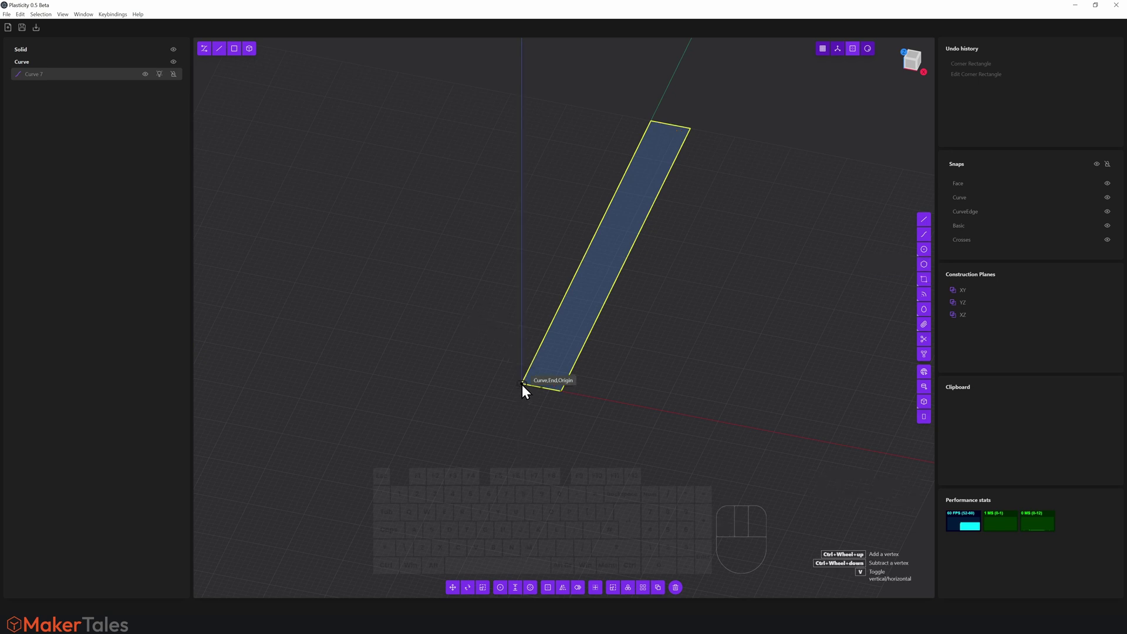
left_click(526, 388)
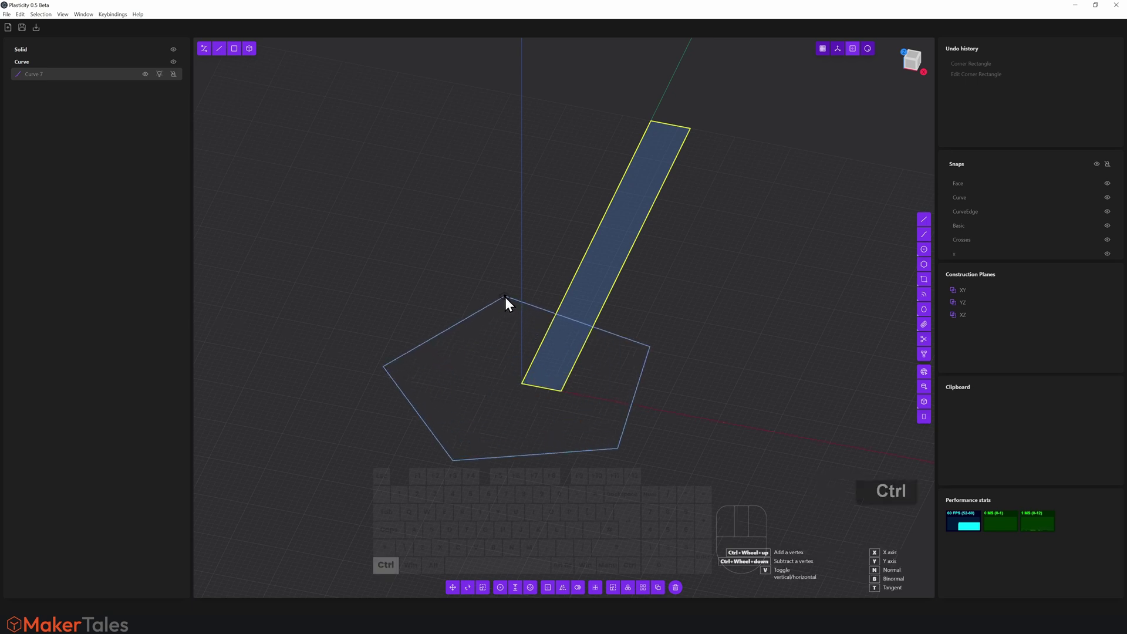
scroll("up", 3)
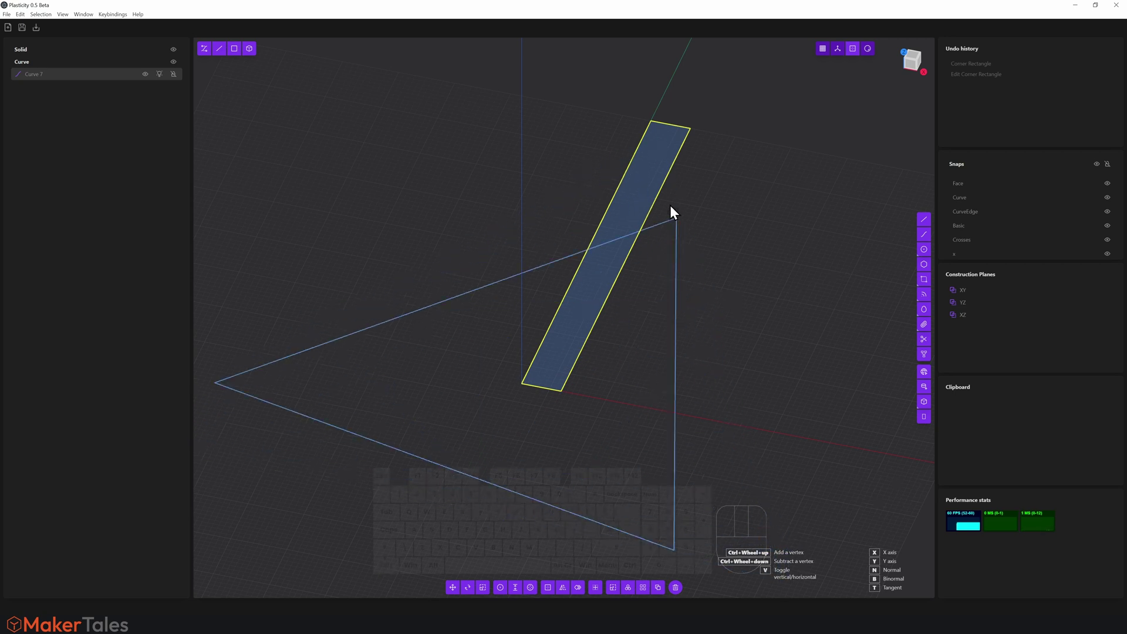
left_click(657, 125)
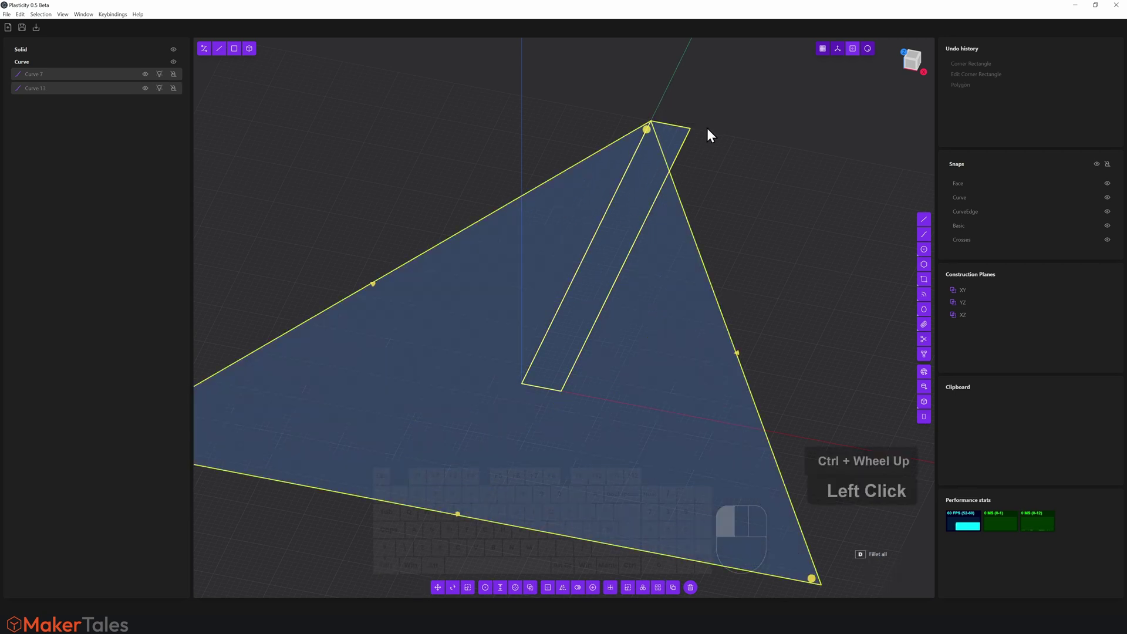
Delete the guide strip and begin filleting the triangle's corners with Modify Contour
left_click(687, 153)
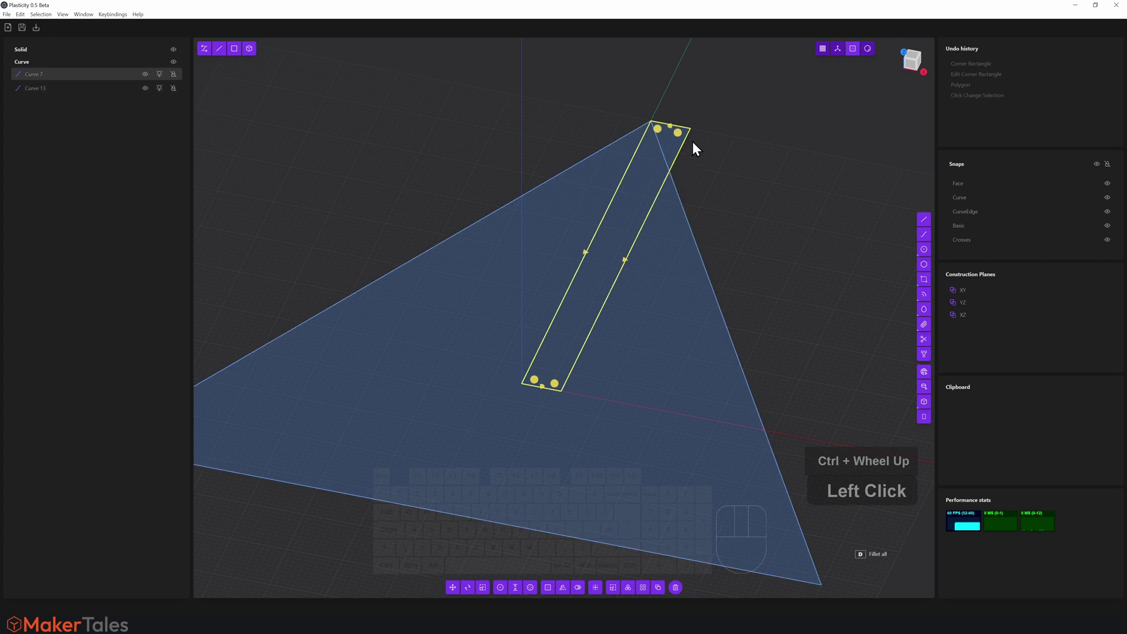
key("x")
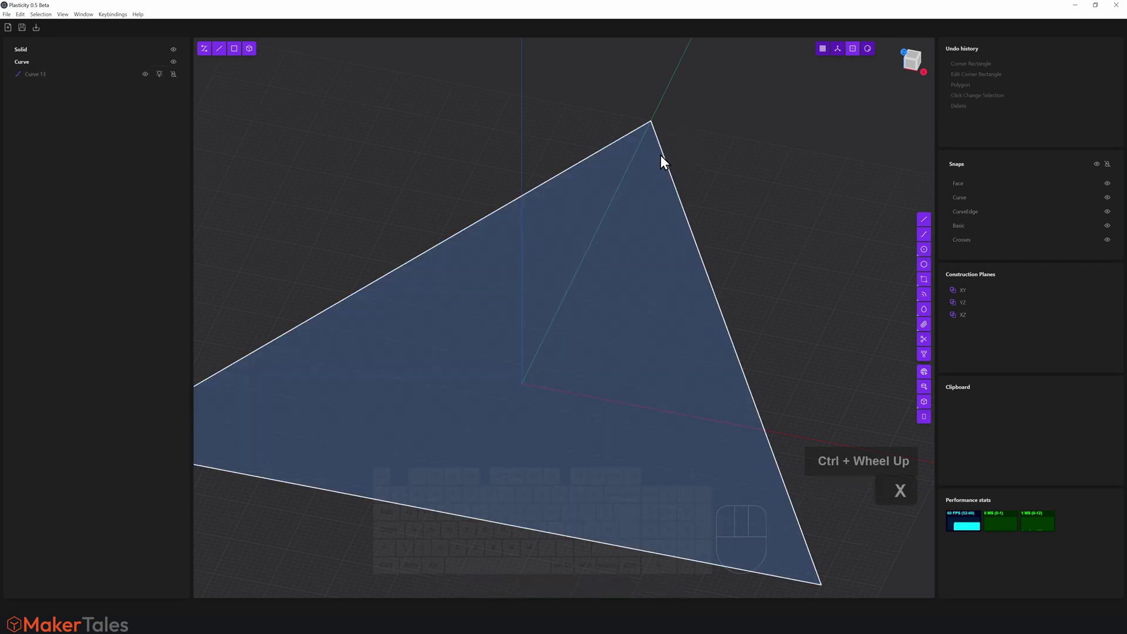
left_click(666, 162)
key("d")
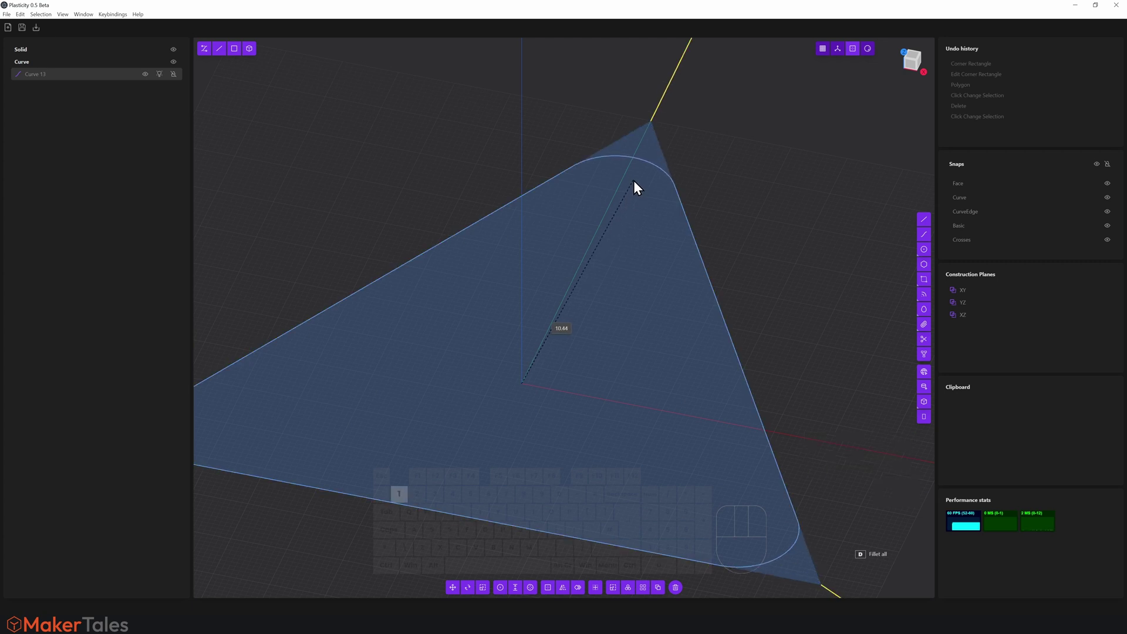
Enter the corner rounding amount and confirm the rounded-corner triangle
key("x")
key("1")
key("d")
key("0")
left_click(736, 188)
key("1")
Draw a center circle snapped to the top corner arc's centre, sized to the corner
scroll("down", 3)
left_click_drag(689, 230, 798, 282)
left_click_drag(808, 288, 924, 264)
left_click(925, 261)
left_click(697, 182)
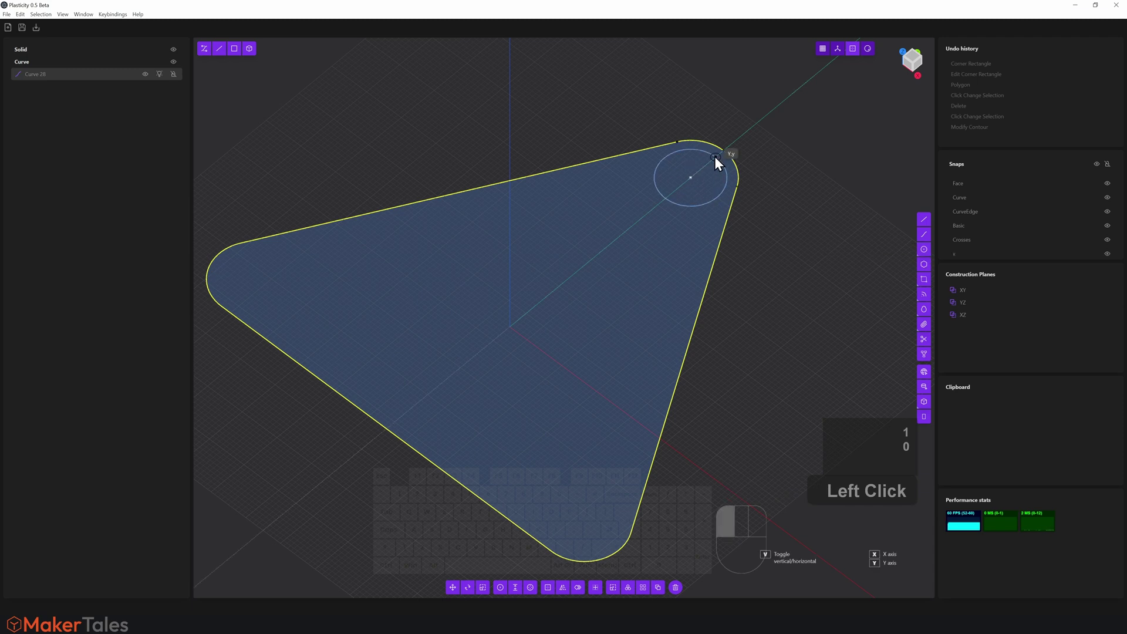
type("0")
left_click(725, 156)
left_click_drag(749, 174, 745, 206)
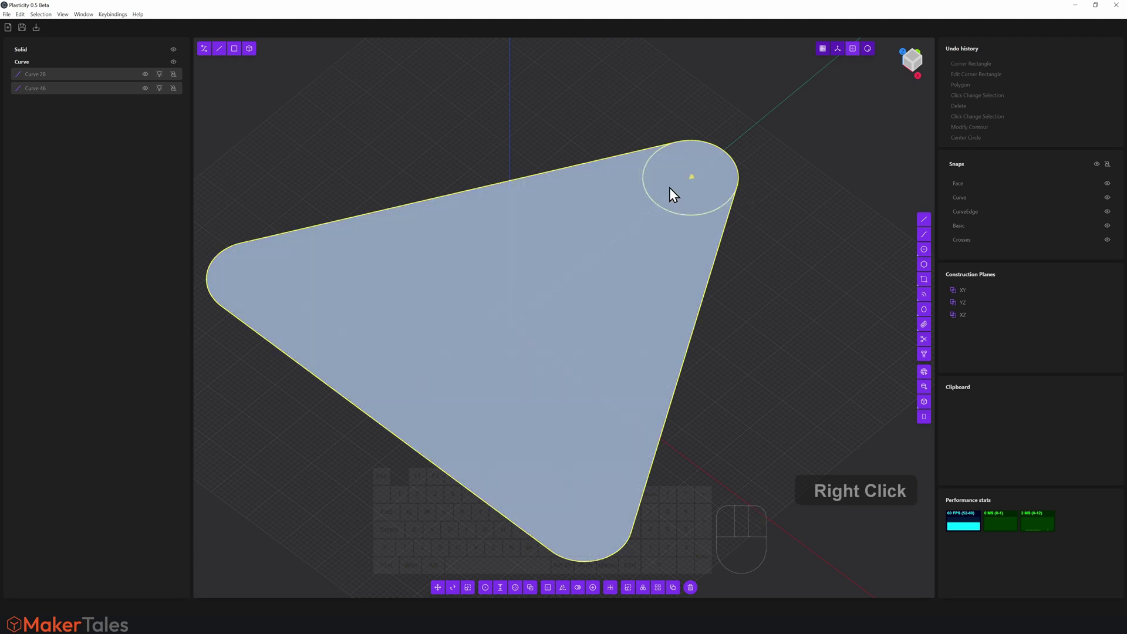
Orbit and zoom closer to the top corner to inspect the circle
left_click_drag(222, 59, 698, 189)
left_click_drag(757, 188, 683, 256)
scroll("up", 3)
left_click_drag(691, 303, 680, 316)
scroll("up", 3)
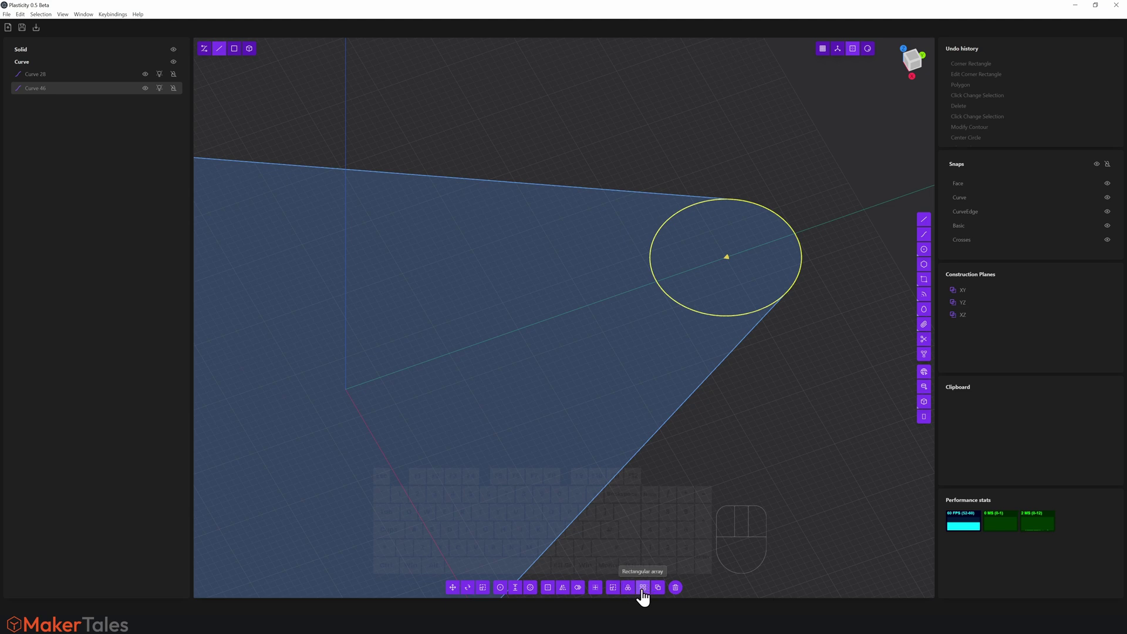
Rectangular-array the circle along the triangle's centreline with 3 copies
left_click(646, 601)
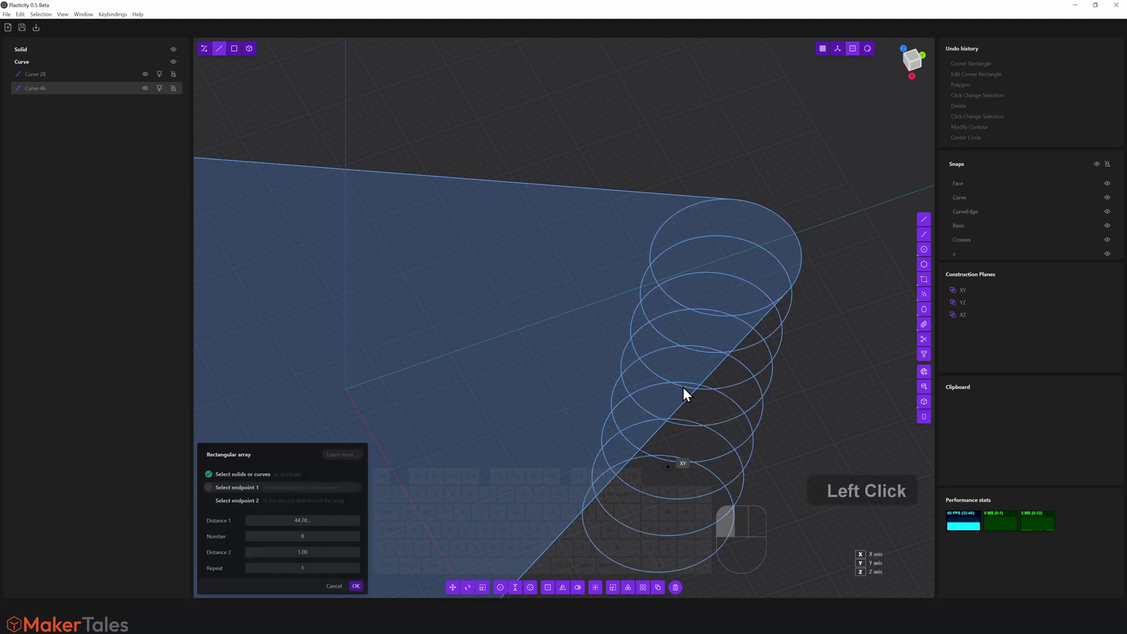
left_click(568, 314)
left_click(322, 531)
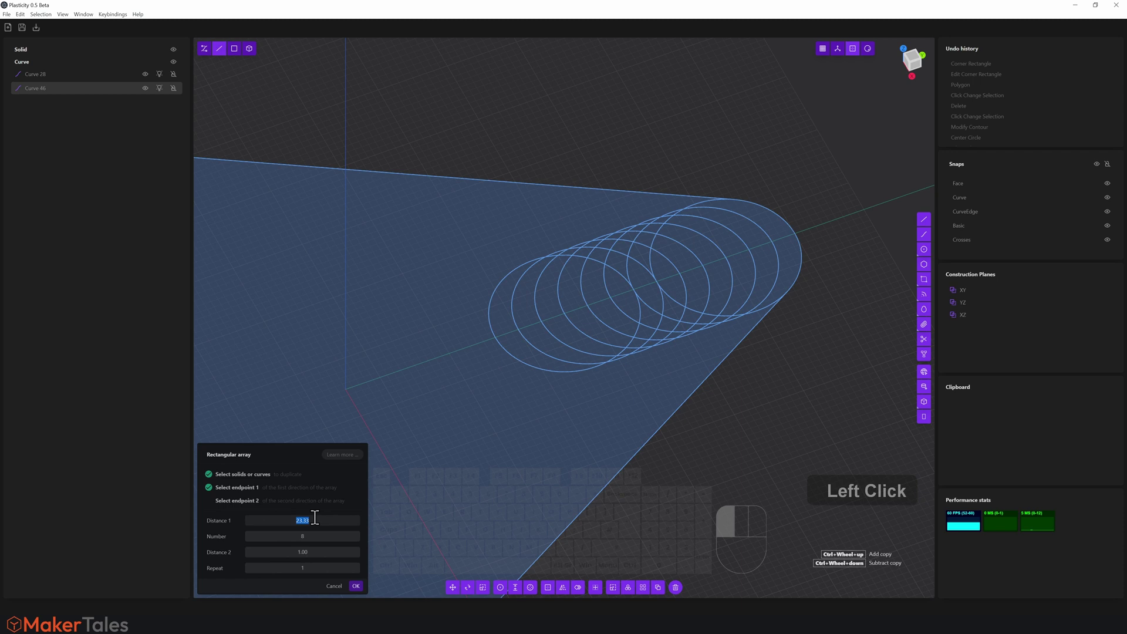
key("2")
key("0")
left_click(320, 548)
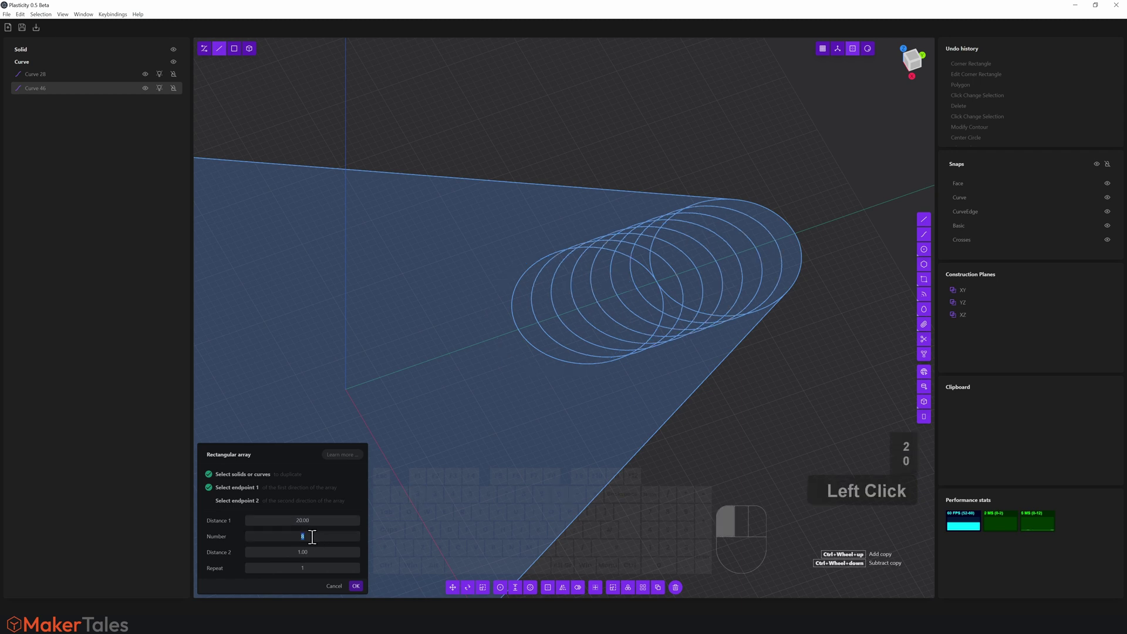
Adjust the copy spacing so the circles overlap and confirm the three-circle row
key("2")
key("0")
key("3")
left_click(341, 515)
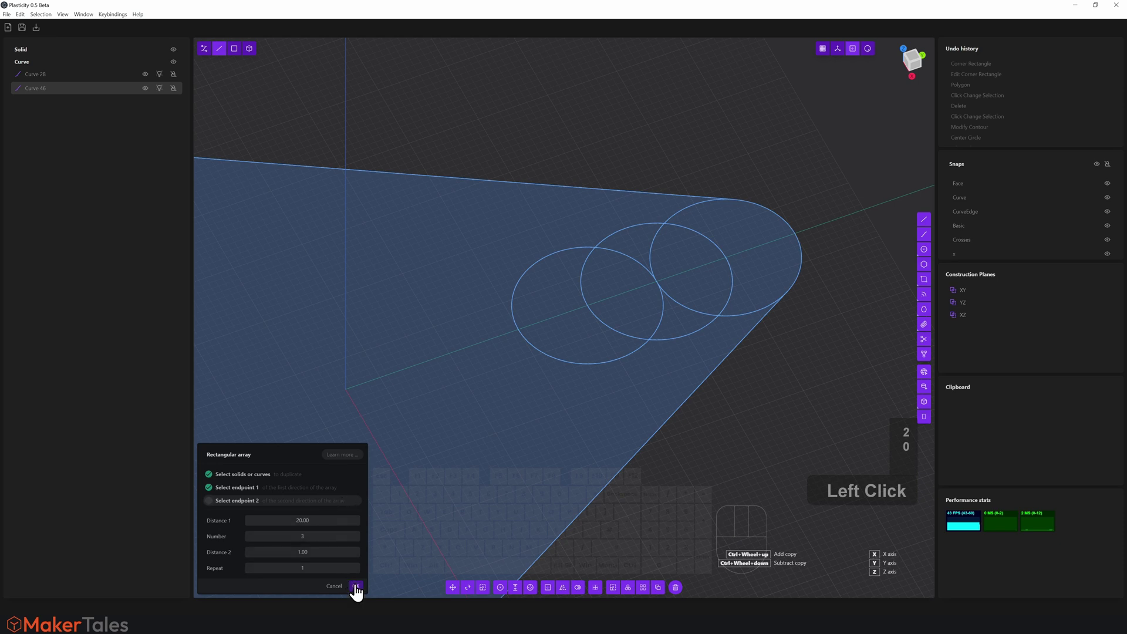
left_click(360, 600)
left_click_drag(546, 264, 622, 272)
key("0")
scroll("down", 3)
left_click_drag(586, 323, 634, 229)
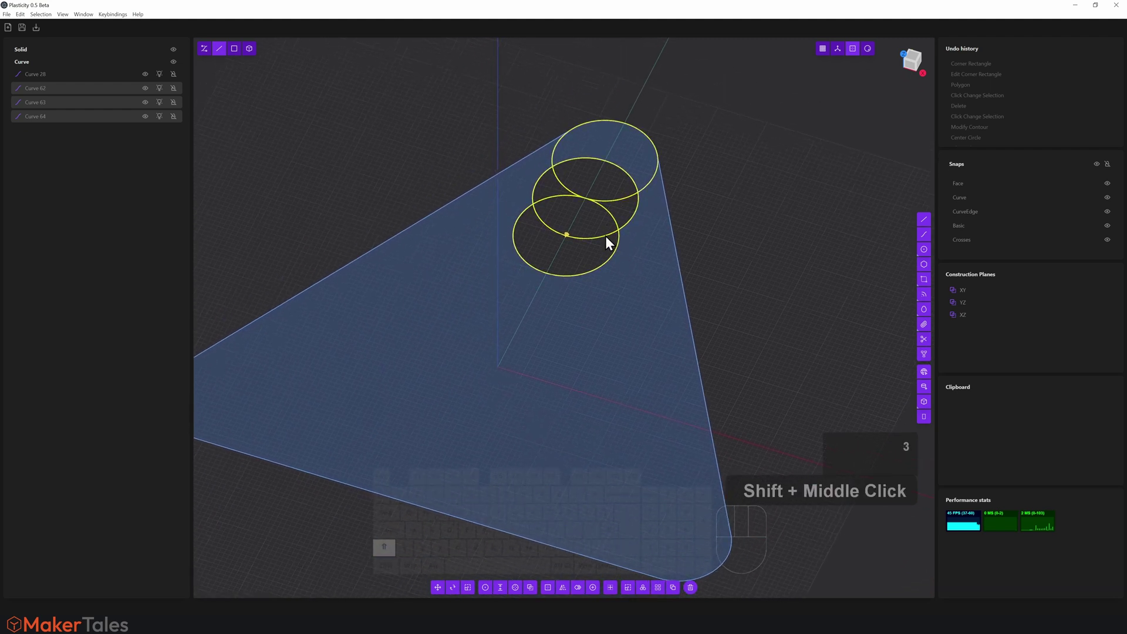
left_click(646, 606)
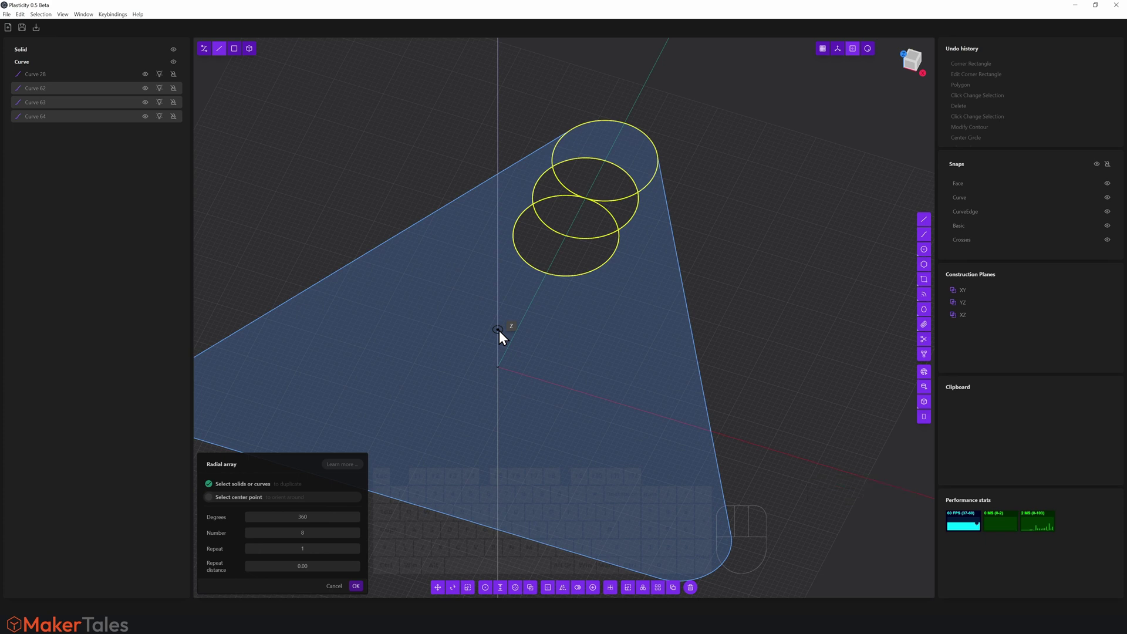
left_click(504, 335)
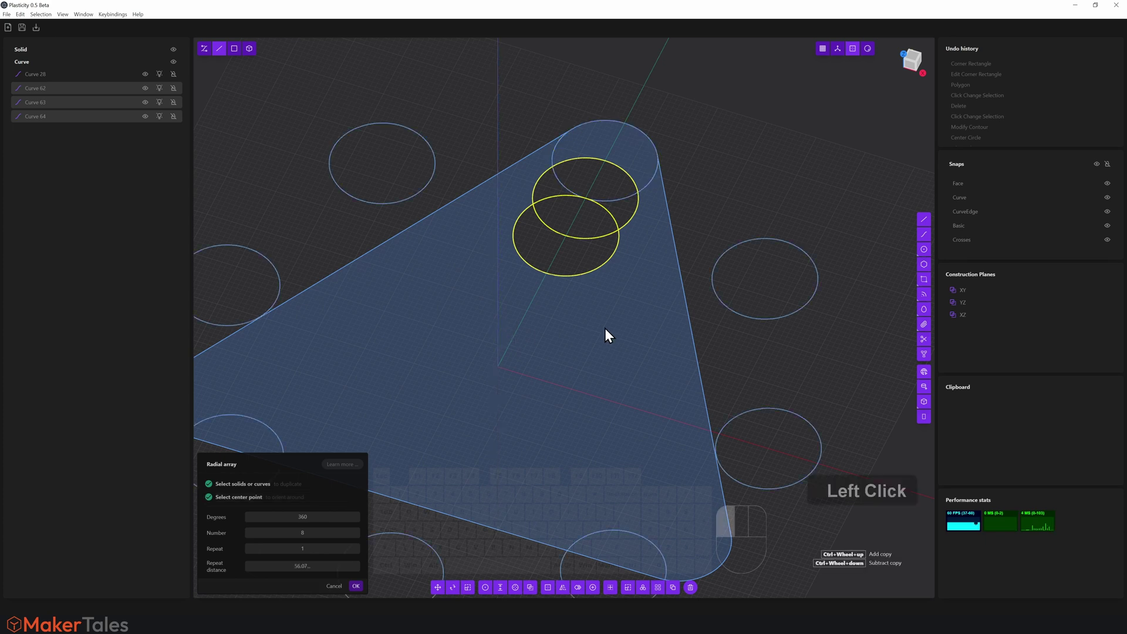
key("Escape")
key("Escape")
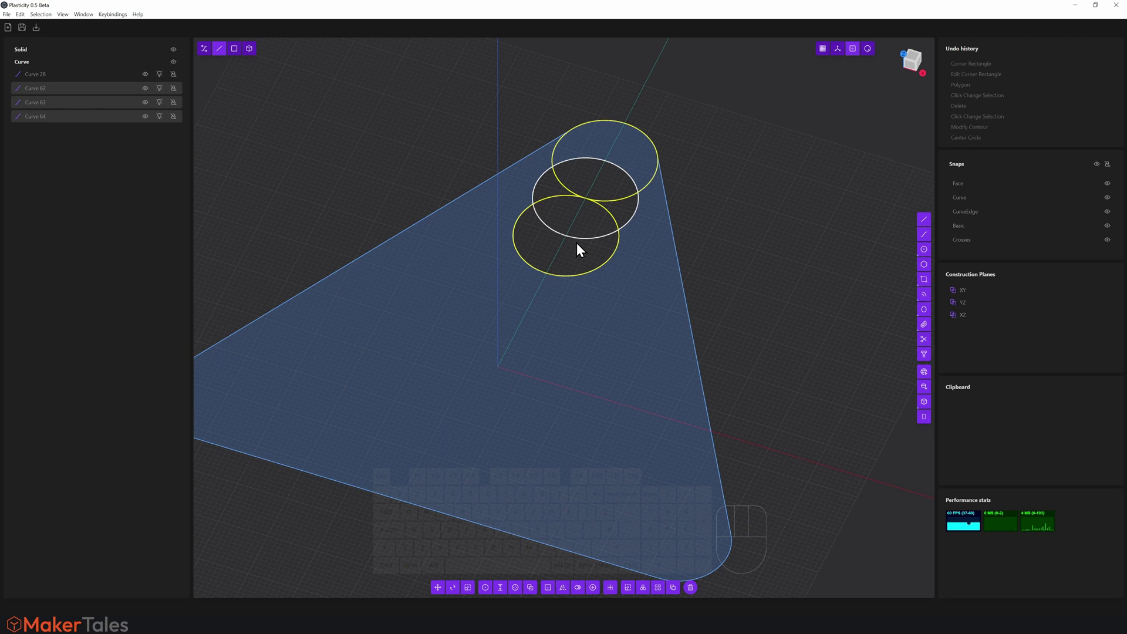
Hide the triangle outline and trim away the circles' inner overlapping arcs
key("Escape")
key("shift+h")
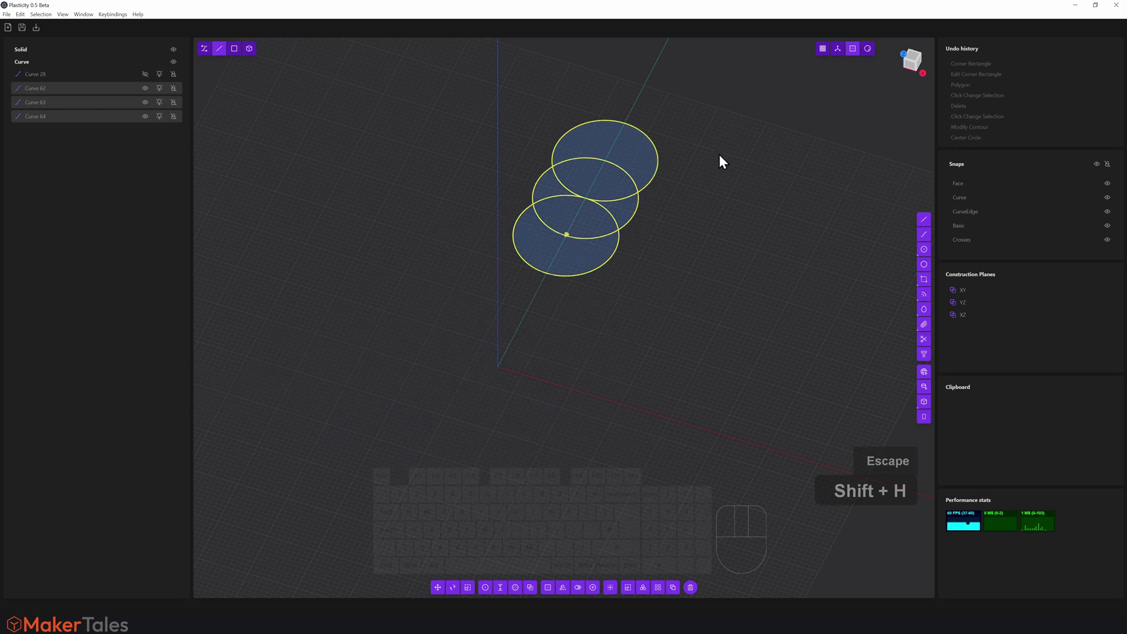
key("t")
left_click_drag(597, 239, 480, 360)
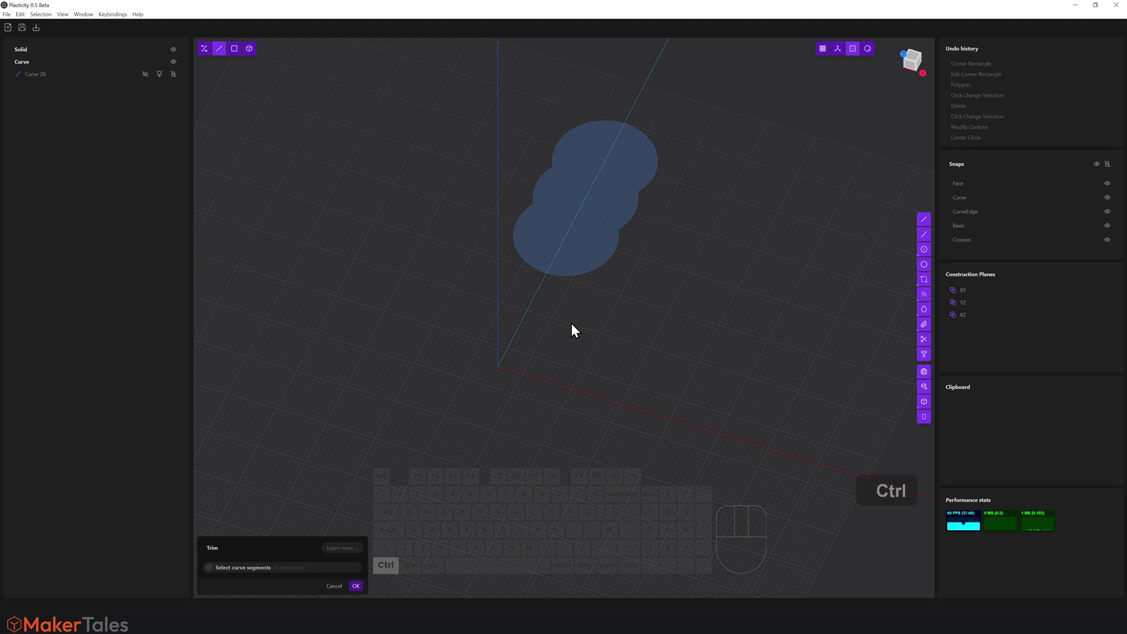
Redo the trim cleanly and join the remaining arcs into one clover outline (J)
key("ctrl+z")
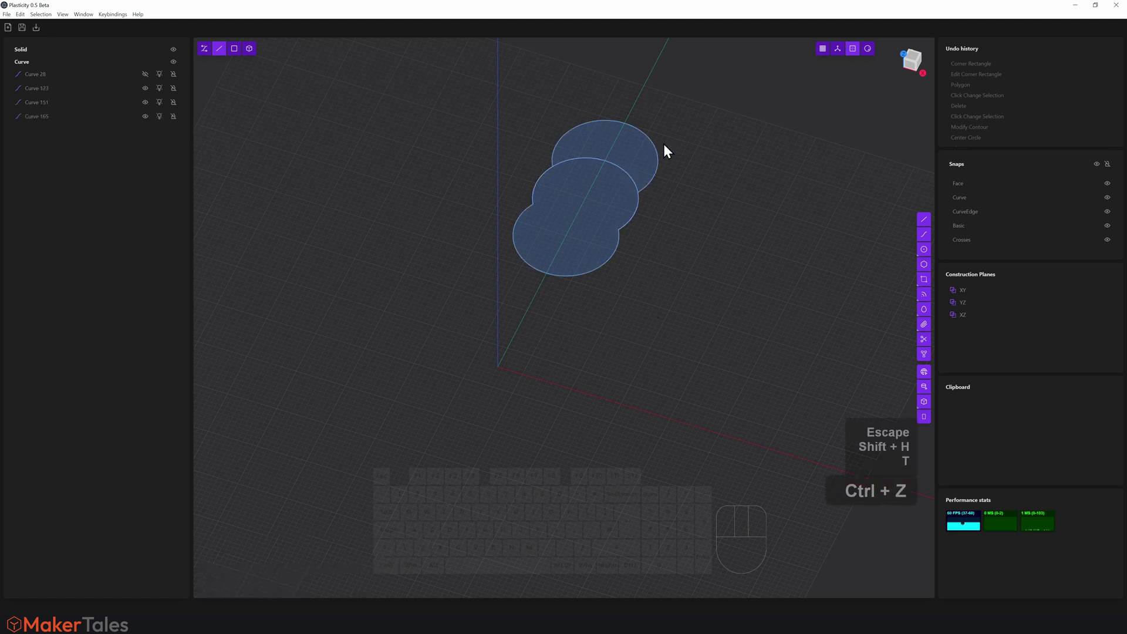
left_click(620, 176)
key("ctrl+z")
right_click(701, 226)
middle_click(692, 233)
left_click(697, 154)
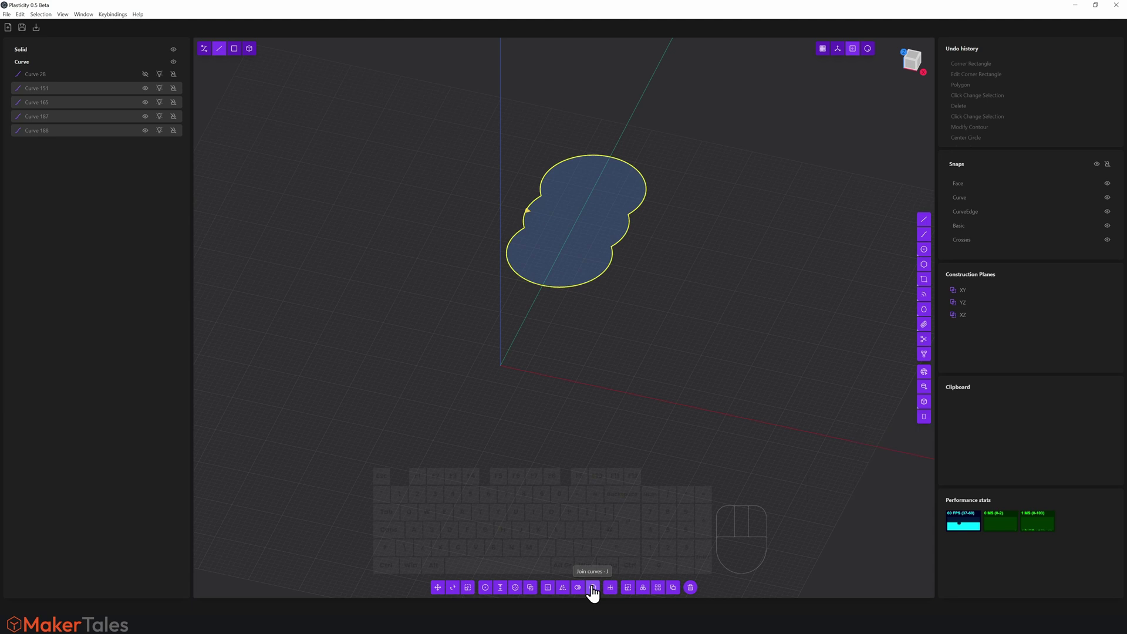
key("j")
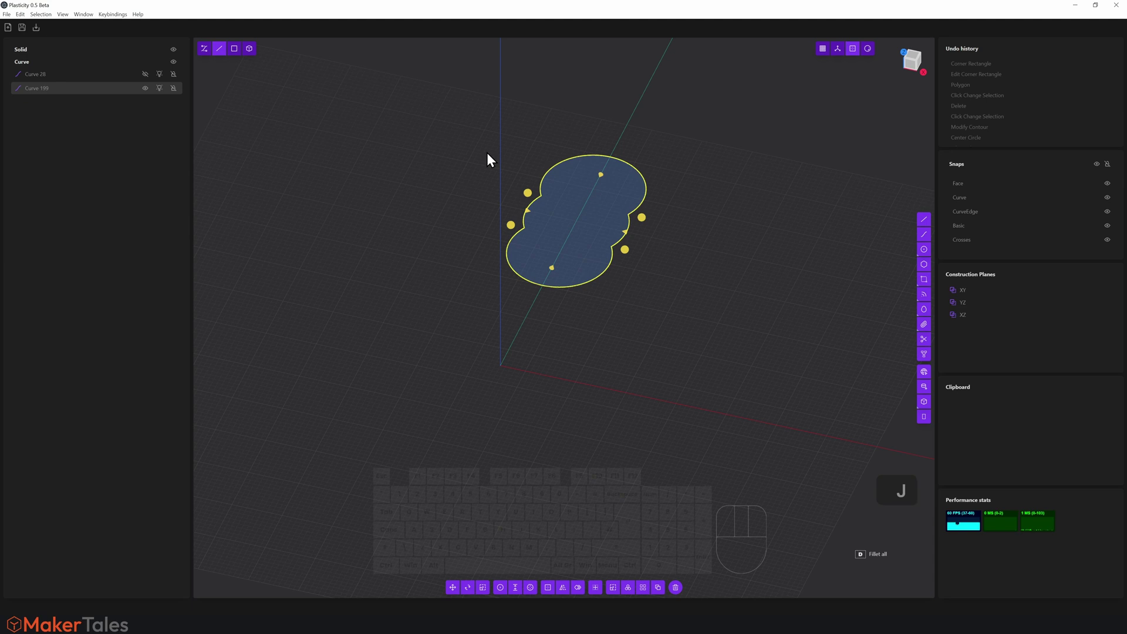
Radial-array the clover outline about the origin with 3 copies and confirm
left_click_drag(556, 299, 578, 324)
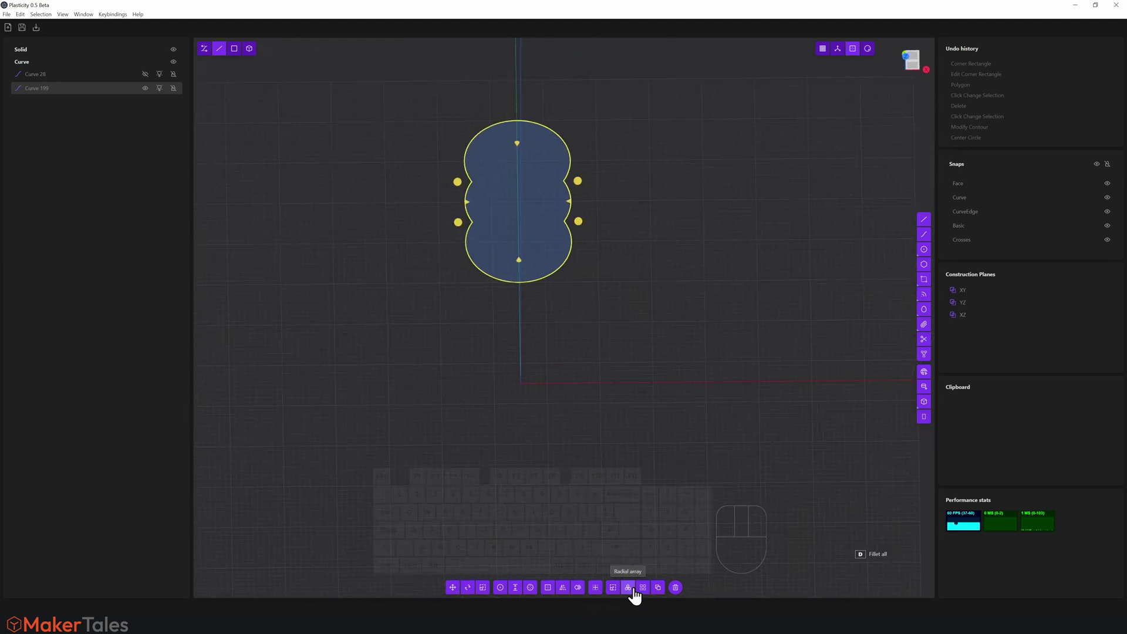
left_click(636, 600)
middle_click(563, 381)
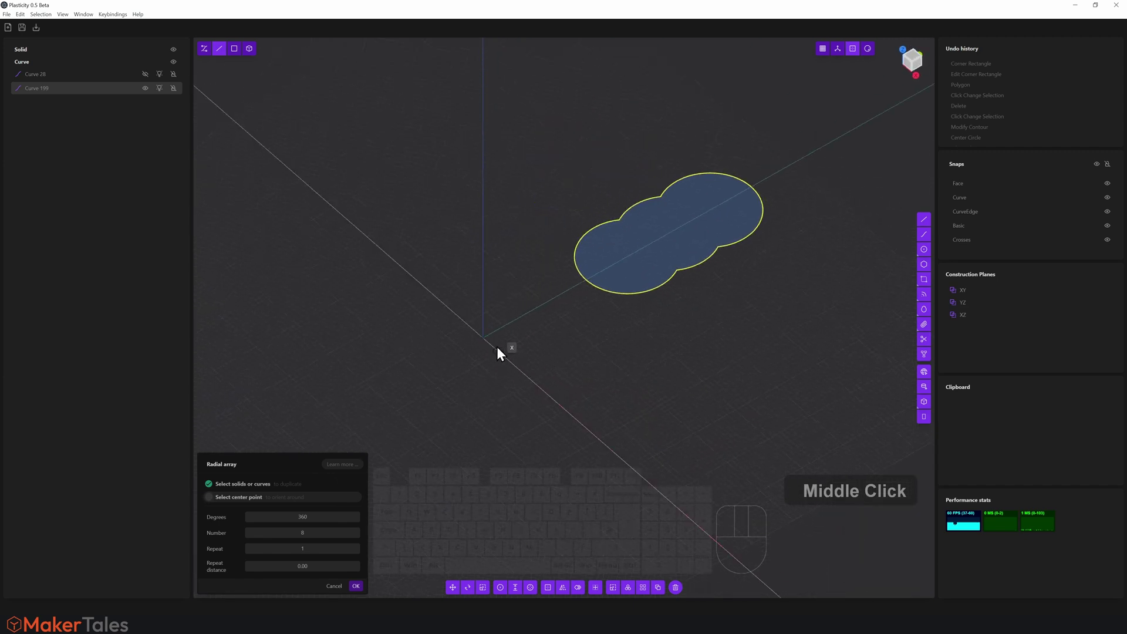
left_click(485, 309)
left_click(308, 545)
key("3")
key("j")
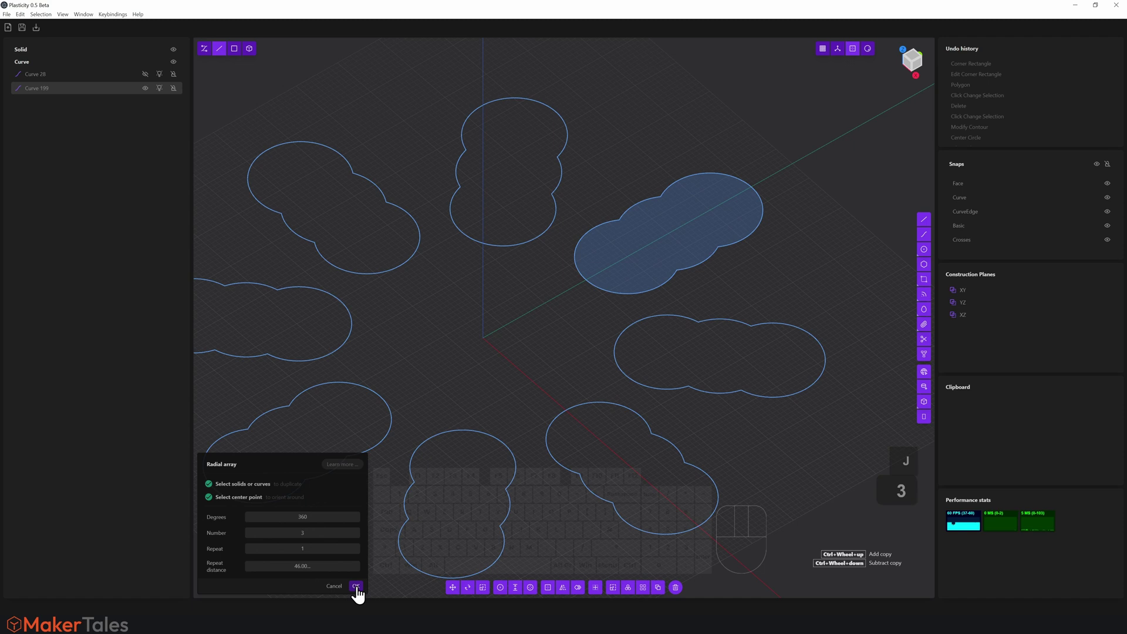
left_click(350, 506)
left_click(363, 600)
middle_click(396, 389)
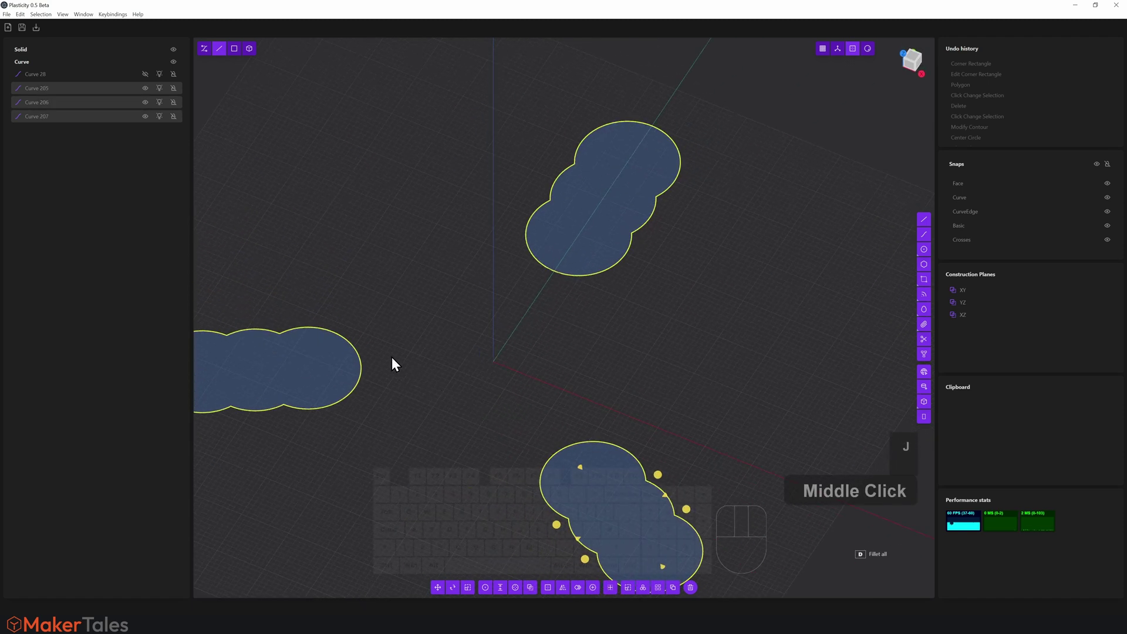
Extrude the three lobed regions upward into solid bosses
key("3")
left_click(310, 376)
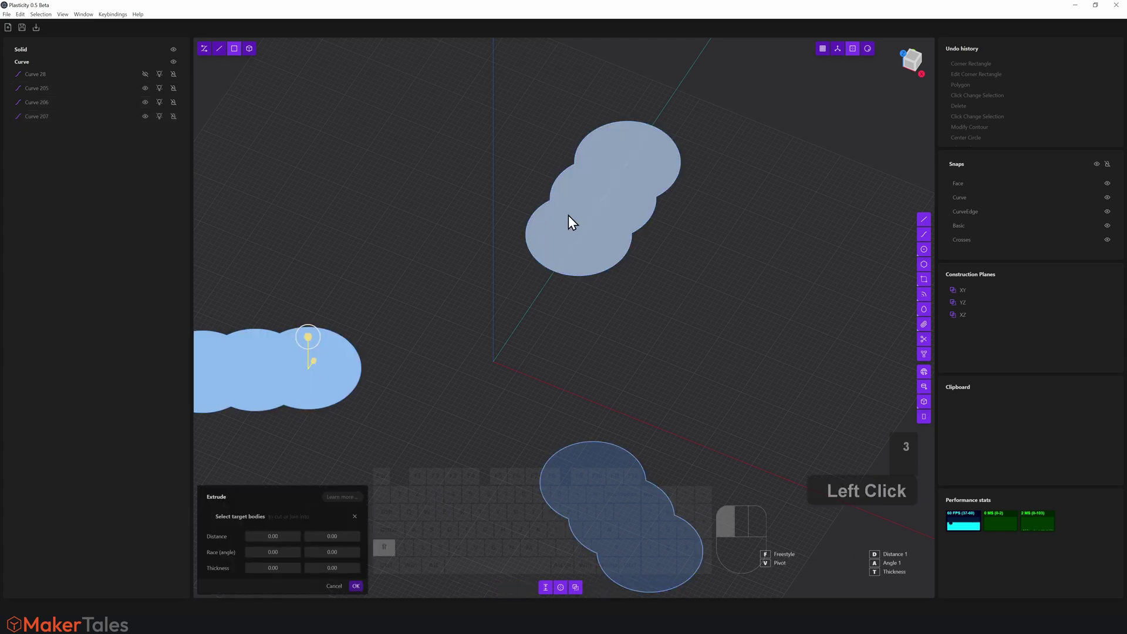
key("shift+l")
left_click(576, 451)
left_click(584, 490)
Orbit around the bosses to bring the plate area into view
left_click_drag(584, 459, 588, 369)
right_click(646, 343)
middle_click(643, 338)
left_click(676, 330)
scroll("down", 3)
left_click_drag(624, 333, 618, 342)
key("h")
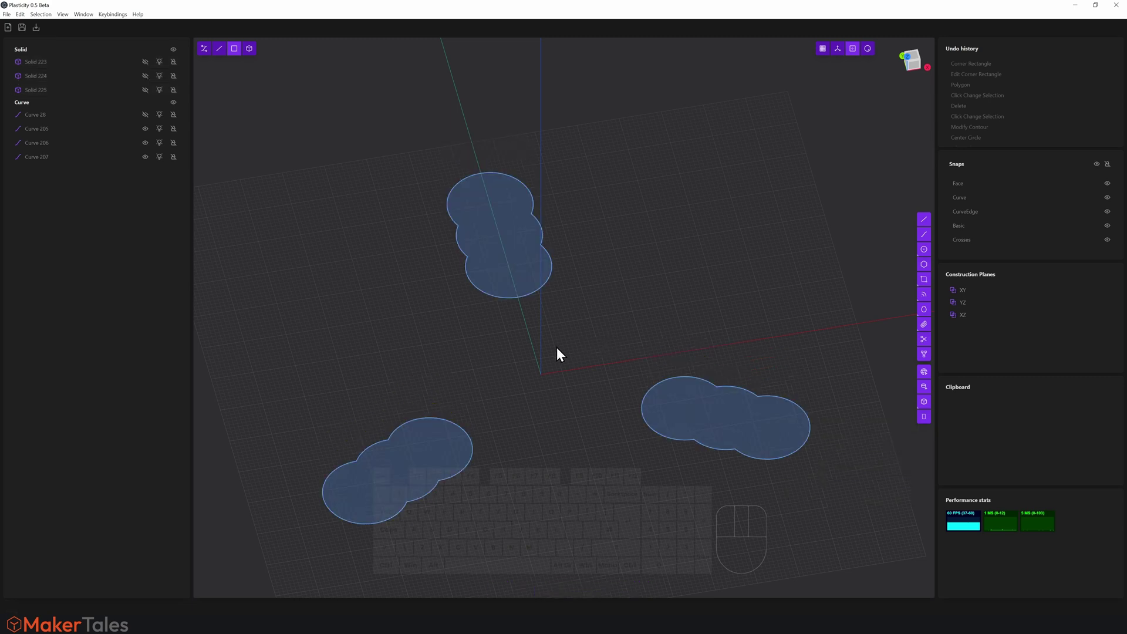
Unhide the triangle curve and extrude its region into a flat plate
key("alt+h")
left_click(561, 351)
left_click(606, 308)
key("h")
left_click_drag(604, 276, 605, 251)
key("alt+h")
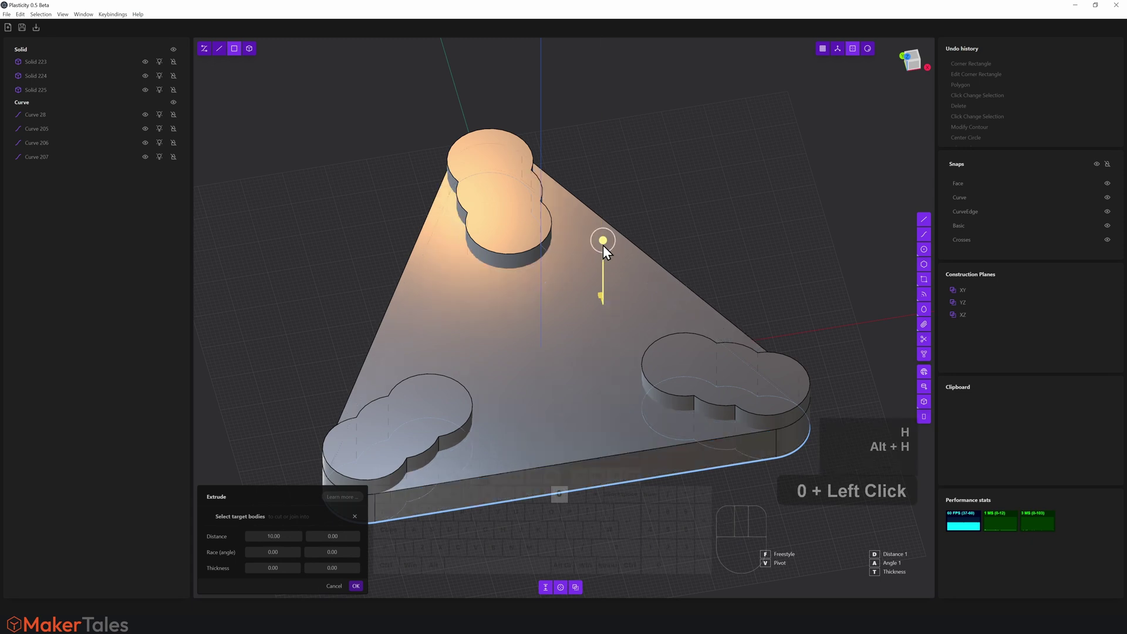
Push the plate's top face upward so the bosses protrude only slightly, and confirm
left_click_drag(674, 238, 656, 249)
middle_click(656, 248)
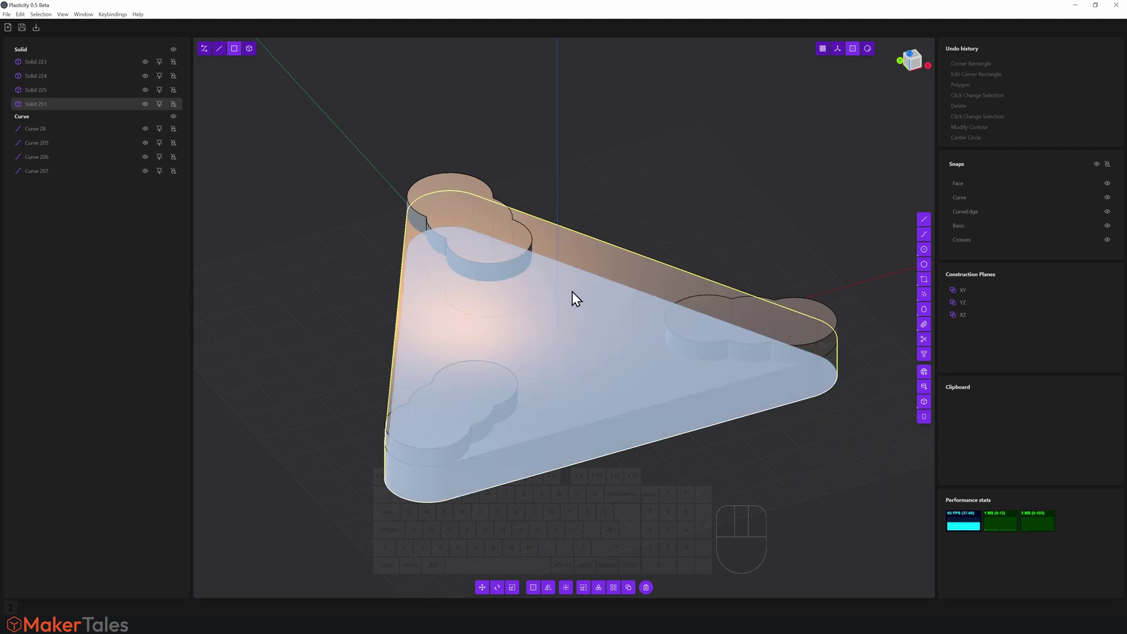
left_click_drag(553, 233, 550, 249)
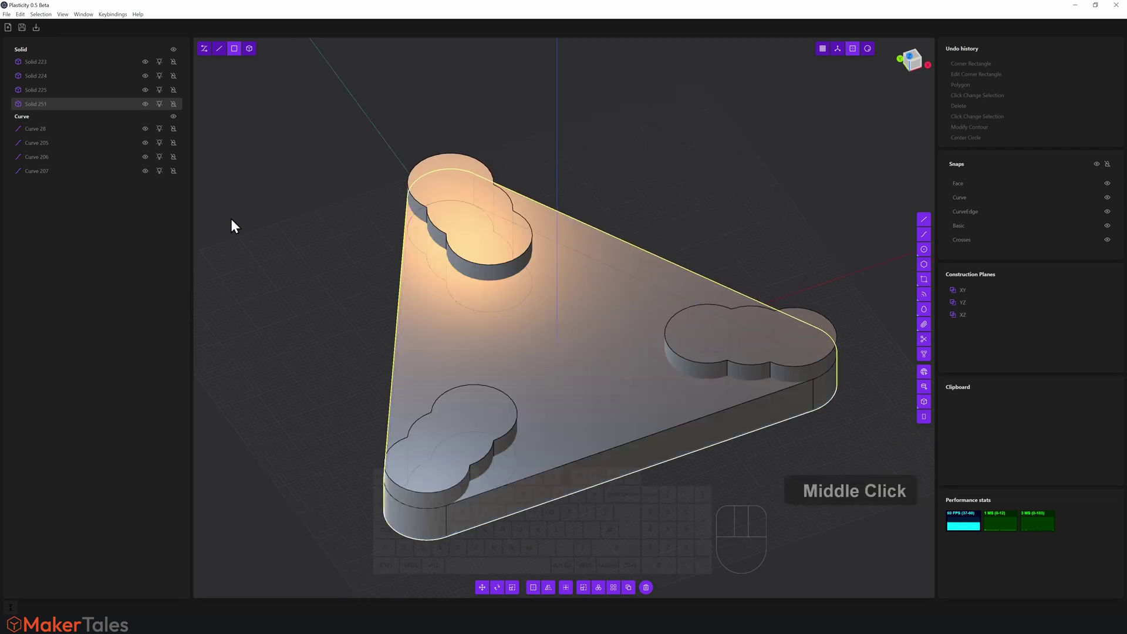
key("alt+z")
Select all four solids: the plate and the three lobed bosses
left_click(391, 306)
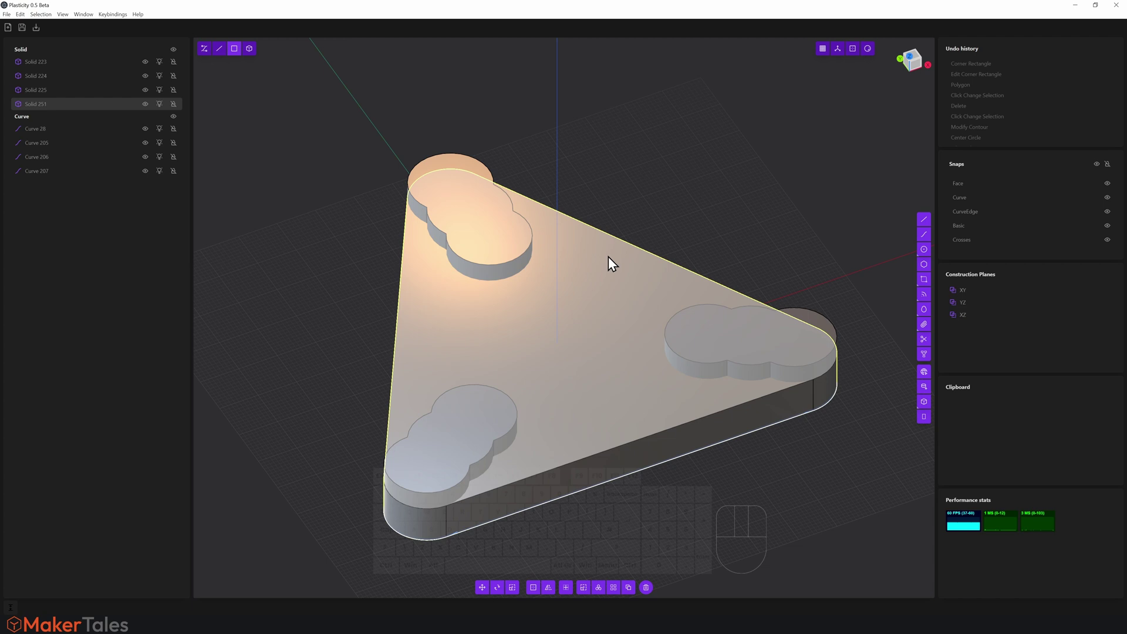
key("4")
left_click_drag(646, 129, 641, 326)
key("alt+z")
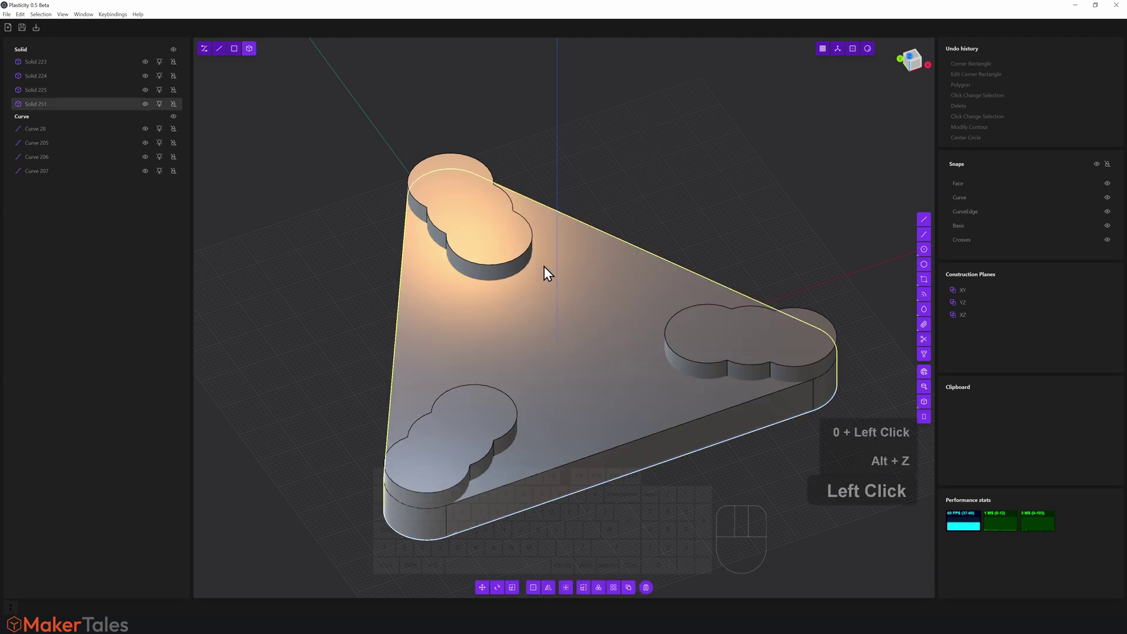
left_click_drag(513, 260, 669, 362)
key("shift+l")
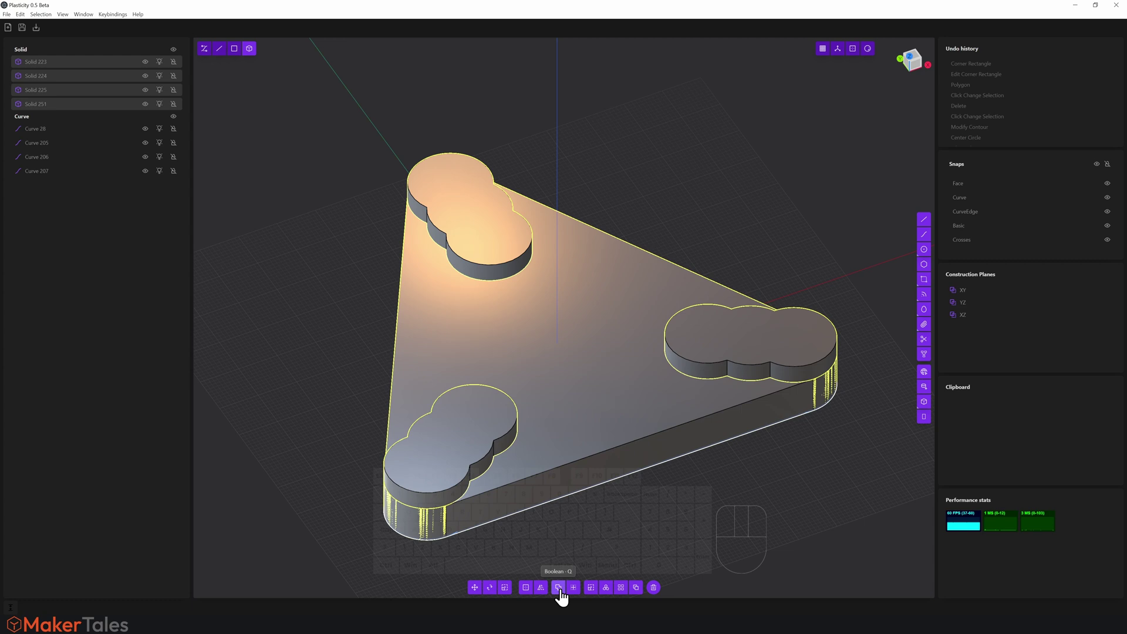
Boolean-merge the plate and three bosses into a single solid body (Q)
key("q")
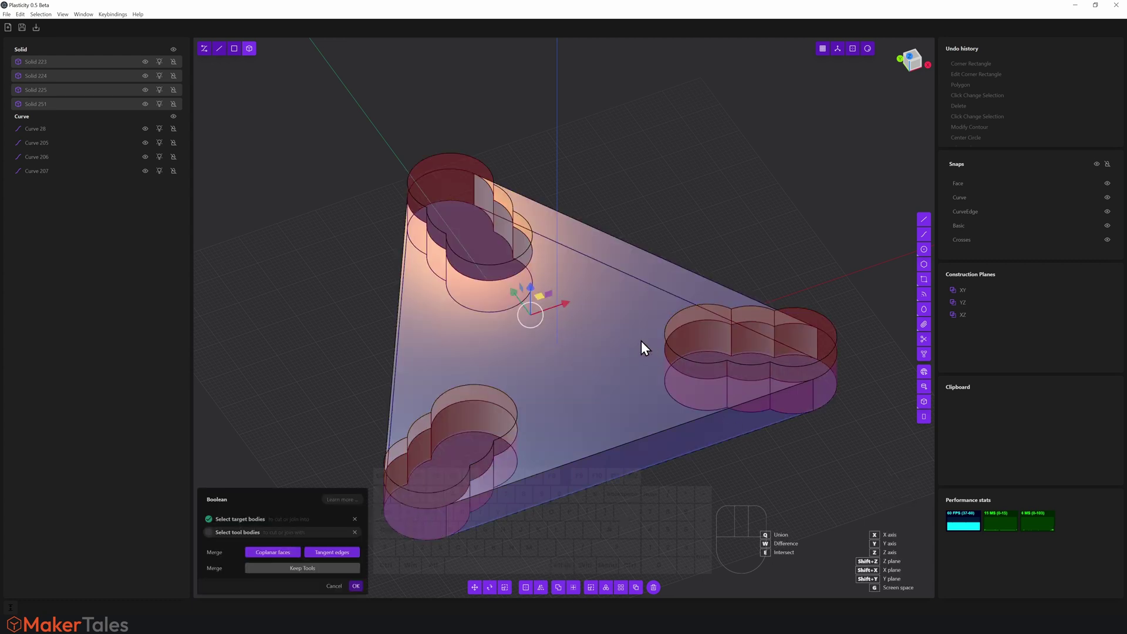
key("q")
key("q")
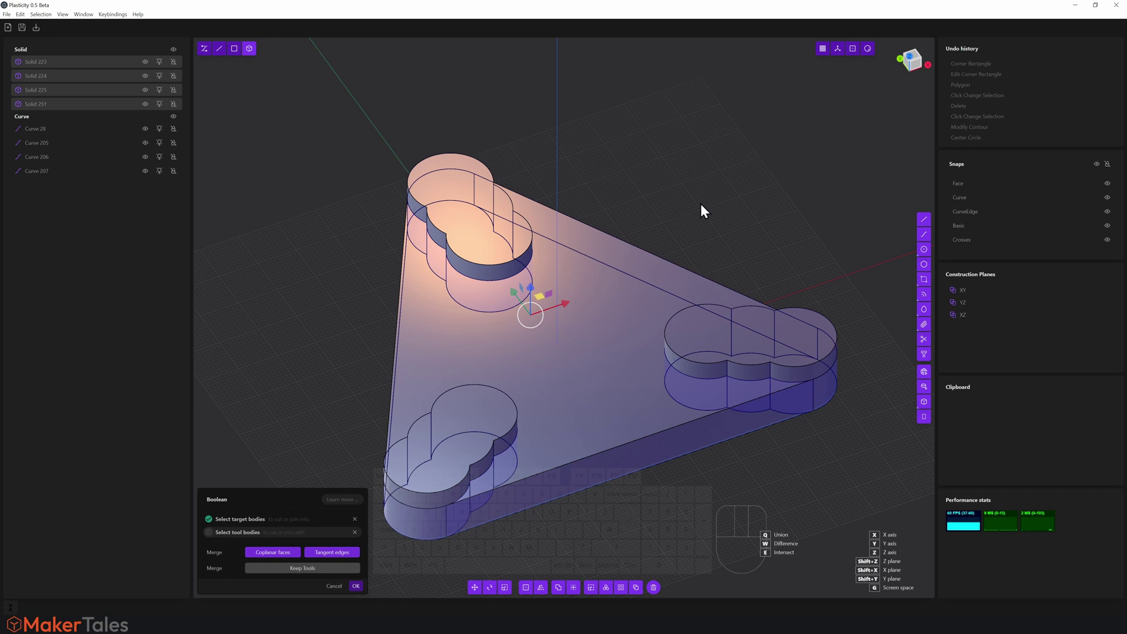
left_click_drag(705, 208, 700, 261)
middle_click(700, 262)
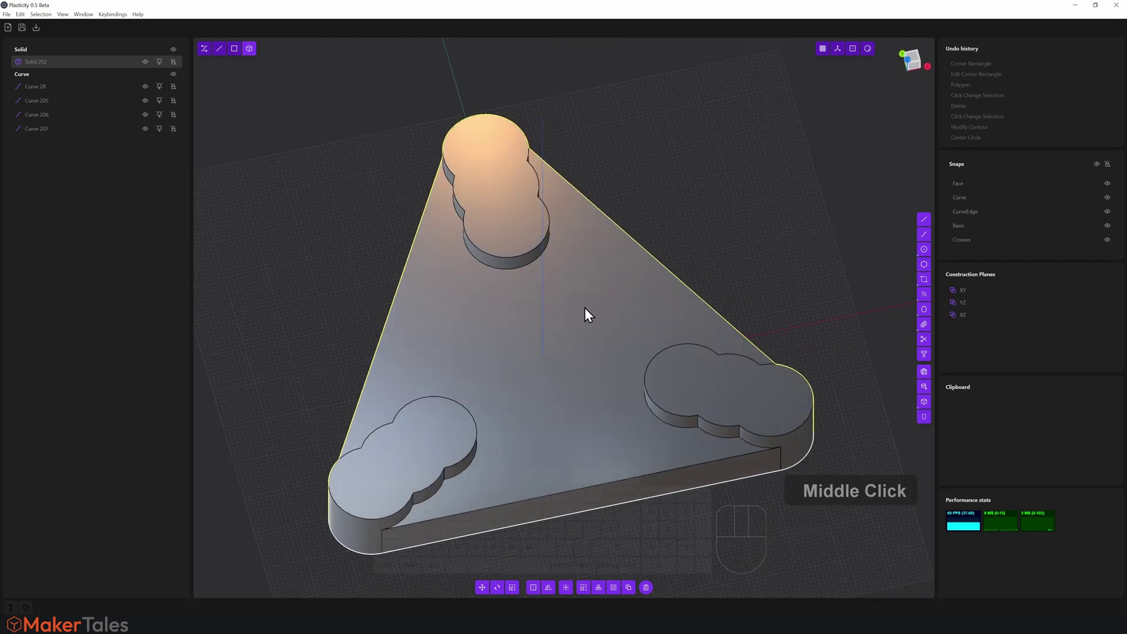
Offset the plate's top face outline inward by about 3 to get the groove's outer curve
key("3")
left_click(621, 272)
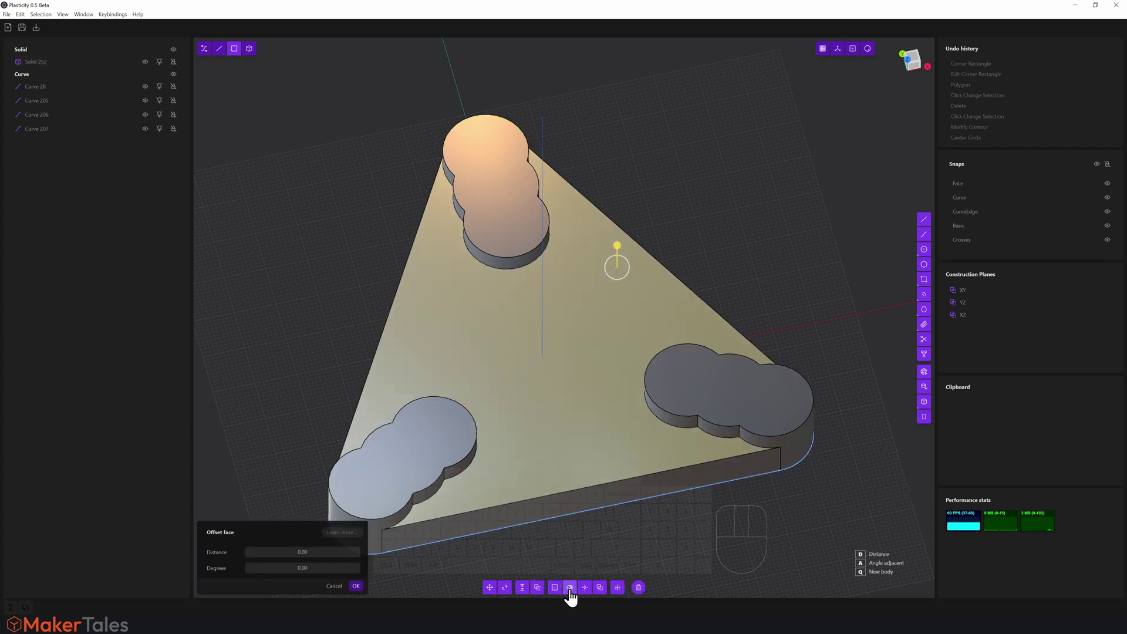
key("o")
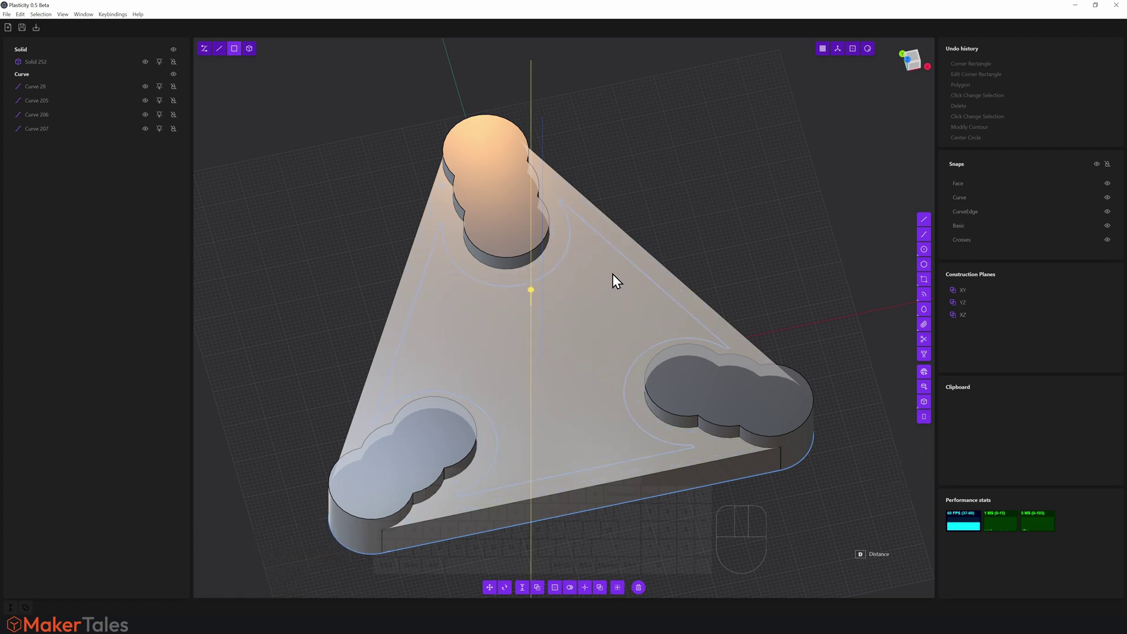
key("3")
key("4")
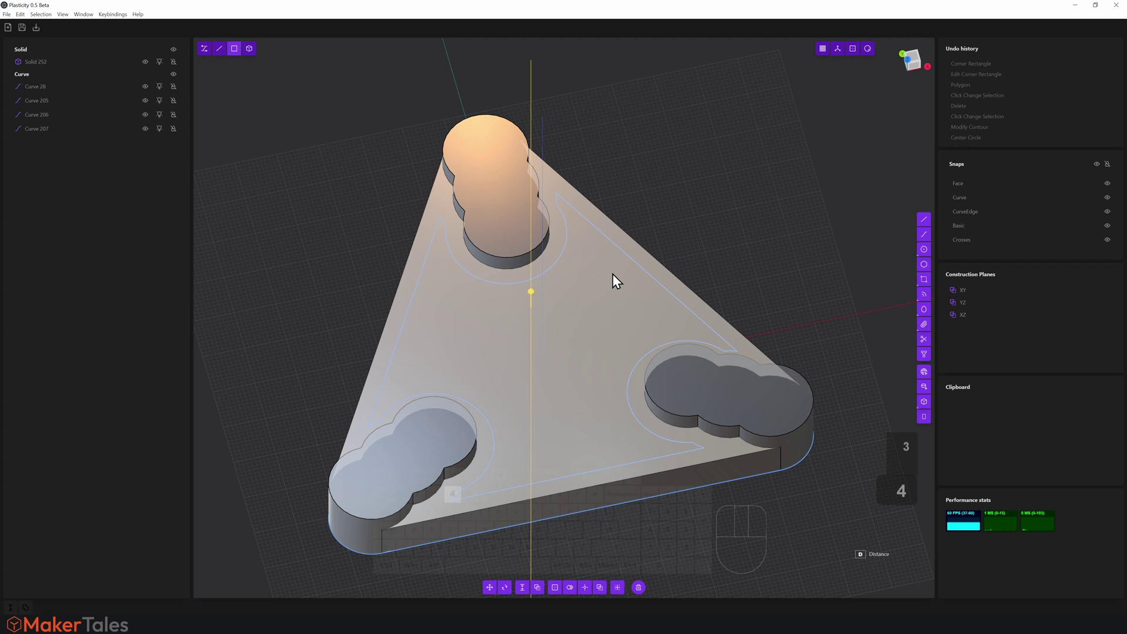
left_click(616, 278)
left_click_drag(671, 237, 681, 219)
middle_click(681, 219)
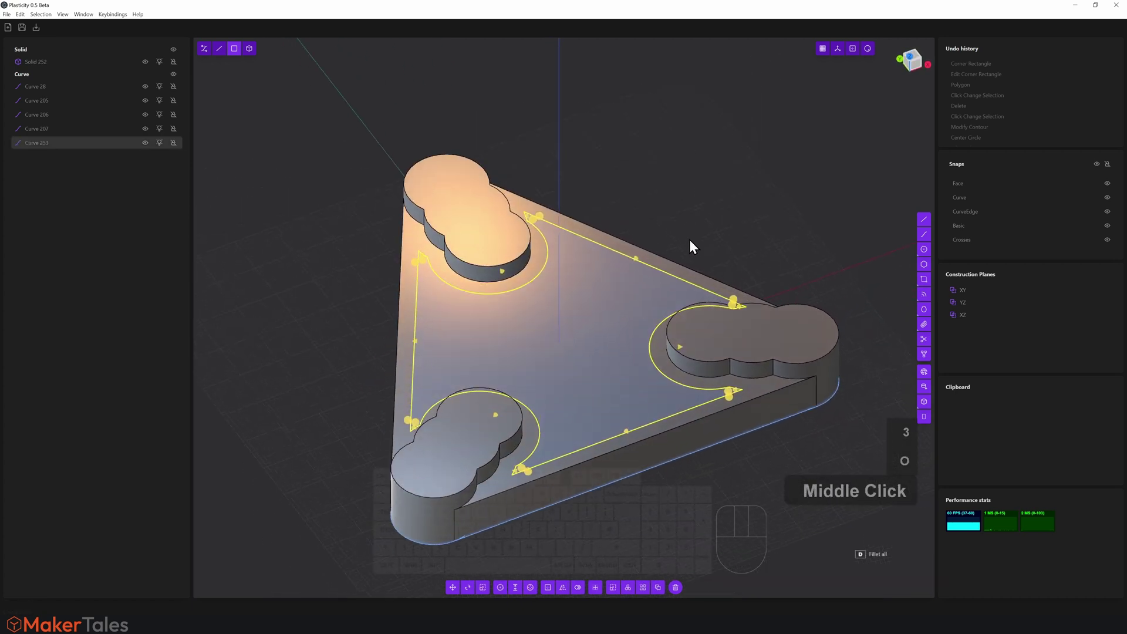
Offset that outline again by about 1 to define the groove width
key("d")
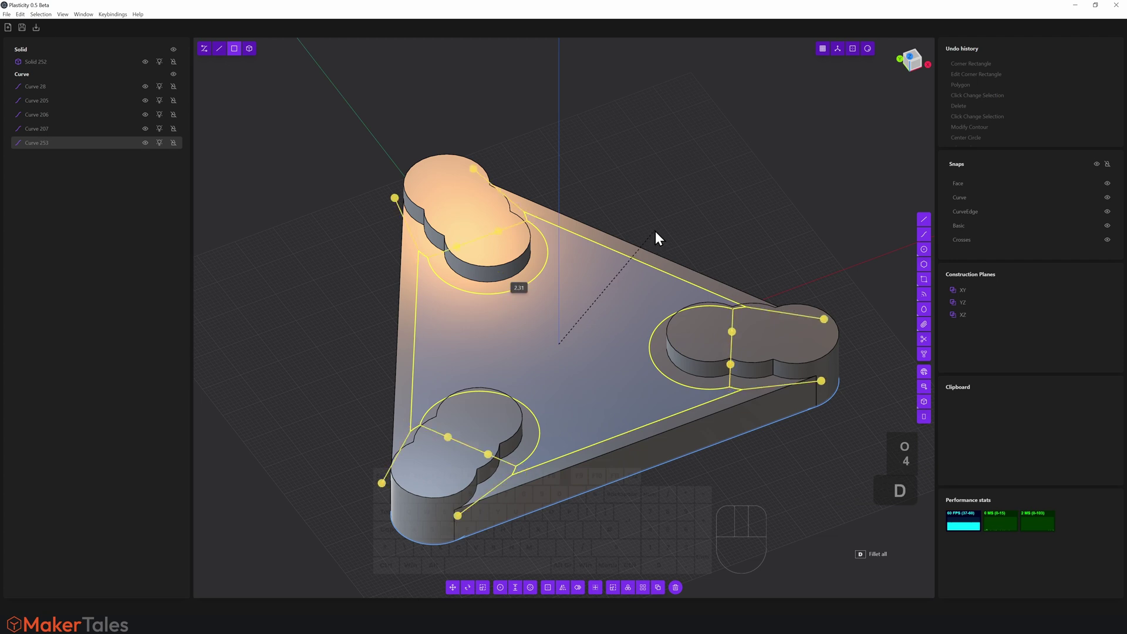
key("1")
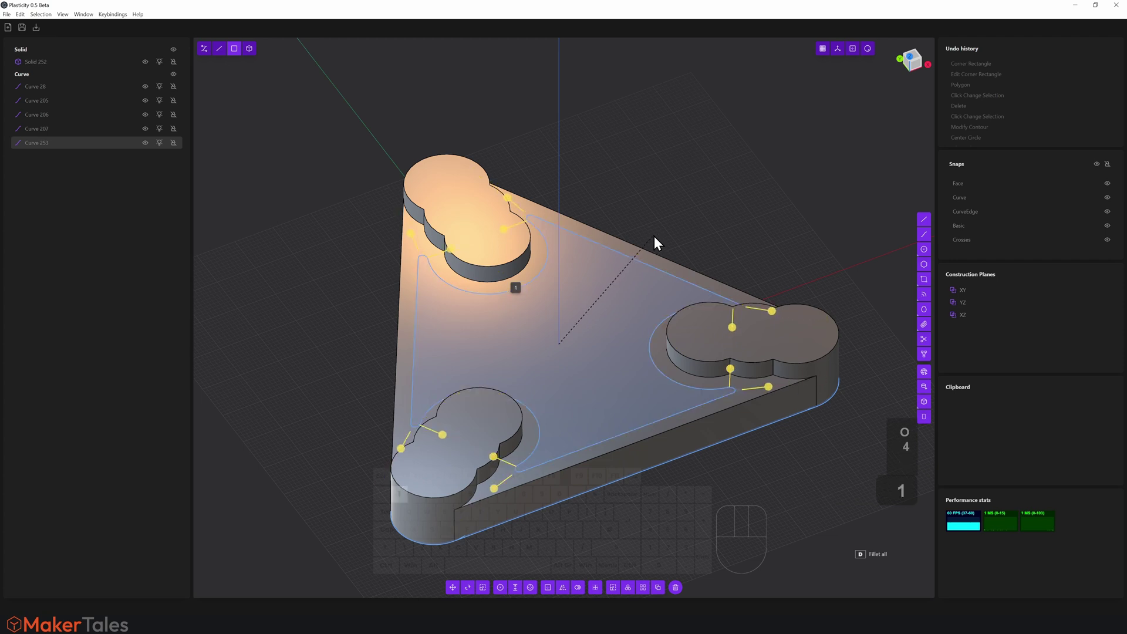
left_click(656, 242)
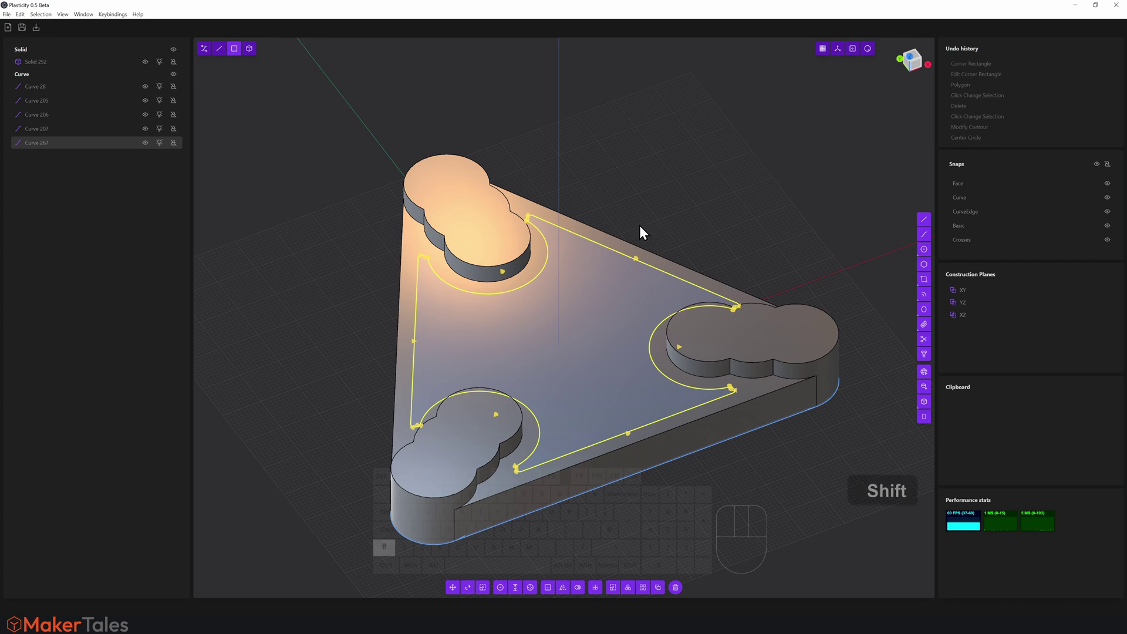
key("4")
key("d")
left_click_drag(691, 260, 622, 308)
Extrude the region between the two outlines downward as a cut, forming the groove
key("1")
left_click(622, 307)
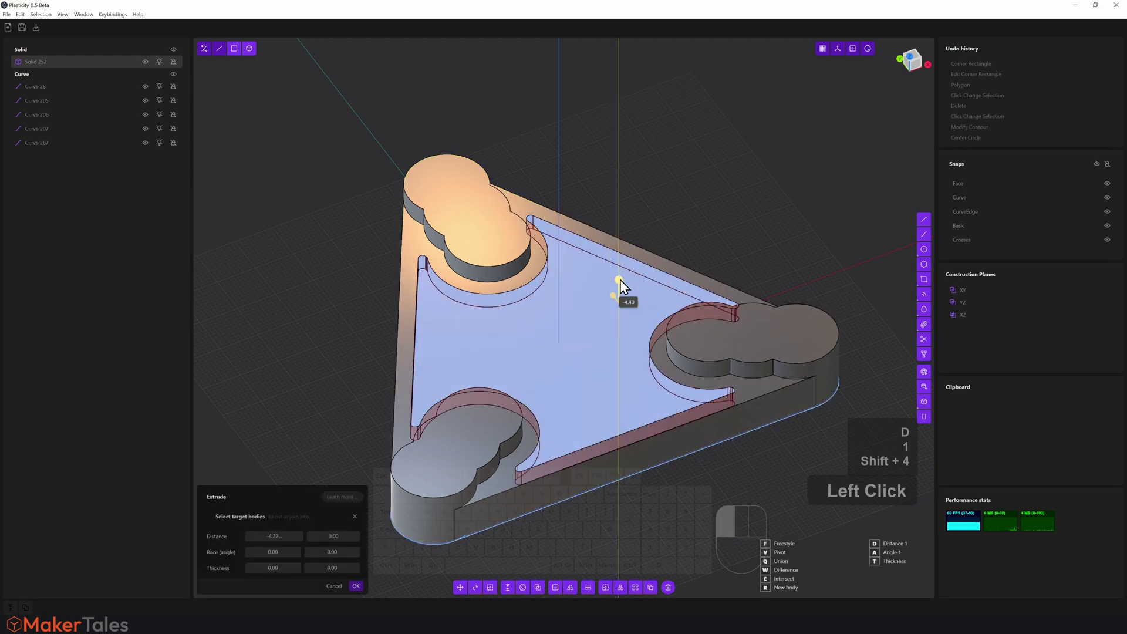
left_click(622, 291)
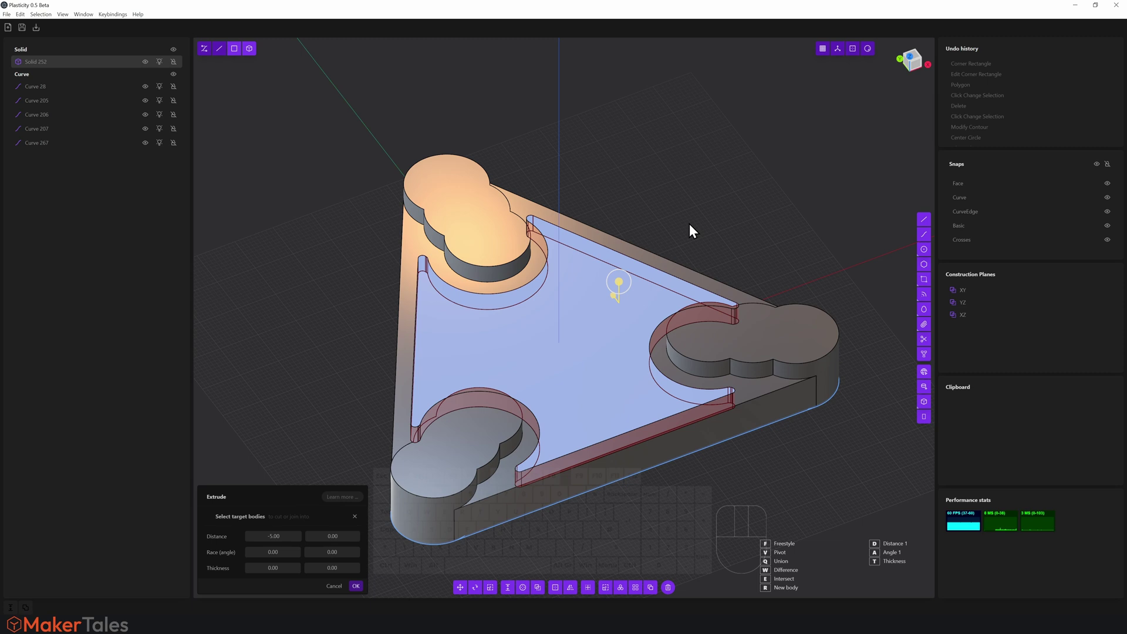
left_click_drag(684, 226, 663, 228)
left_click_drag(673, 242, 684, 257)
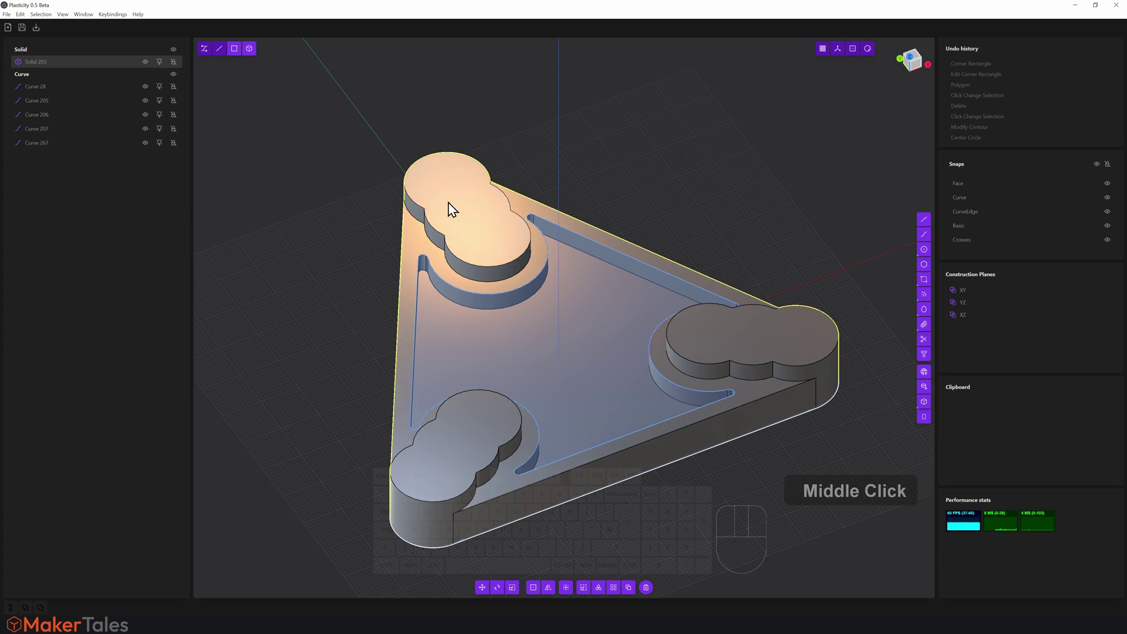
Select the top face of the upper-left boss and attempt inset offsets of its outline
left_click(702, 239)
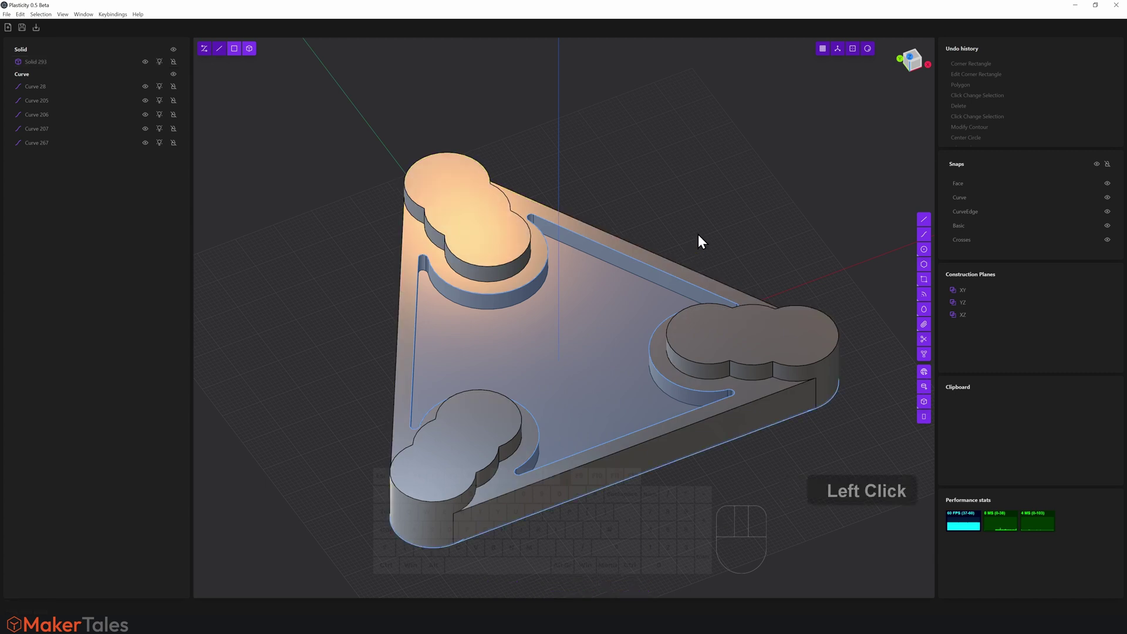
key("3")
left_click(497, 240)
left_click_drag(458, 215, 475, 204)
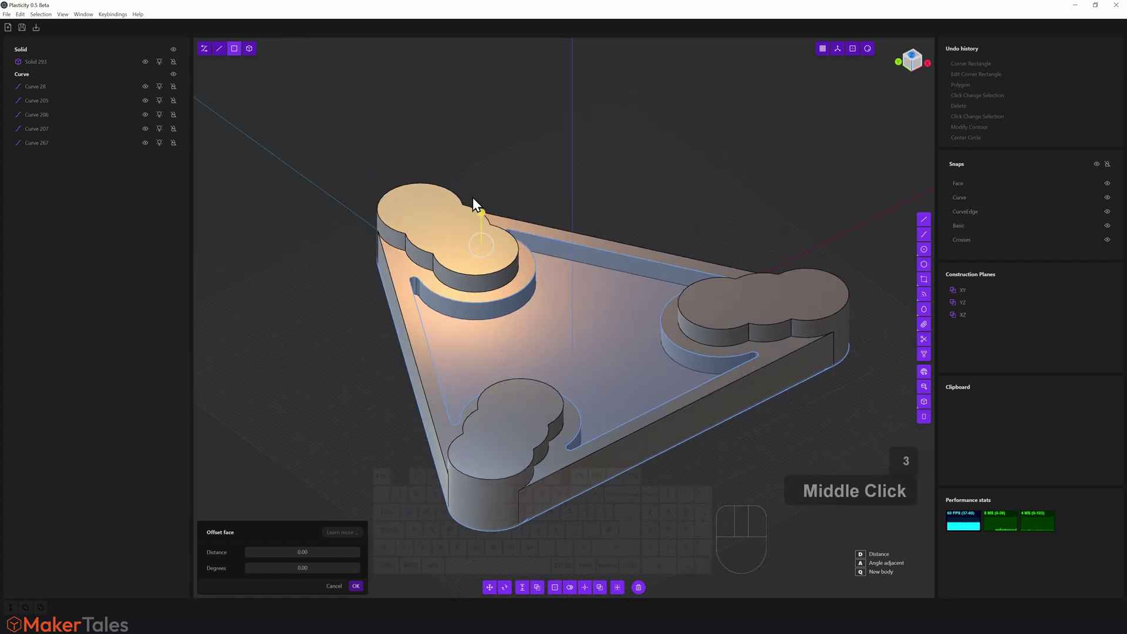
key("o")
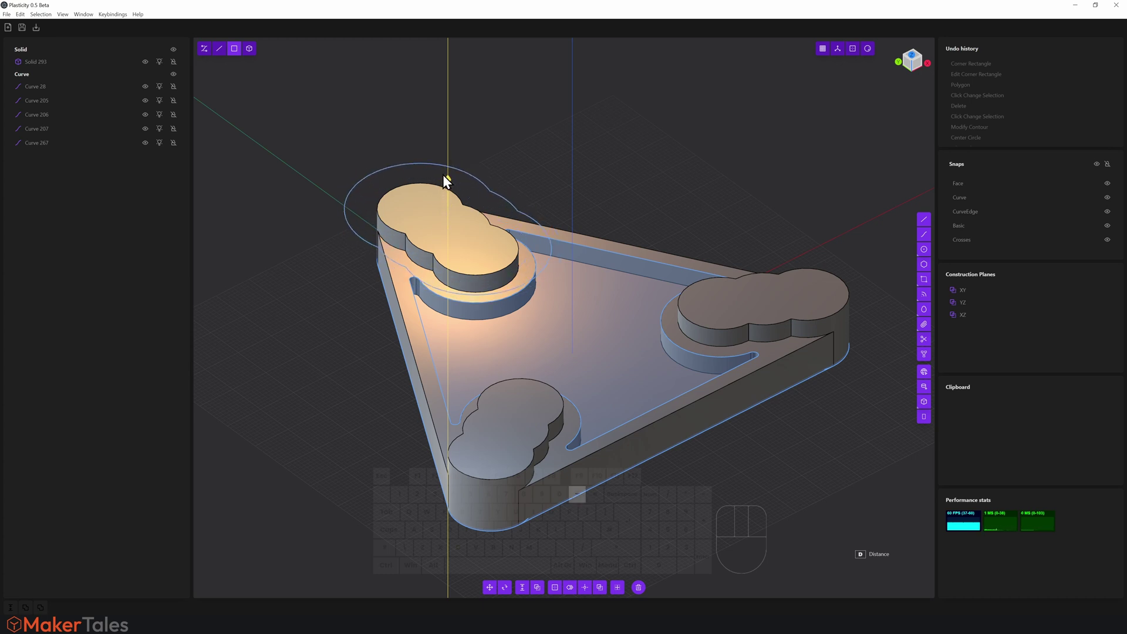
key("3")
key("-")
key("o")
key("4")
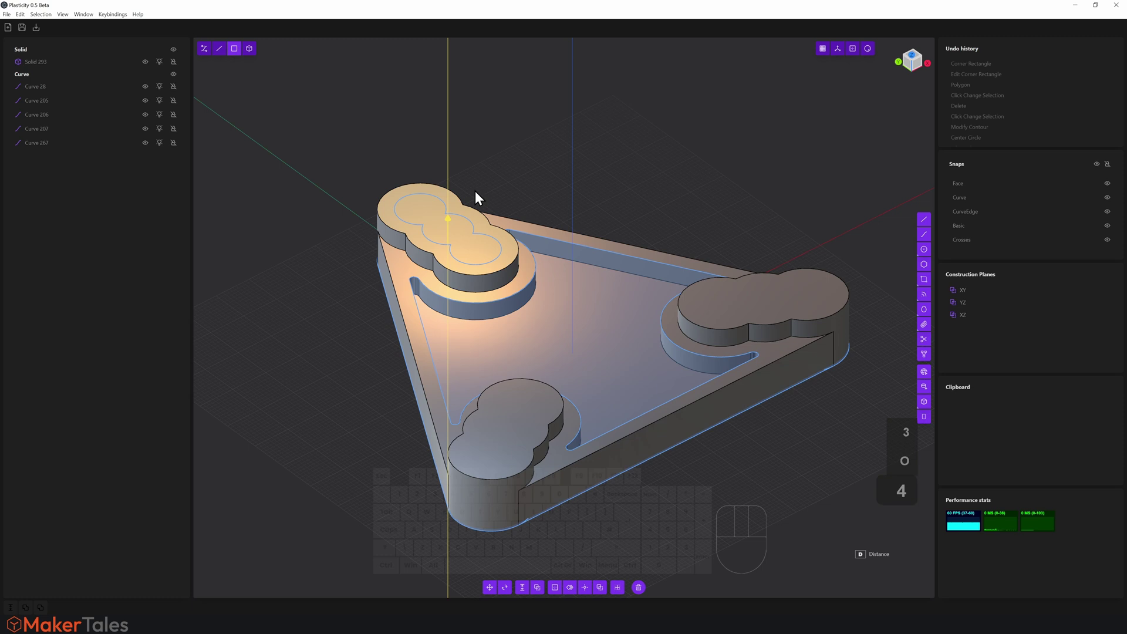
left_click_drag(492, 187, 482, 213)
key("o")
key("-")
key("4")
Offset the boss top face outline inward by about 3 into an inset clover curve and confirm
left_click(483, 204)
right_click(556, 206)
left_click_drag(521, 180, 469, 202)
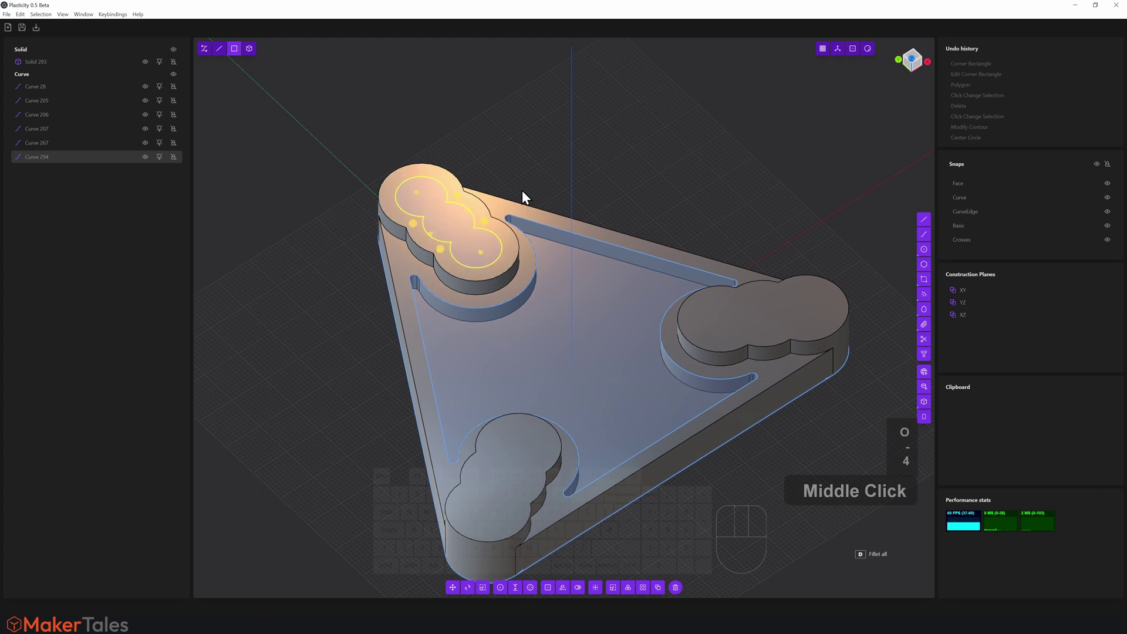
key("o")
key("-")
key("4")
key("d")
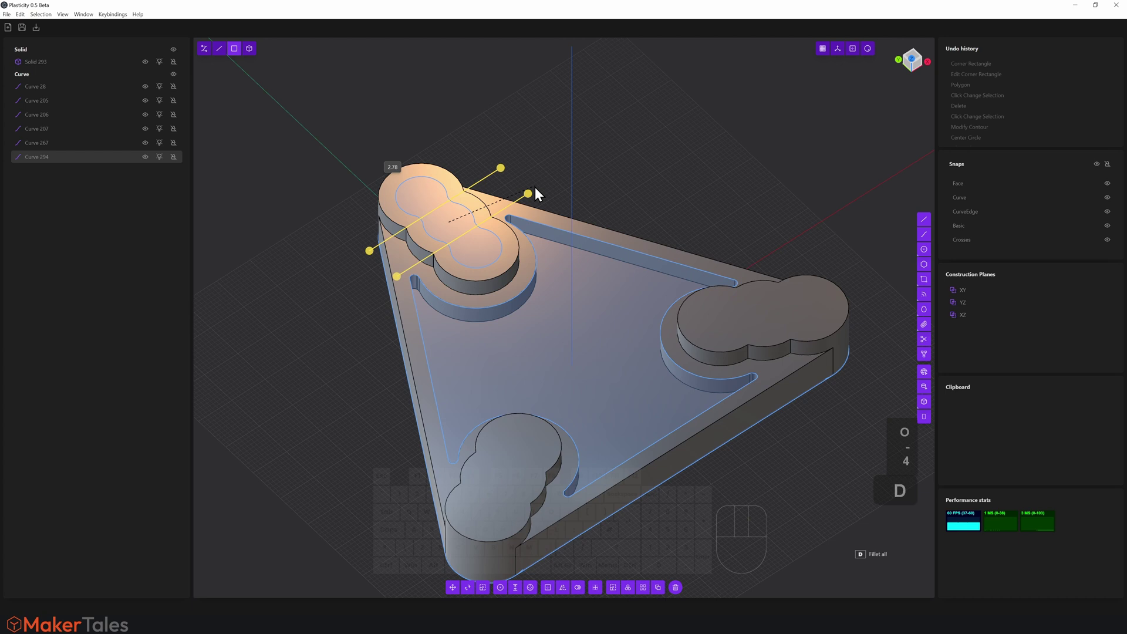
key("-")
key("4")
key("3")
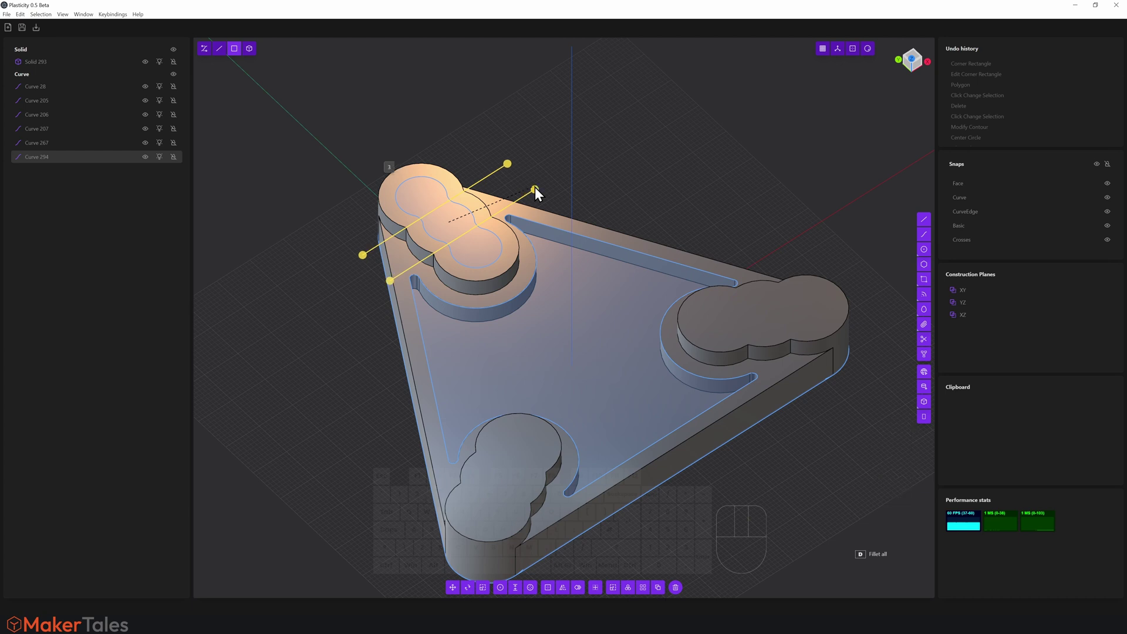
left_click(554, 181)
key("4")
key("d")
left_click_drag(536, 195, 519, 191)
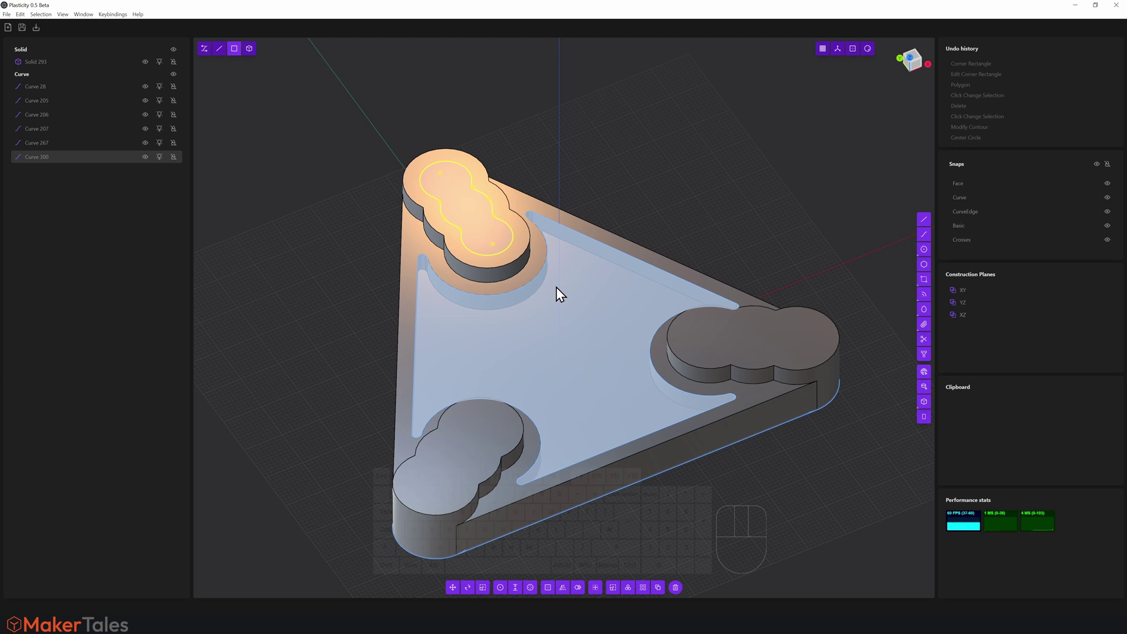
Radially array the inset clover outline about the plate center with three copies
left_click(635, 598)
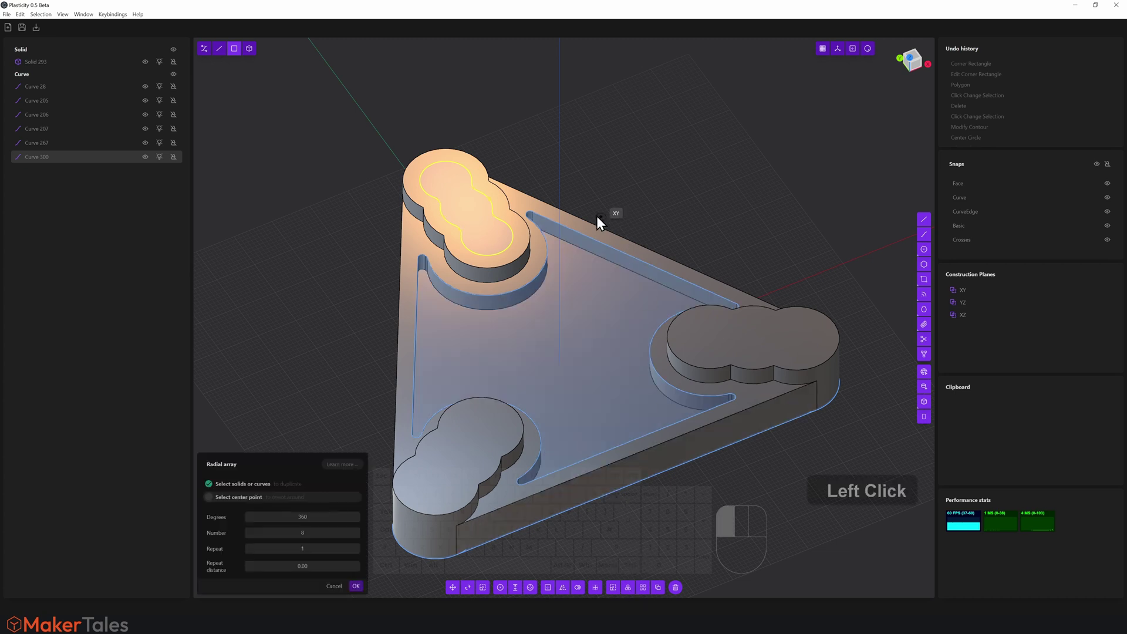
left_click(561, 185)
left_click(333, 557)
key("3")
left_click(364, 597)
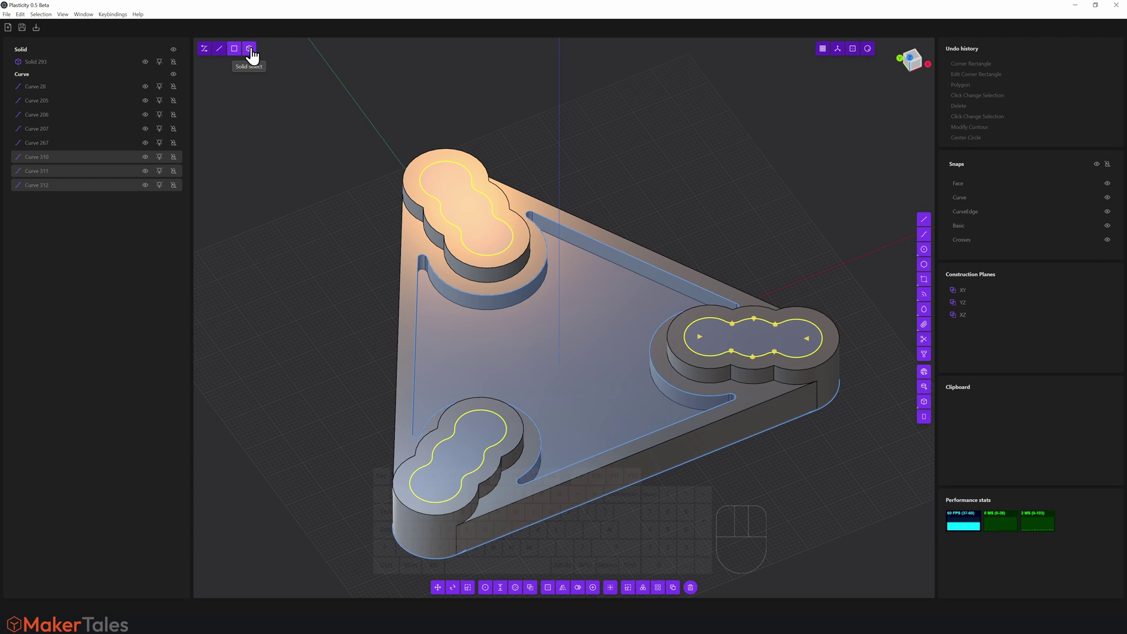
Switch to face selection and pick the top rim faces of the bosses
left_click(255, 59)
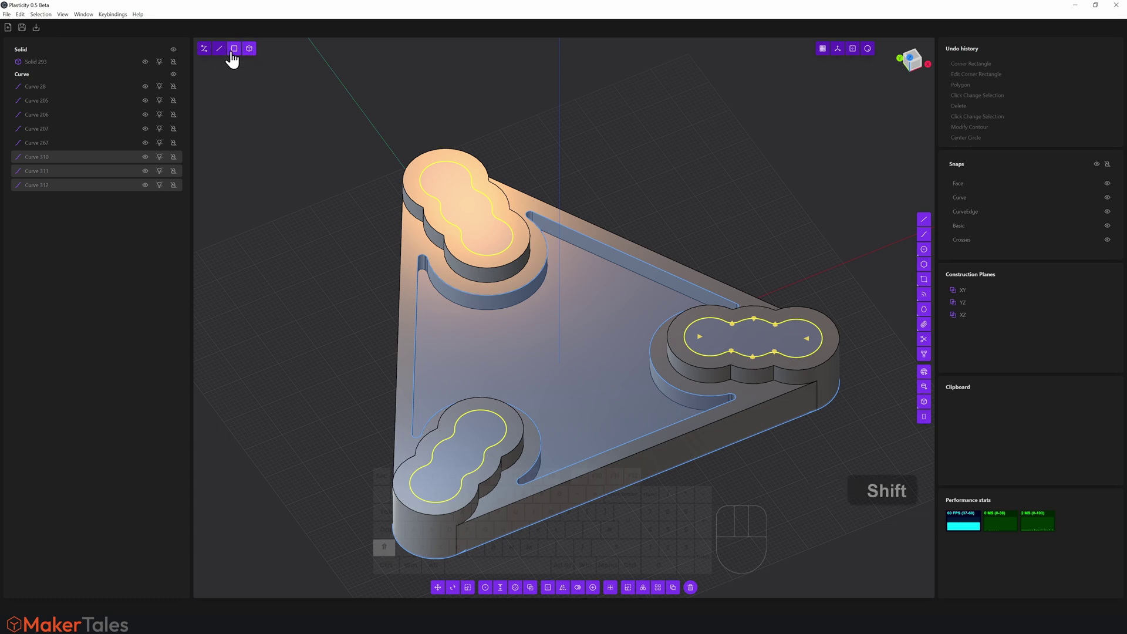
left_click(240, 62)
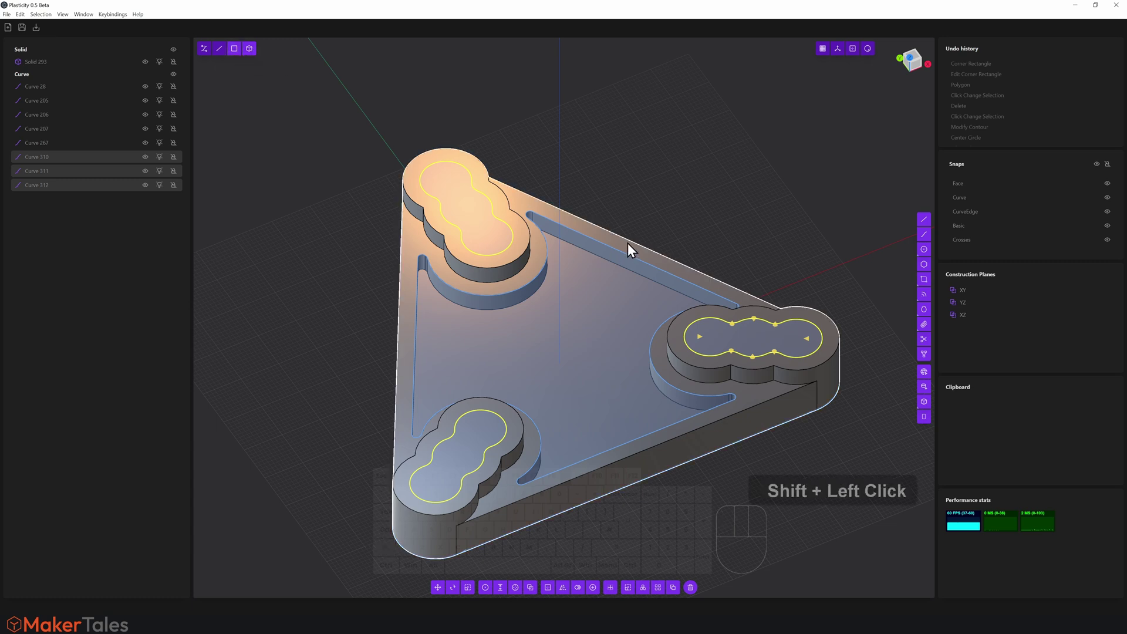
left_click(632, 247)
left_click(650, 265)
left_click(471, 213)
left_click(474, 441)
left_click(748, 337)
left_click(748, 311)
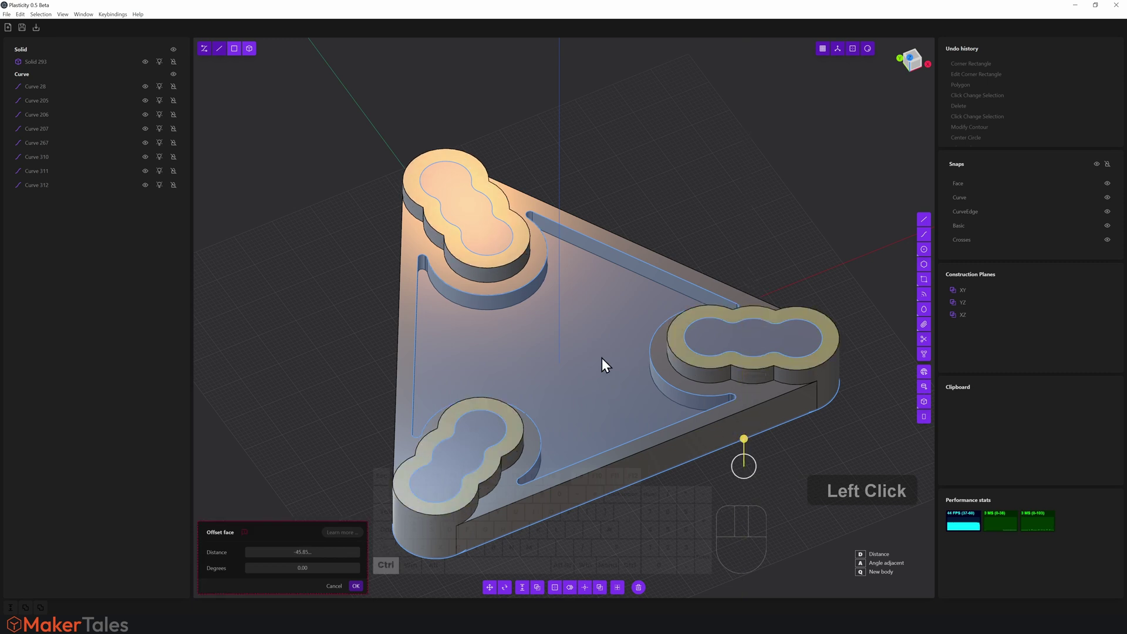
Undo the last action and reload the model with Ctrl+R
key("ctrl+z")
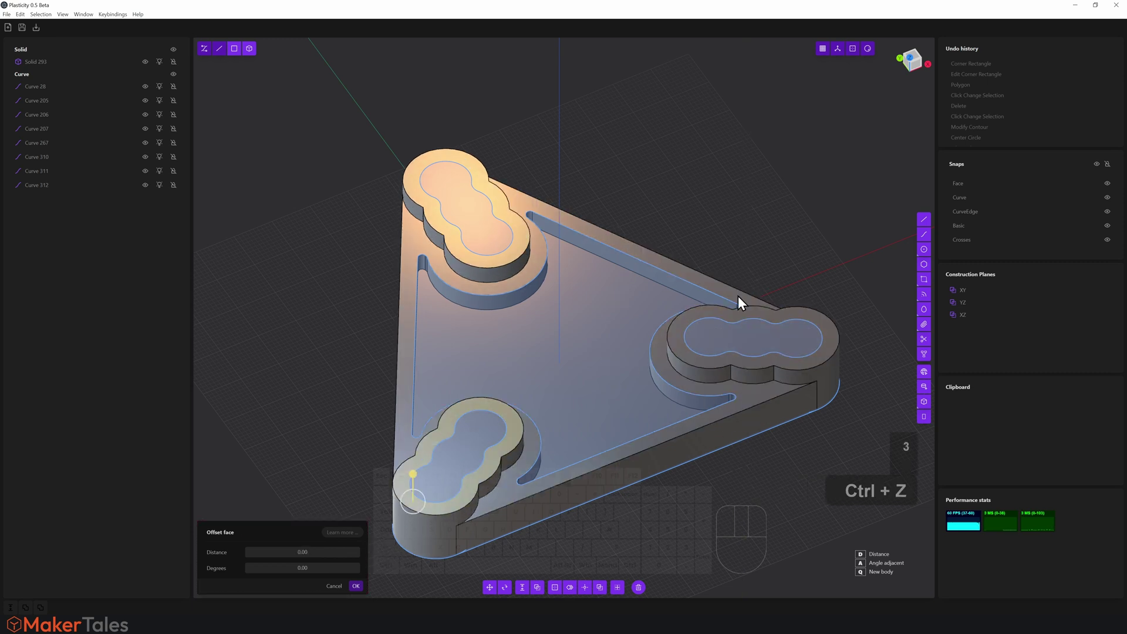
left_click(637, 154)
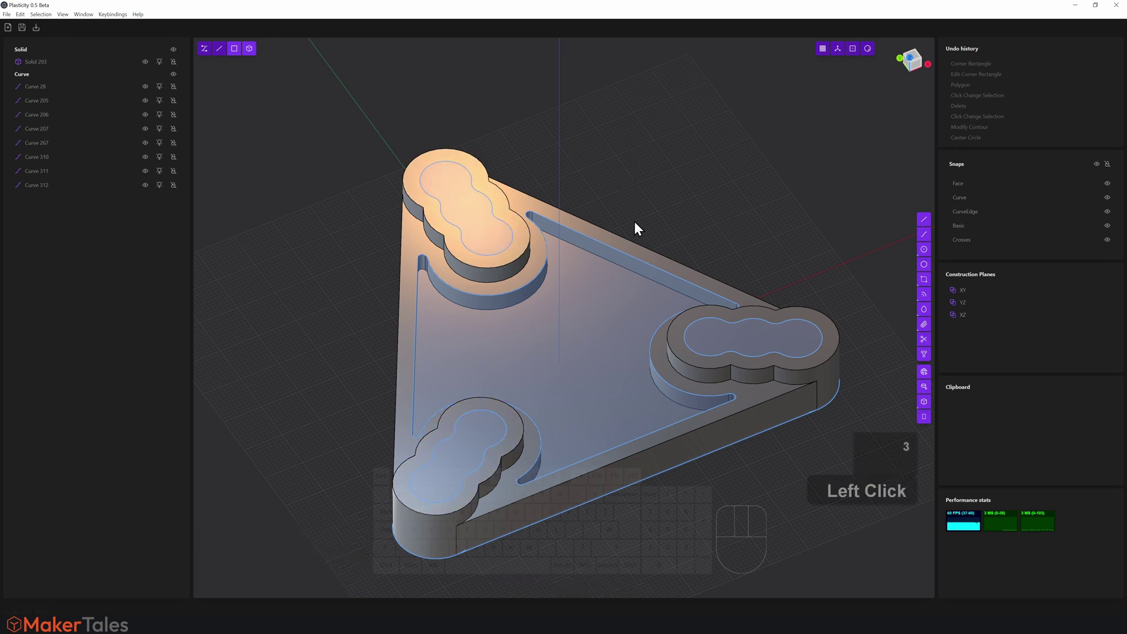
key("ctrl+r")
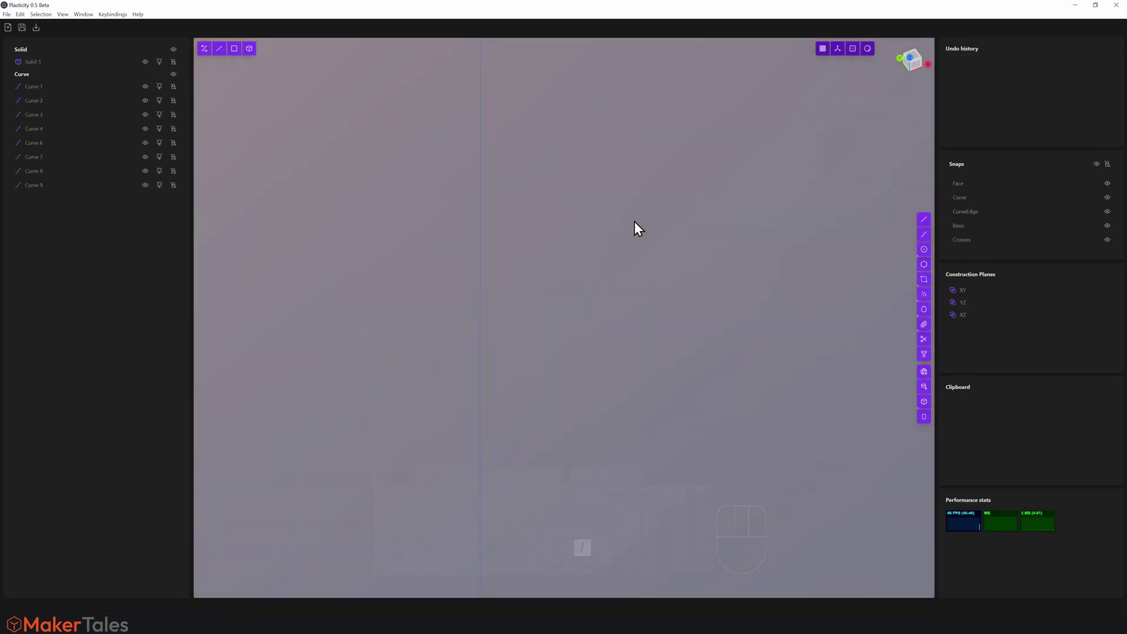
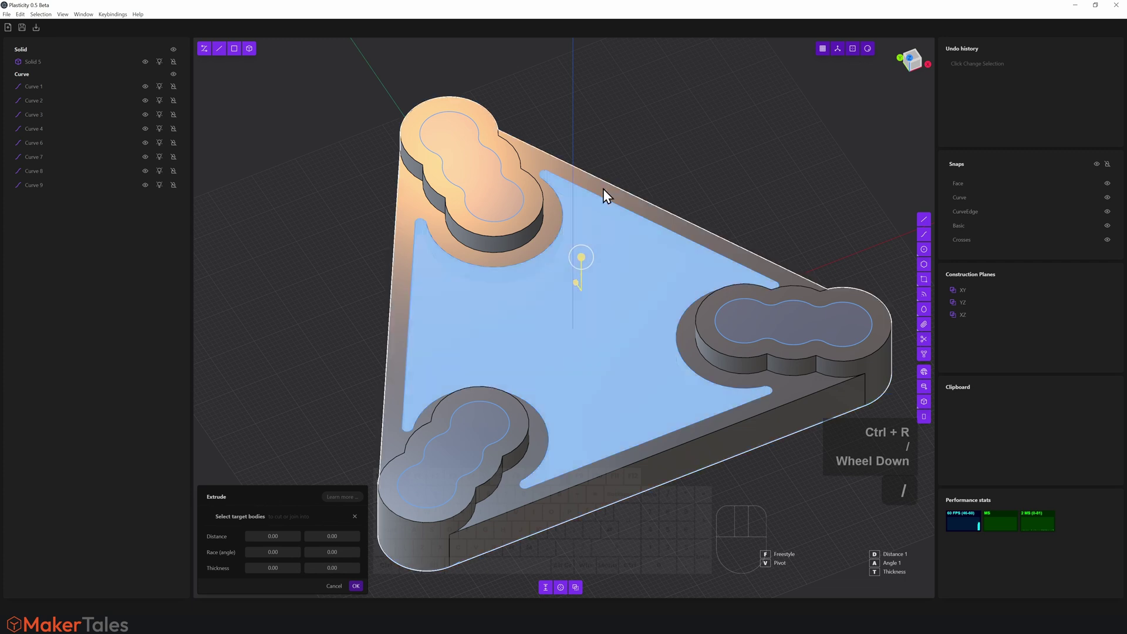
Select the three clover regions on the boss tops for extrusion
left_click(683, 188)
key("/")
scroll("down", 3)
left_click(557, 169)
left_click(482, 185)
left_click(465, 440)
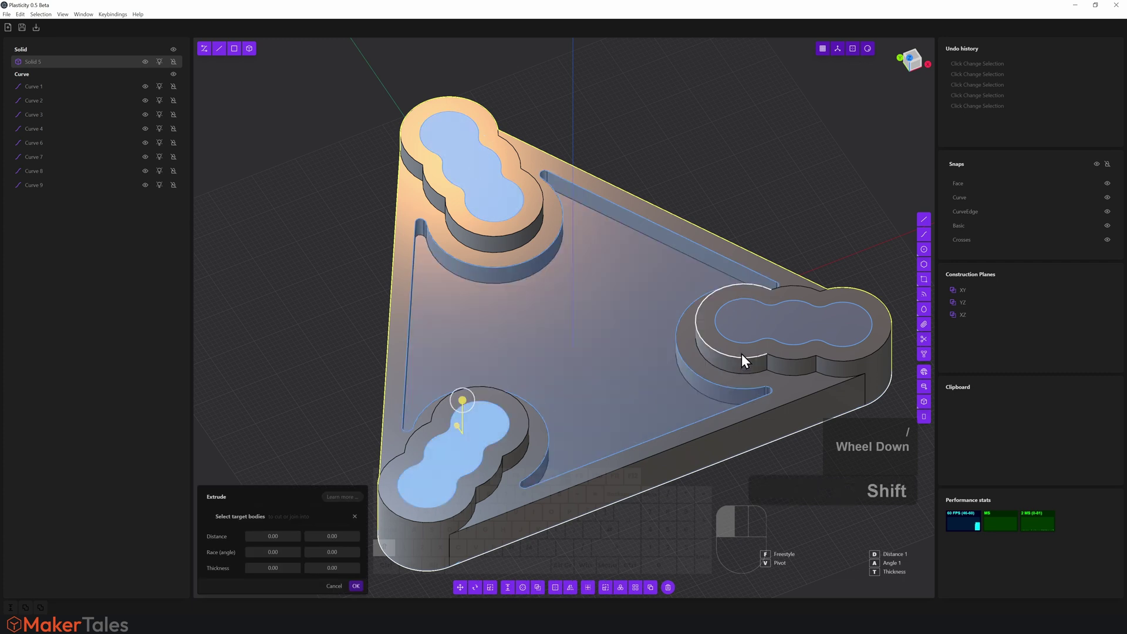
left_click(750, 334)
left_click_drag(659, 375, 658, 334)
scroll("down", 3)
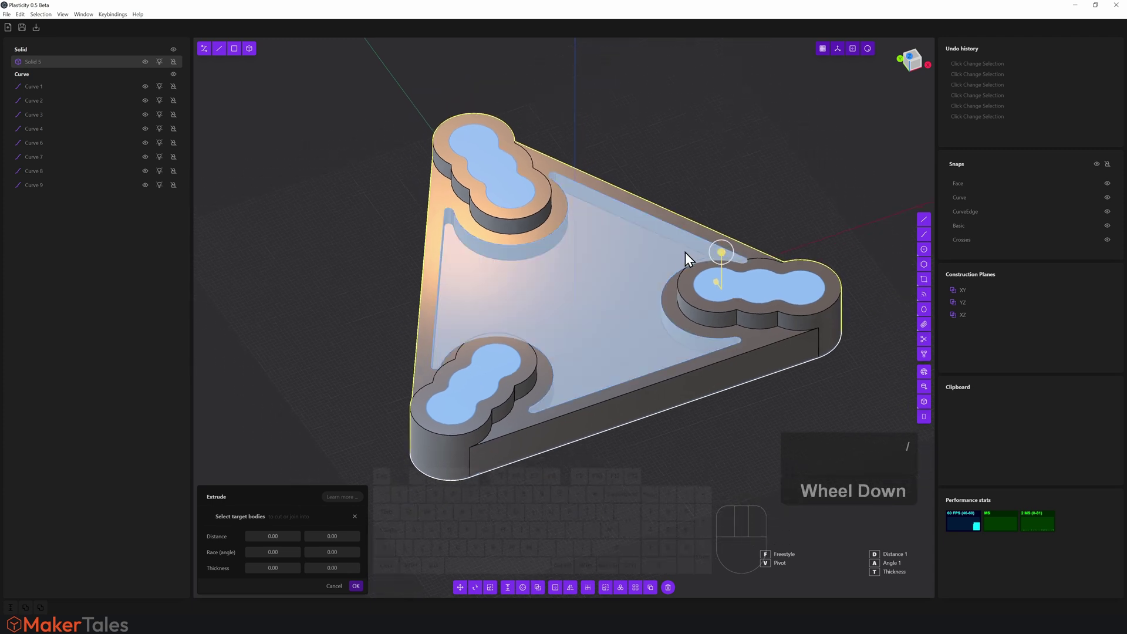
left_click(722, 258)
Extrude the clover regions downward as deep pocket cuts, confirm, and hide the curves
key("/")
scroll("down", 3)
left_click_drag(715, 176, 705, 220)
left_click_drag(705, 219, 699, 215)
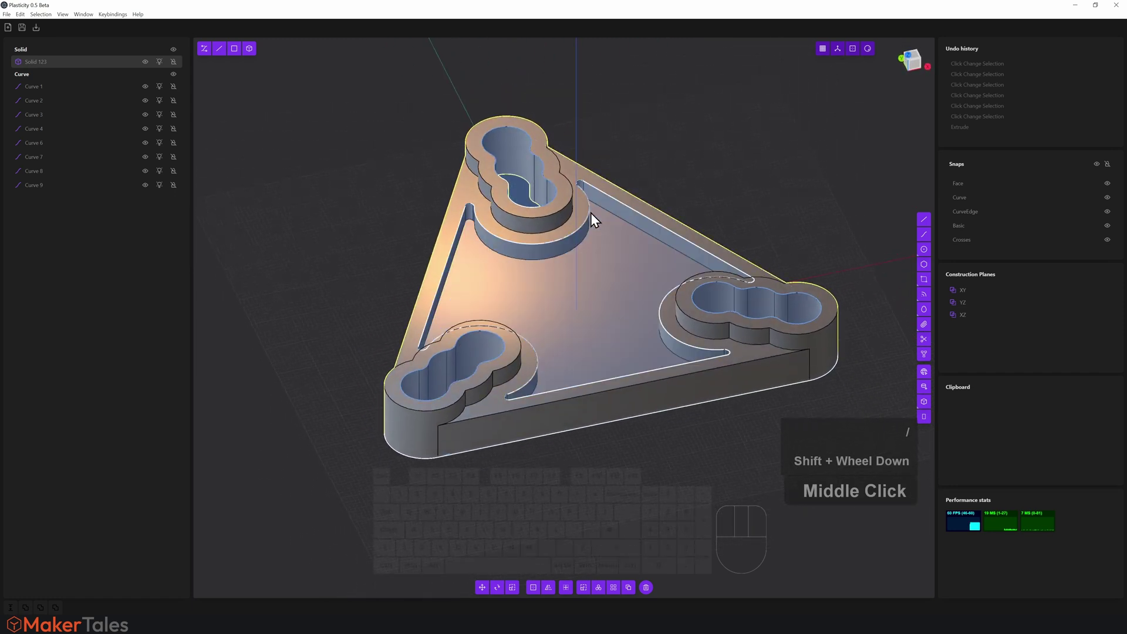
left_click(634, 161)
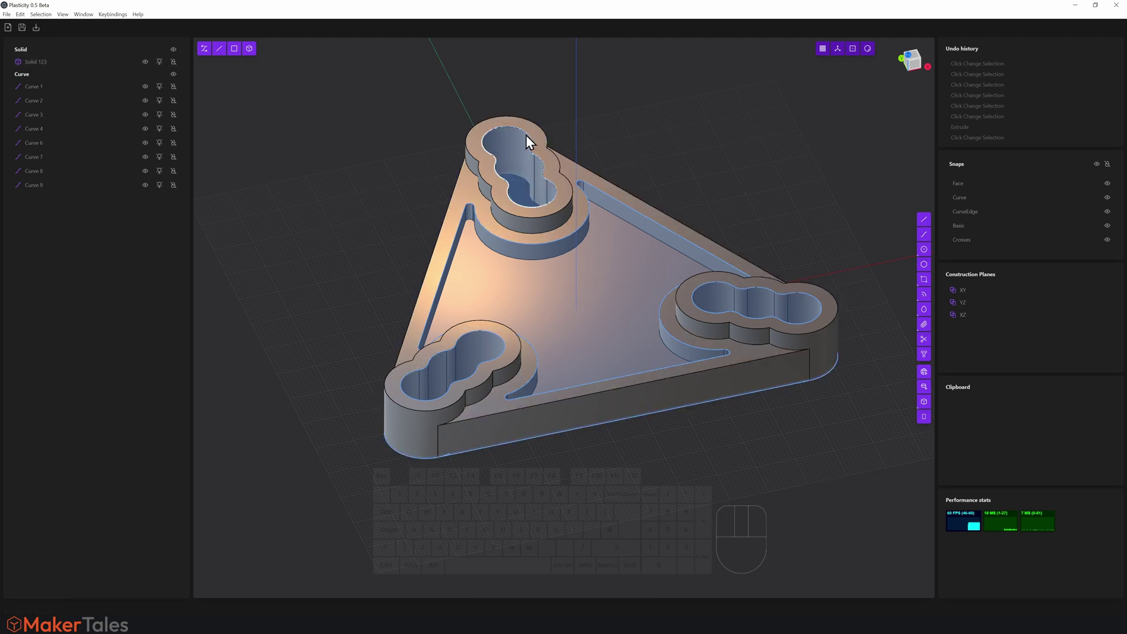
left_click(179, 78)
Fillet the base edges where the clover bosses meet the plate at about 0.97 radius
left_click_drag(616, 229, 627, 231)
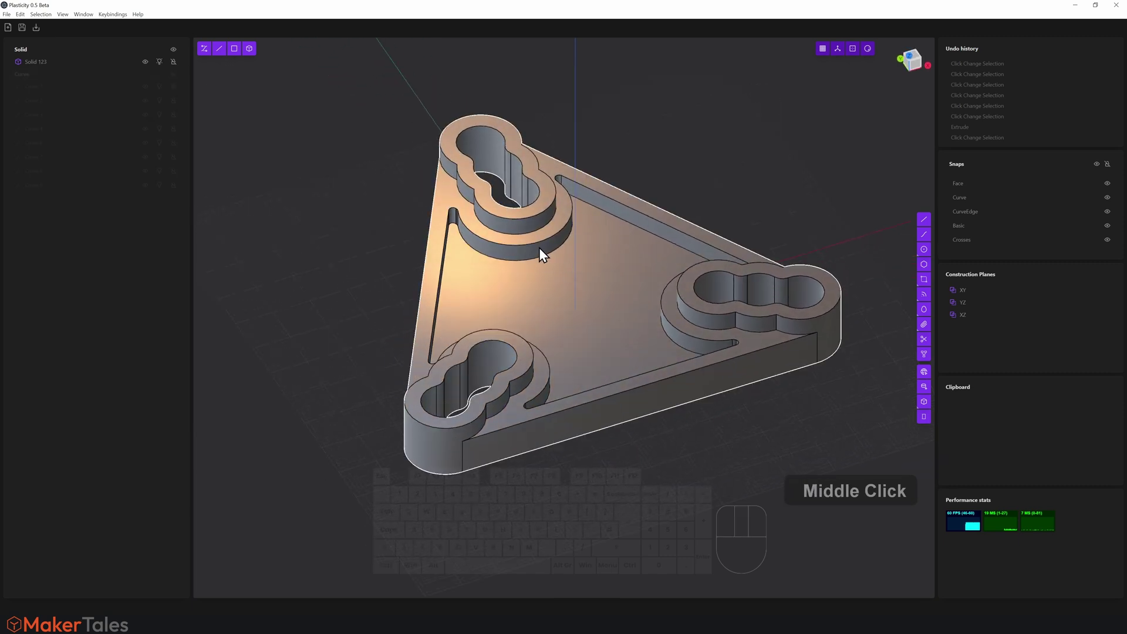
key("2")
scroll("up", 3)
left_click_drag(540, 256, 515, 238)
scroll("up", 3)
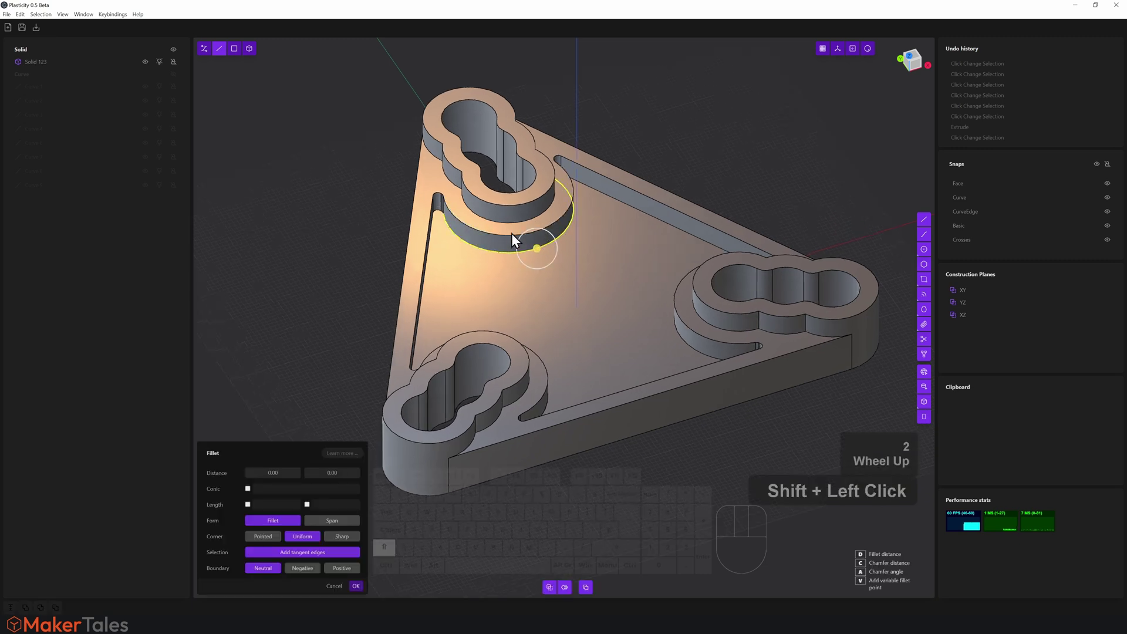
key("Escape")
left_click(521, 237)
left_click_drag(469, 246, 476, 266)
scroll("up", 3)
left_click(475, 273)
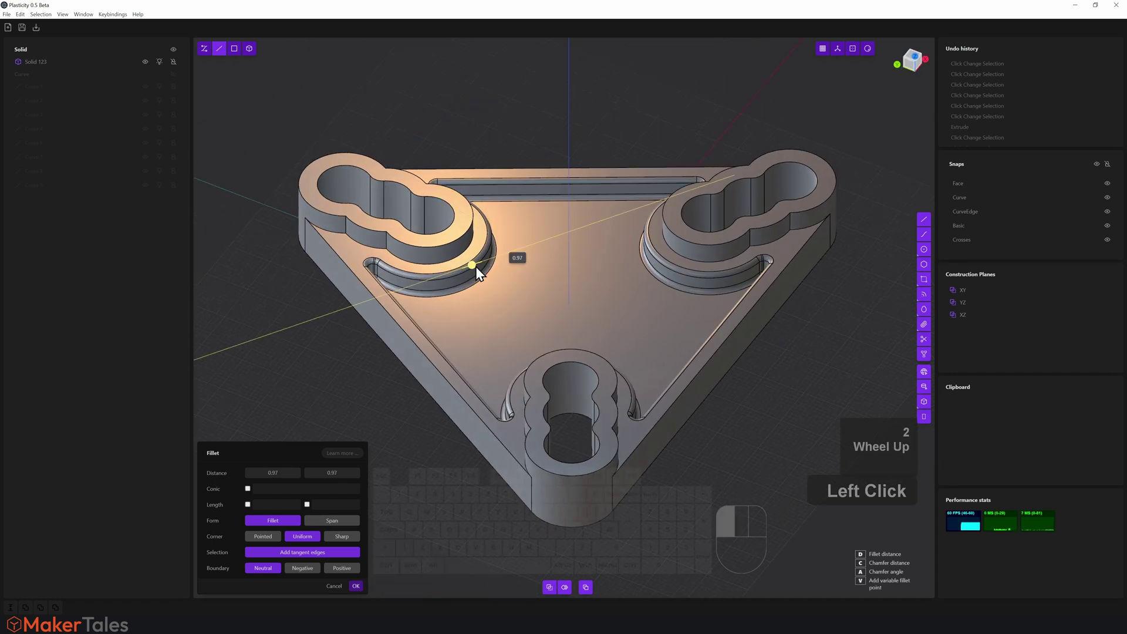
left_click_drag(630, 297, 580, 238)
key("Escape")
middle_click(580, 238)
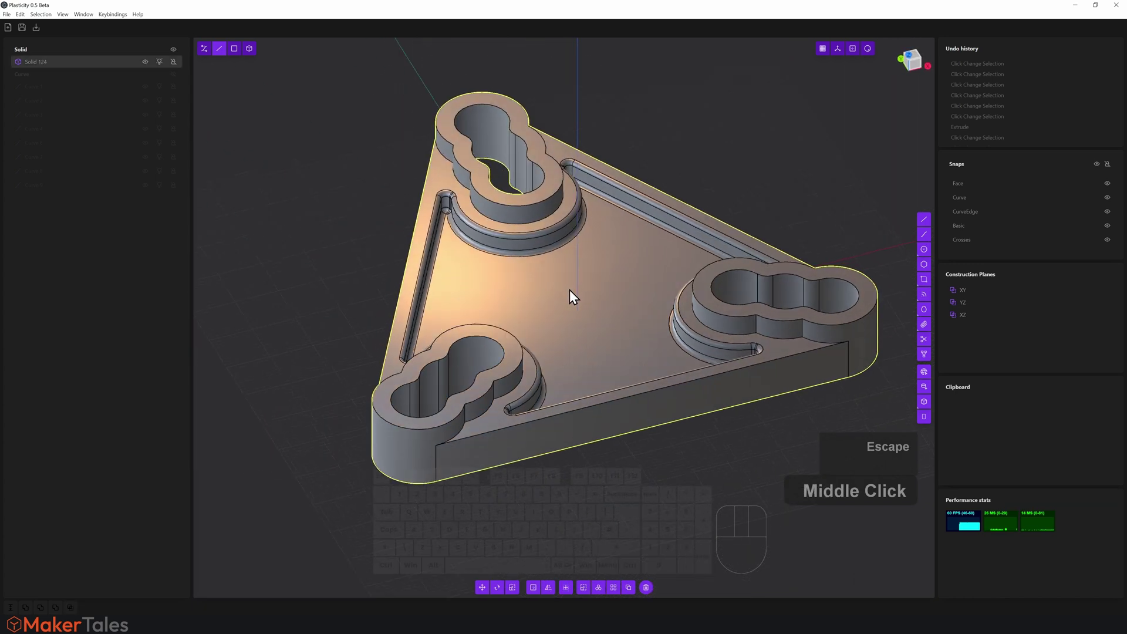
Select the plate's top outline edges around the bosses and round them
scroll("up", 3)
left_click_drag(576, 368, 380, 267)
left_click(567, 336)
left_click(482, 446)
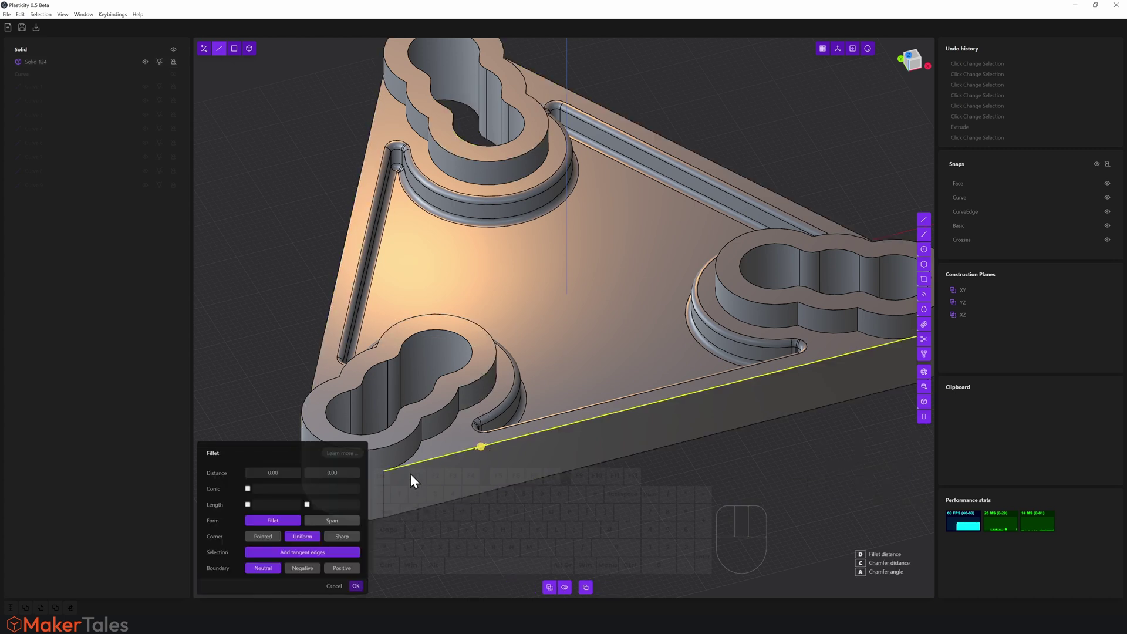
left_click(520, 515)
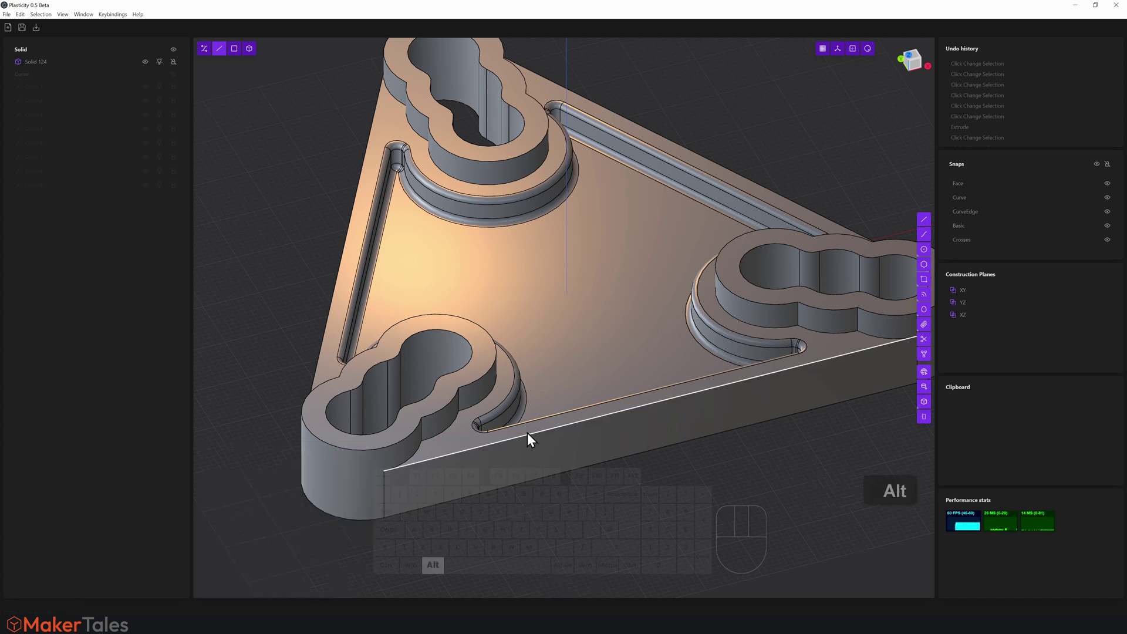
left_click(532, 437)
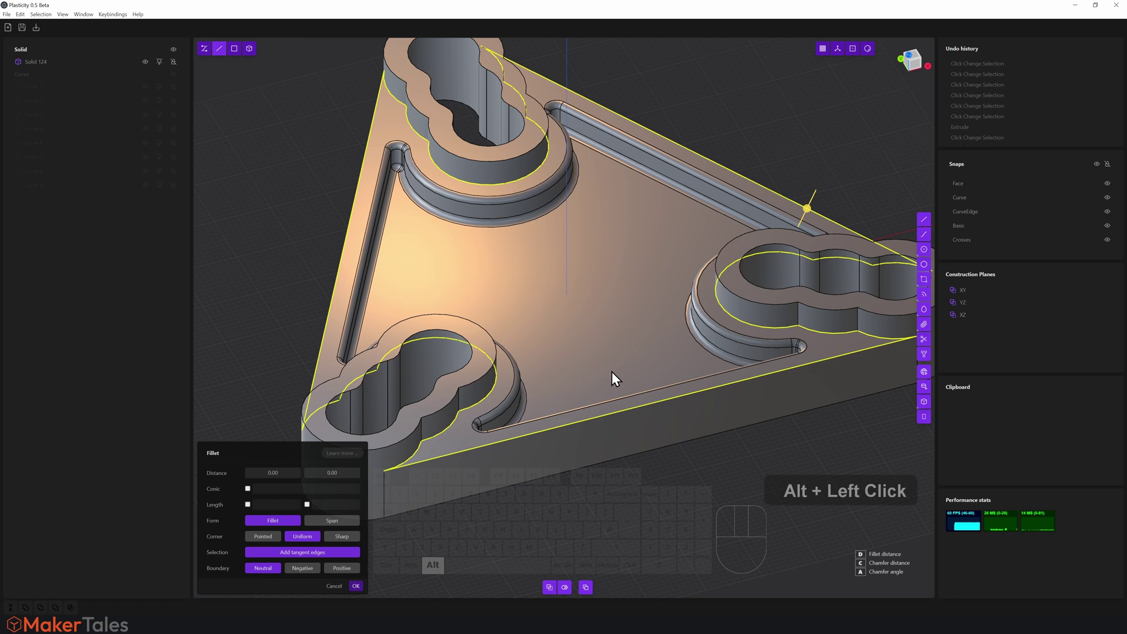
scroll("down", 3)
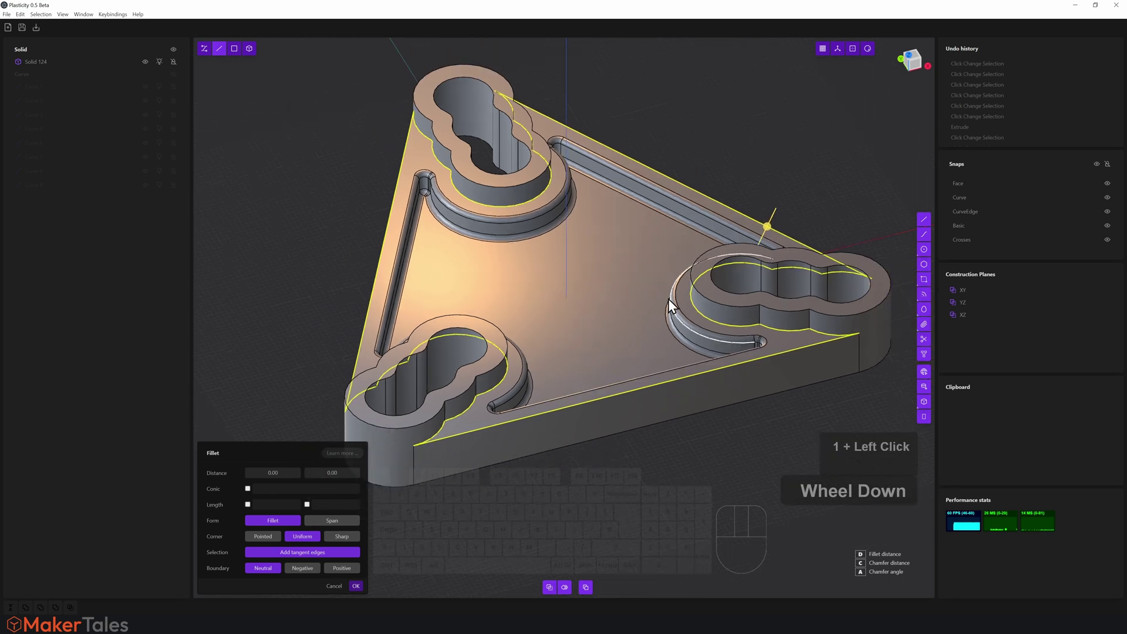
left_click(765, 233)
scroll("up", 3)
key("2")
scroll("down", 3)
left_click_drag(679, 175, 626, 201)
middle_click(627, 201)
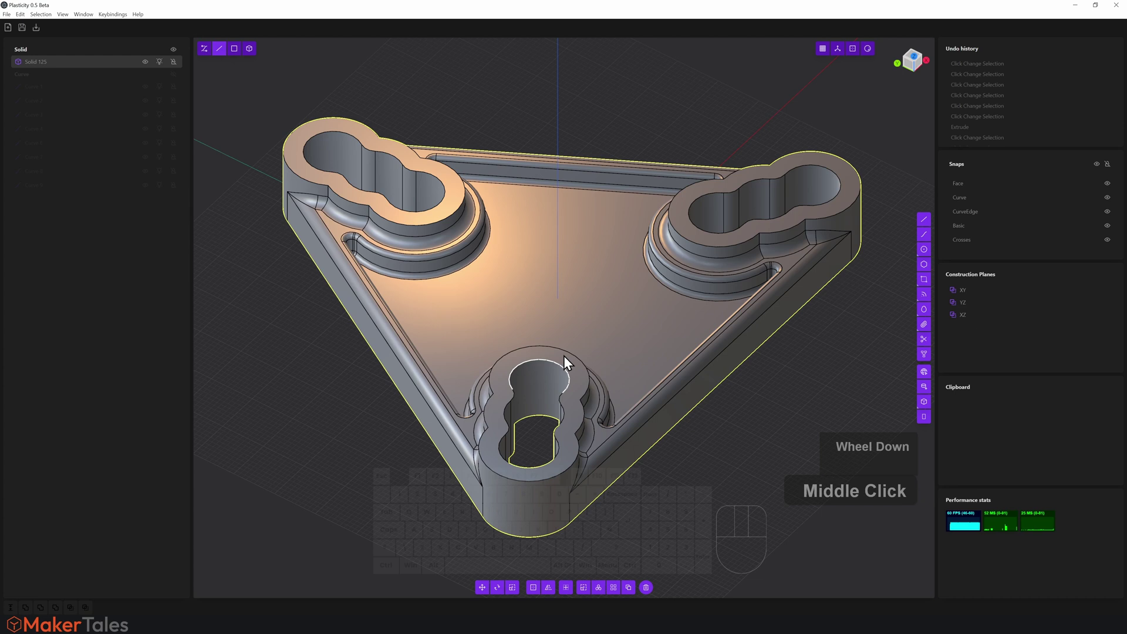
Fillet the top rims of all three clover bosses and confirm
left_click(573, 359)
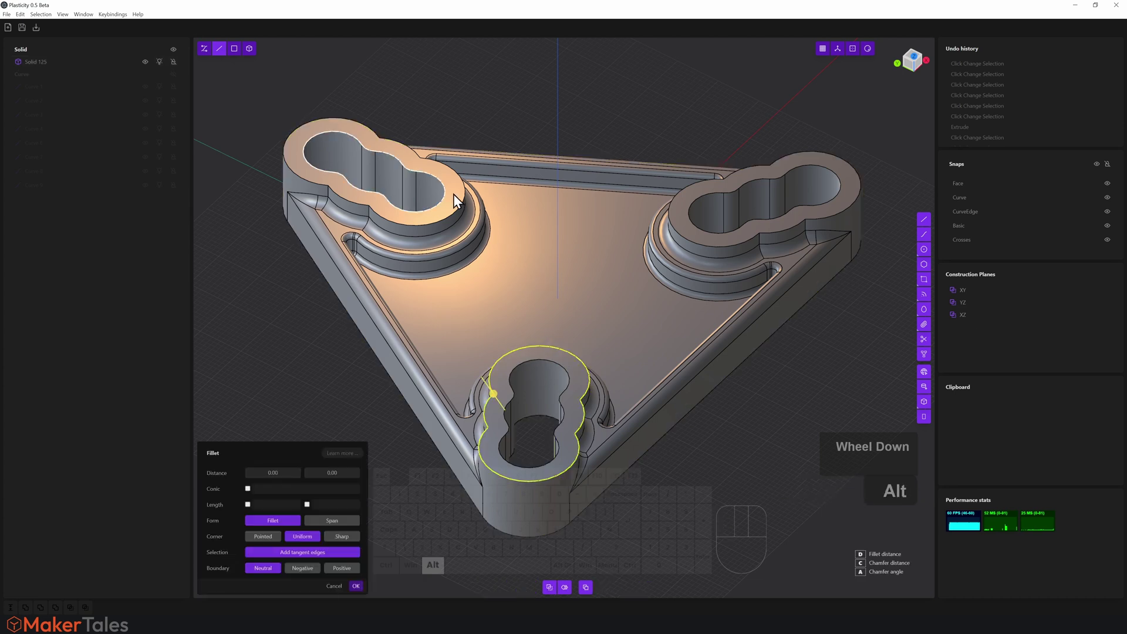
key("alt+s")
left_click(459, 206)
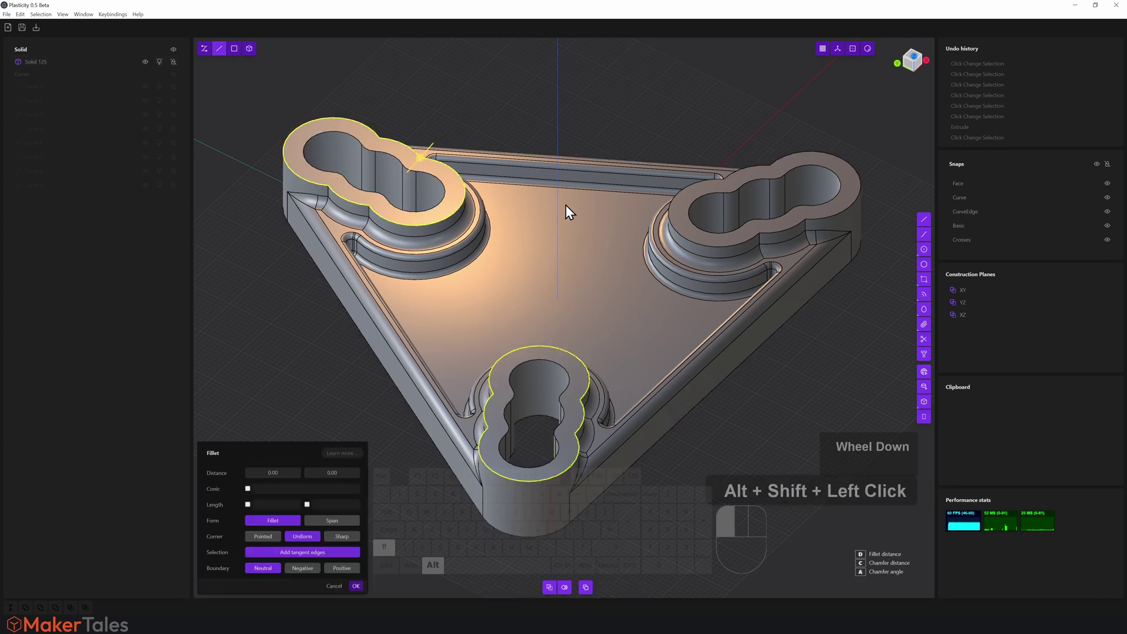
left_click(673, 225)
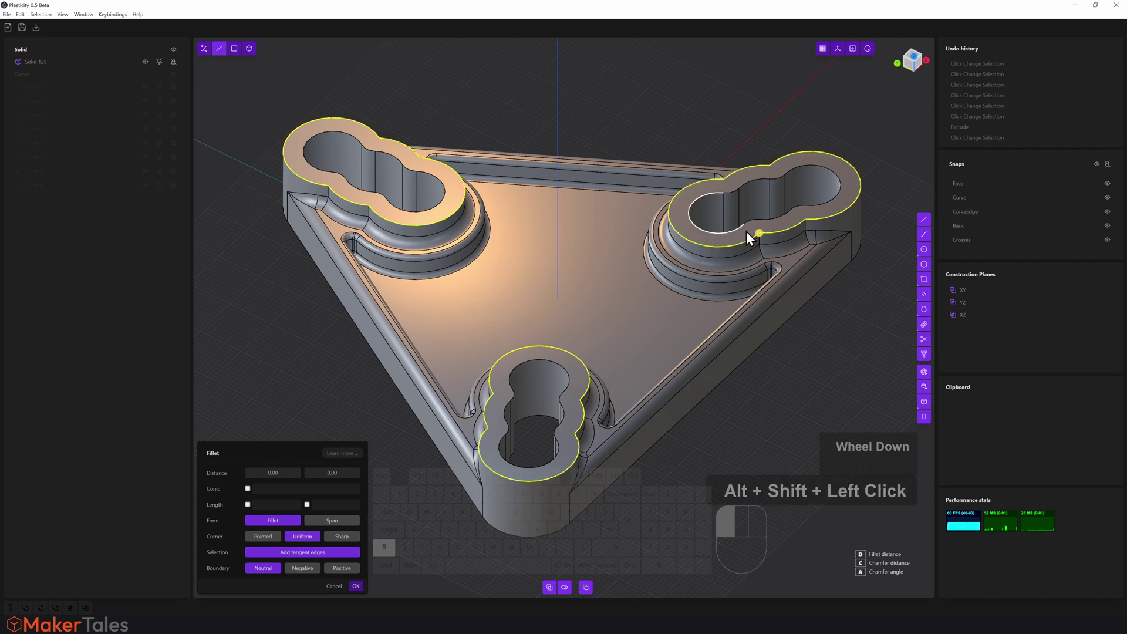
left_click(766, 236)
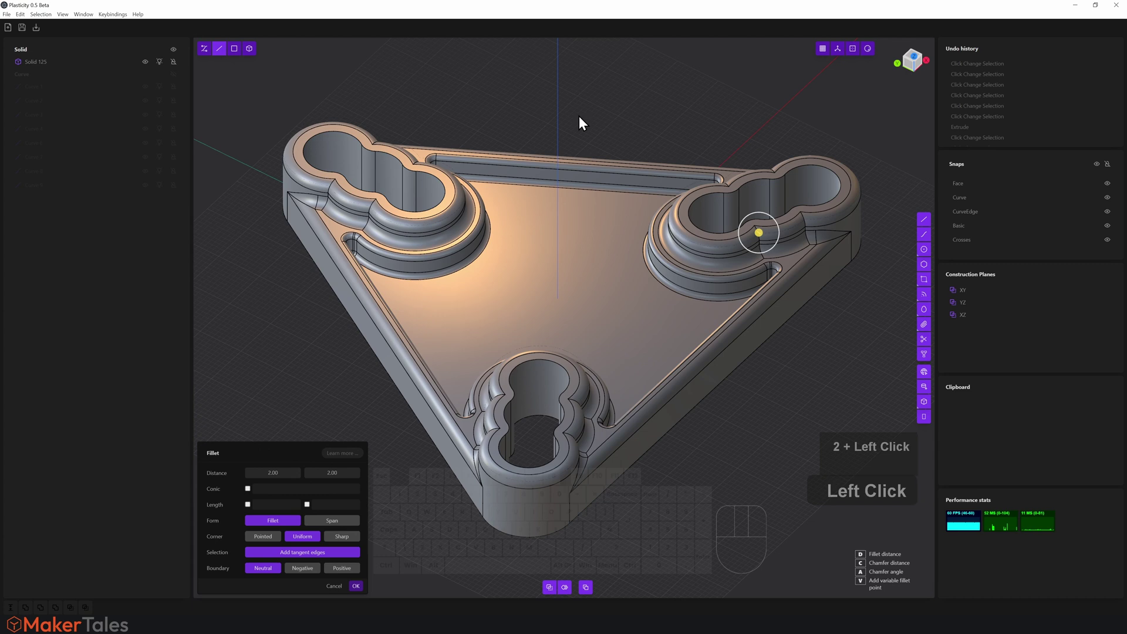
right_click(626, 127)
middle_click(630, 145)
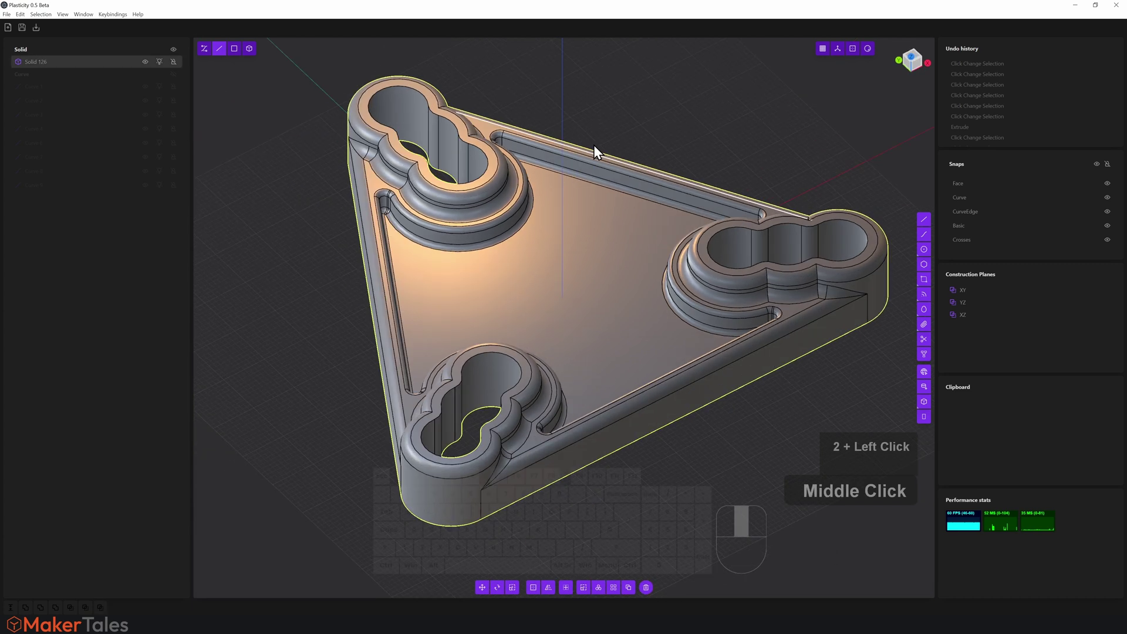
Select the inner edges of all three clover pockets
left_click(479, 151)
left_click(733, 239)
left_click(517, 358)
middle_click(547, 251)
left_click(512, 268)
left_click_drag(719, 357, 550, 383)
left_click(597, 326)
middle_click(608, 418)
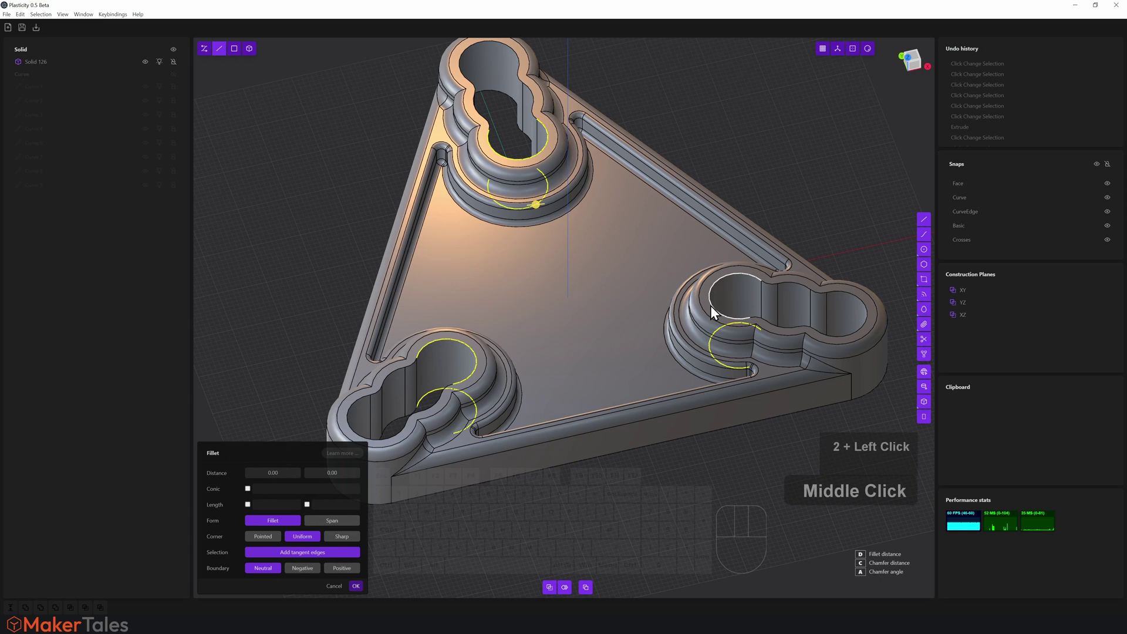
left_click(542, 208)
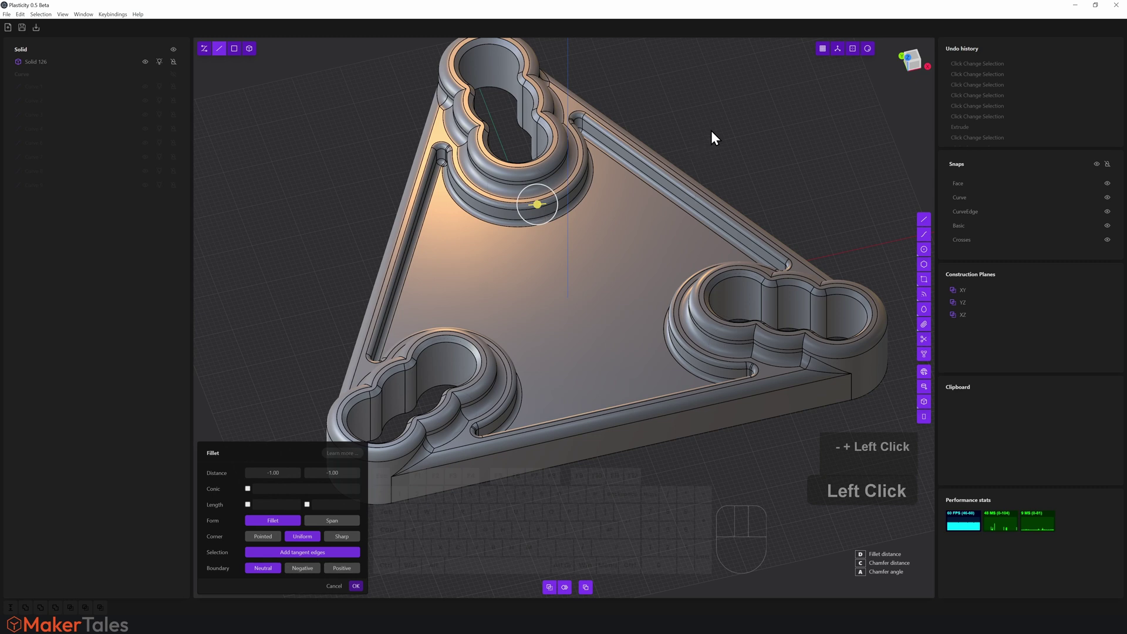
Fillet the pocket edges, dragging the radius to size, and confirm
left_click_drag(713, 136, 612, 199)
left_click_drag(612, 199, 618, 201)
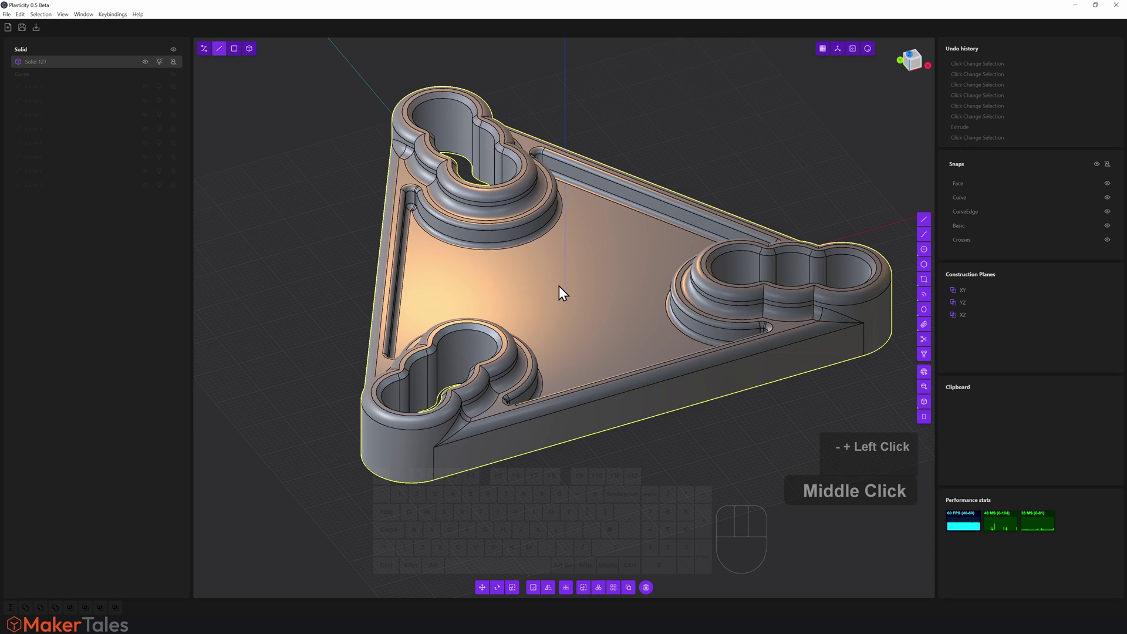
middle_click(562, 299)
middle_click(602, 226)
Fillet the plate's bottom outer edge at 3.00 and confirm
left_click_drag(607, 241, 614, 233)
key("3")
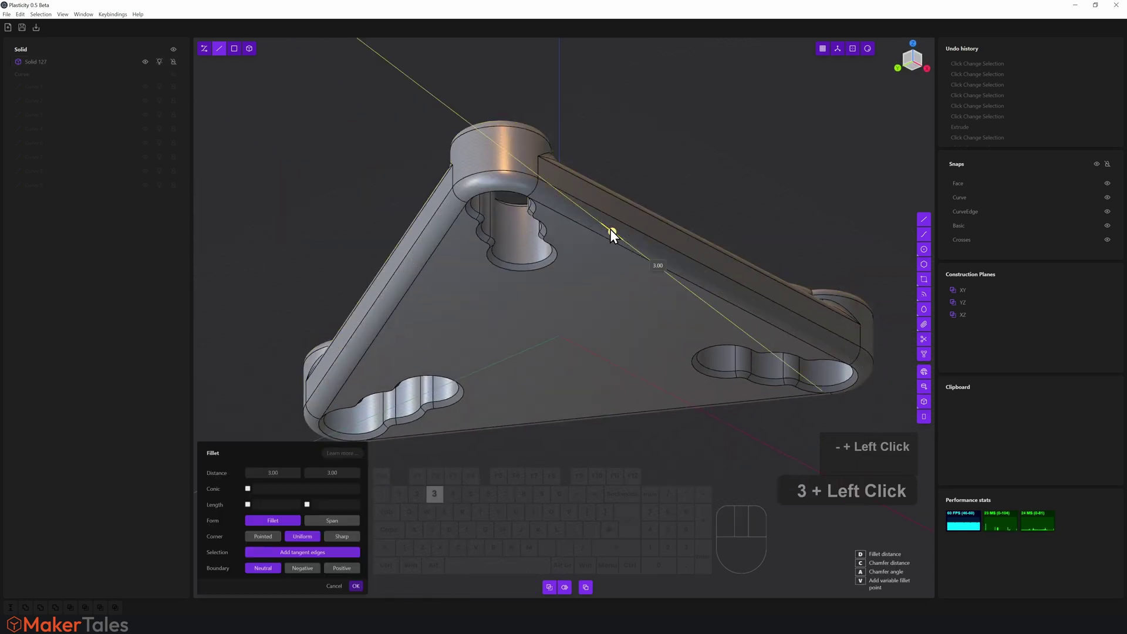
right_click(648, 113)
middle_click(633, 236)
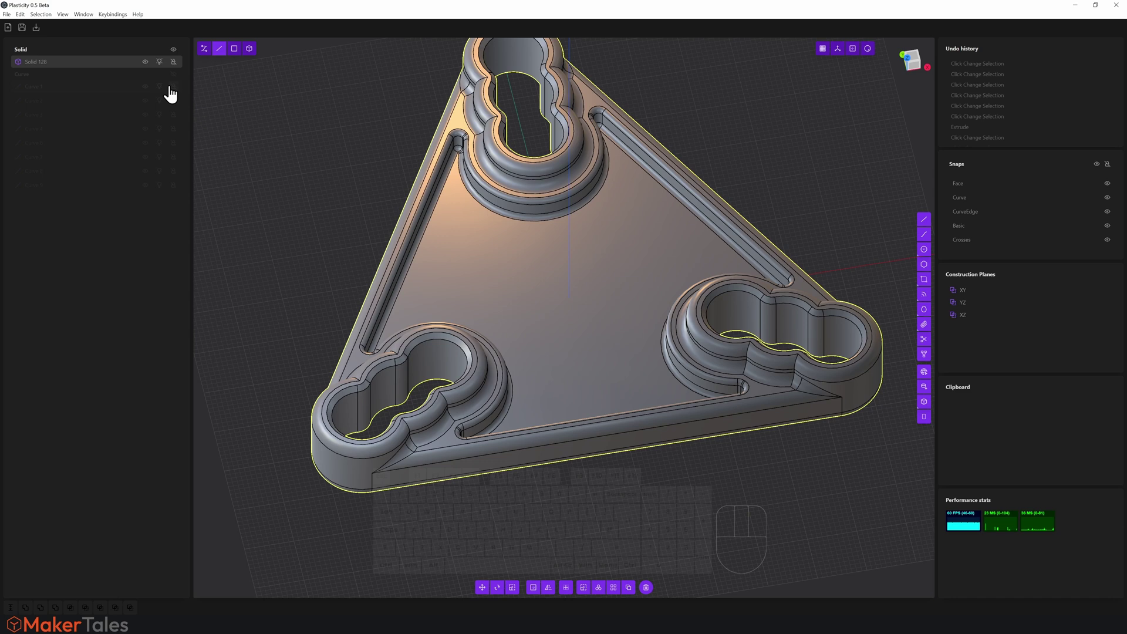
Hide the triangle and groove outline curves and the plate solid in the outliner
left_click(177, 81)
left_click(309, 204)
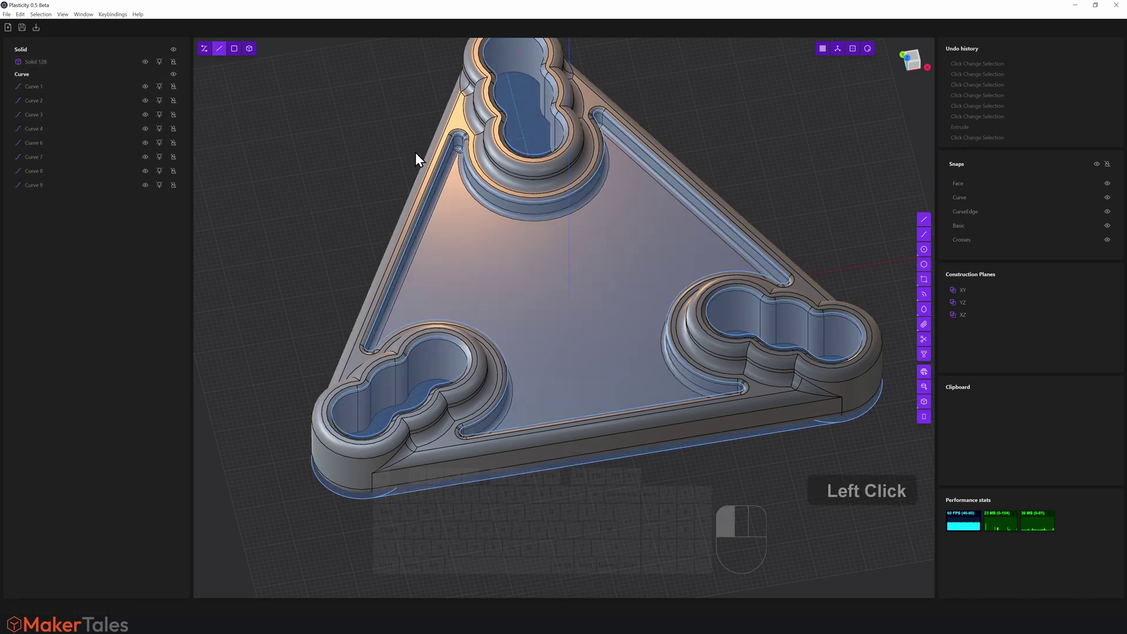
left_click(436, 191)
key("h")
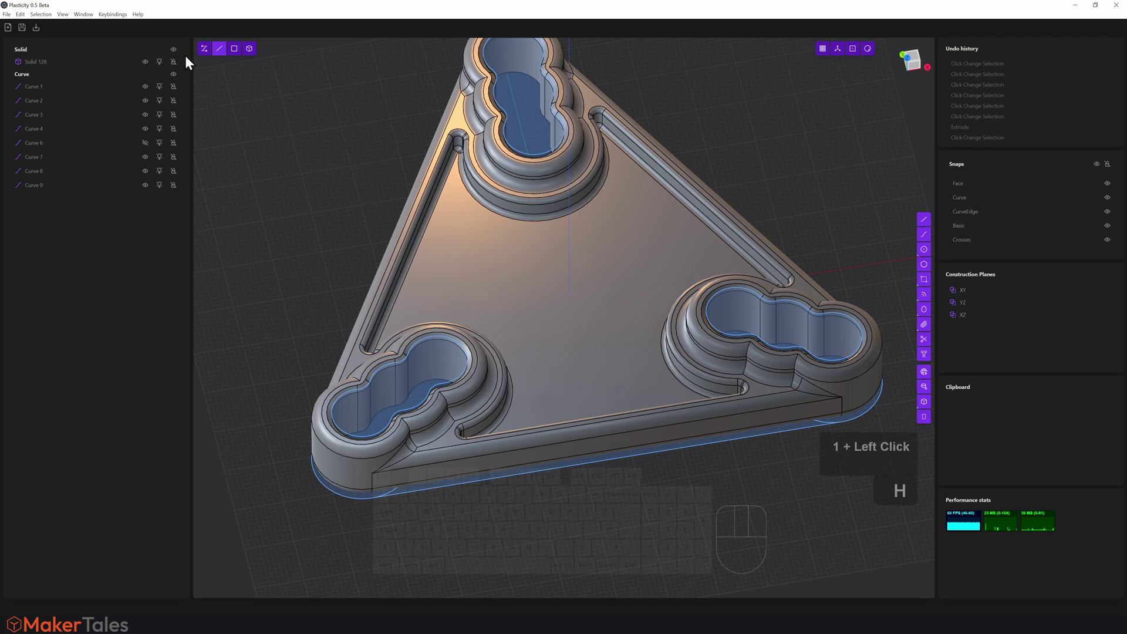
left_click(177, 51)
Hide the triangle outline curve and look down on the plate's origin
left_click(405, 250)
key("h")
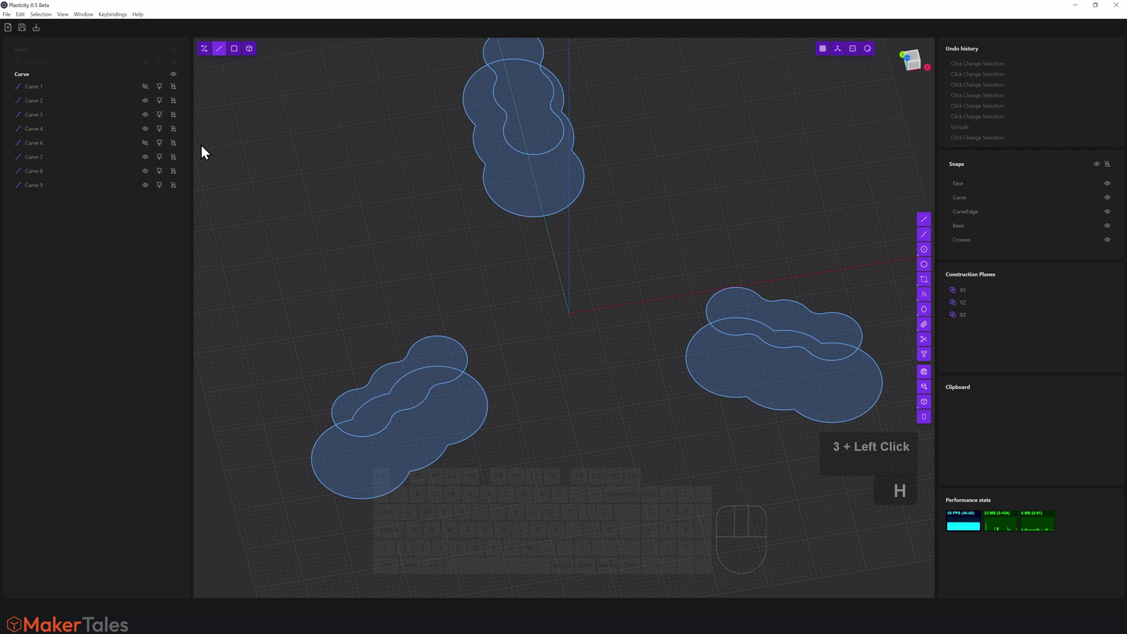
left_click(926, 259)
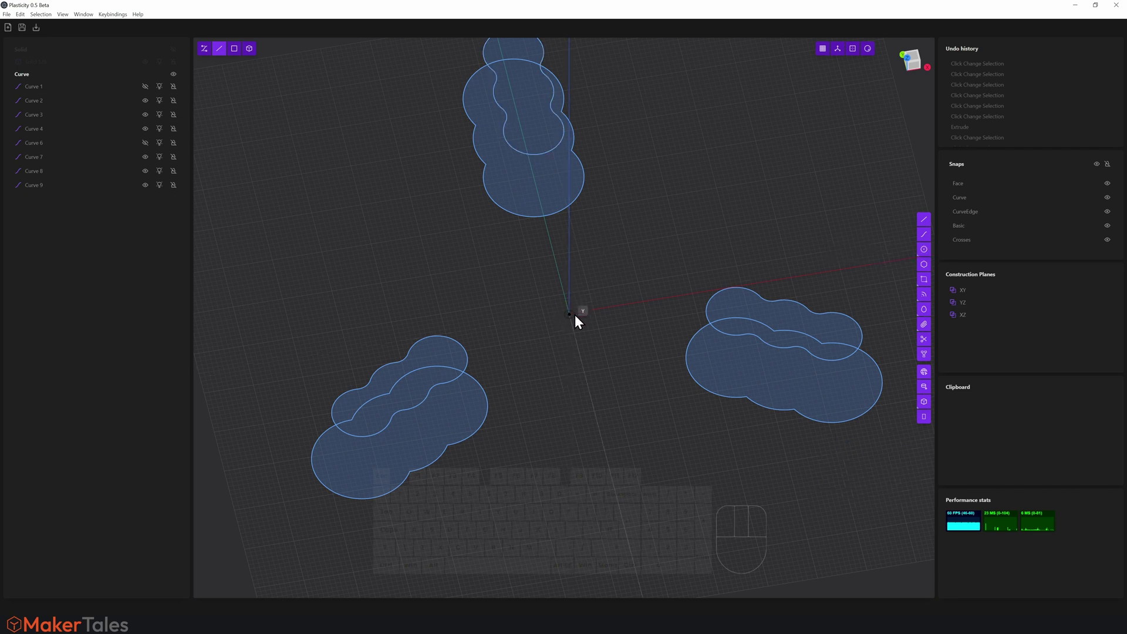
left_click_drag(587, 330, 593, 173)
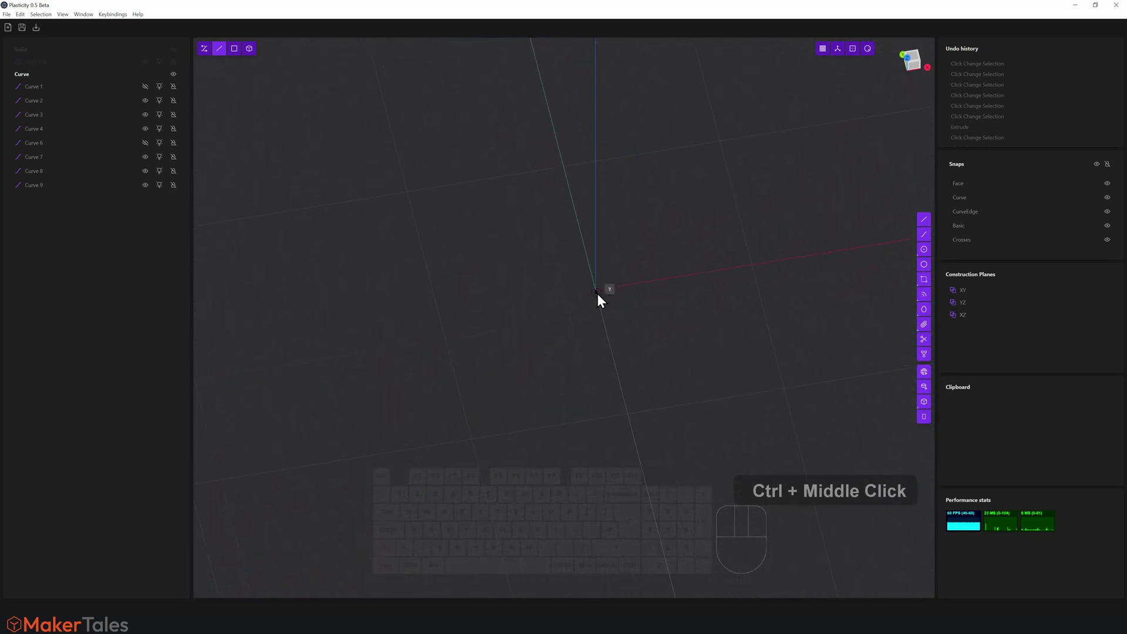
left_click_drag(647, 300, 657, 351)
left_click_drag(673, 378, 606, 329)
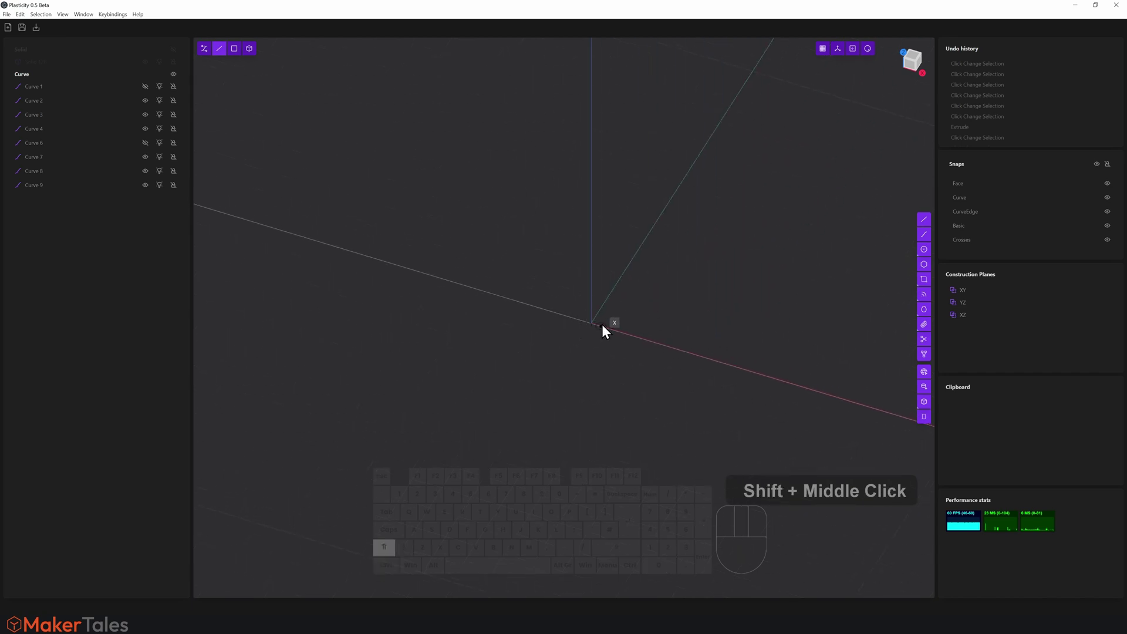
left_click_drag(689, 288, 657, 488)
Draw a circle centred on the origin with radius 10 for the central boss
key("h")
scroll("down", 3)
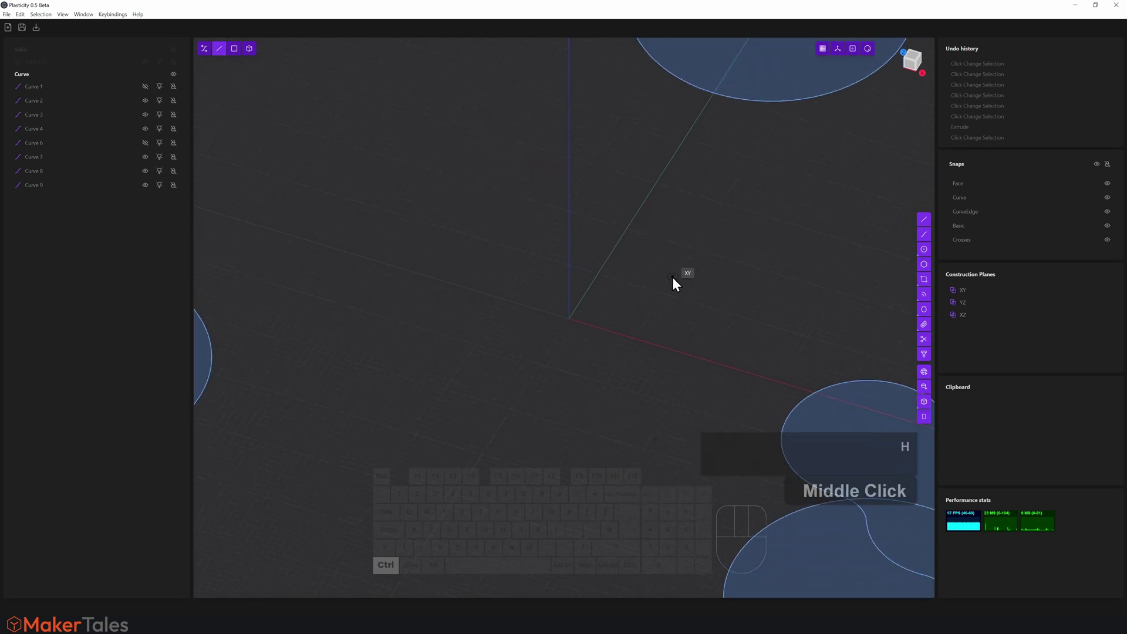
left_click(677, 279)
left_click(751, 264)
key("d")
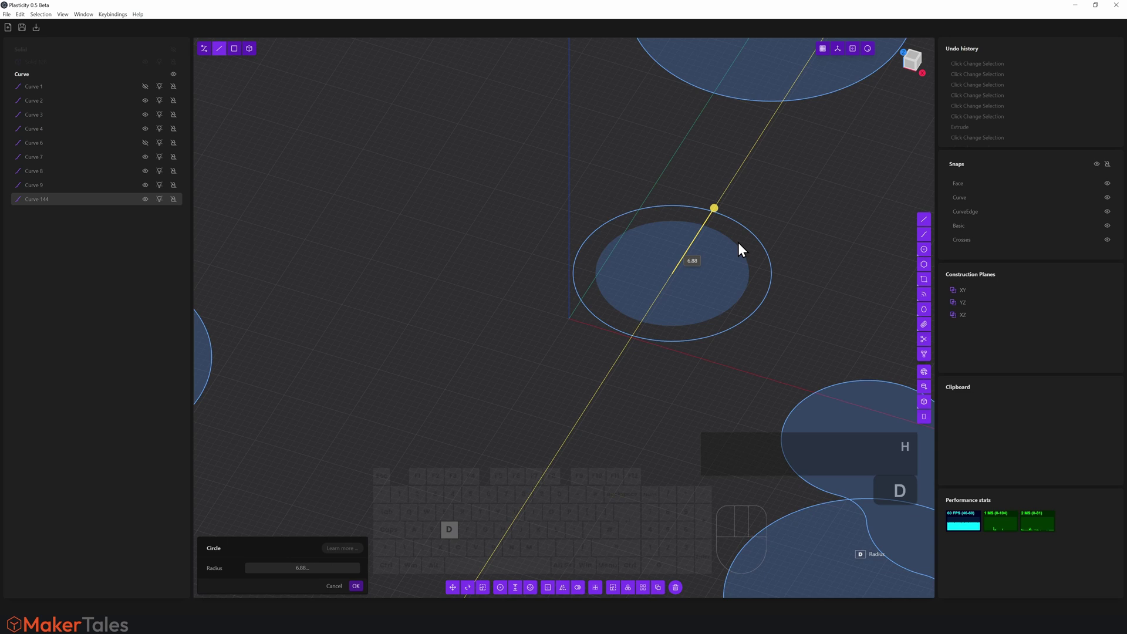
key("1")
key("0")
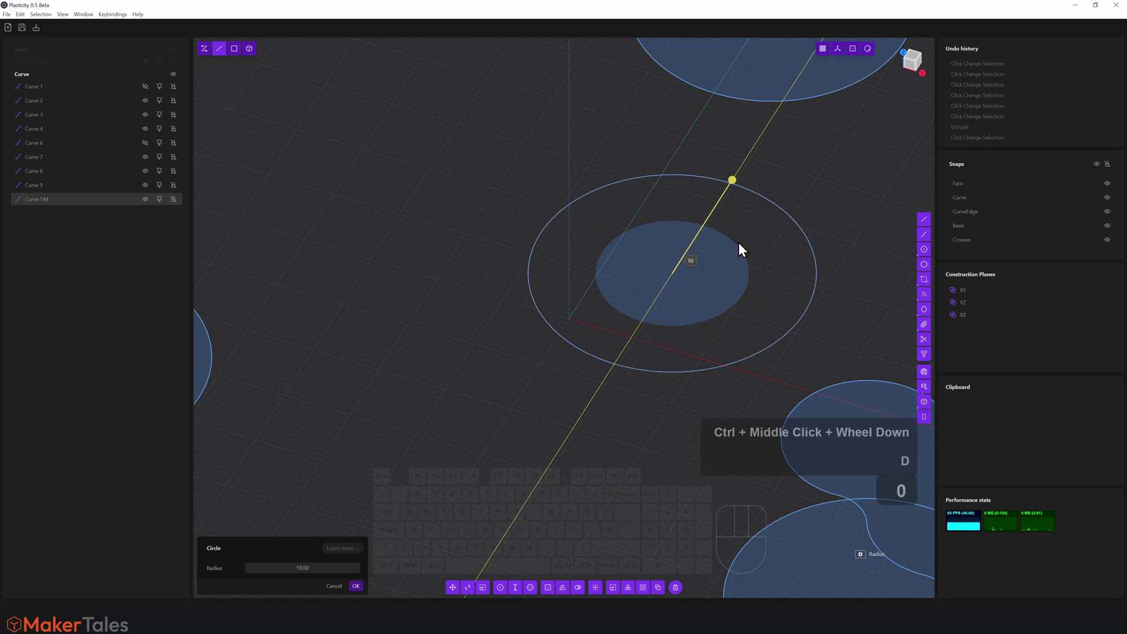
key("Return")
left_click_drag(743, 247, 649, 248)
key("1")
key("0")
key("Return")
scroll("down", 3)
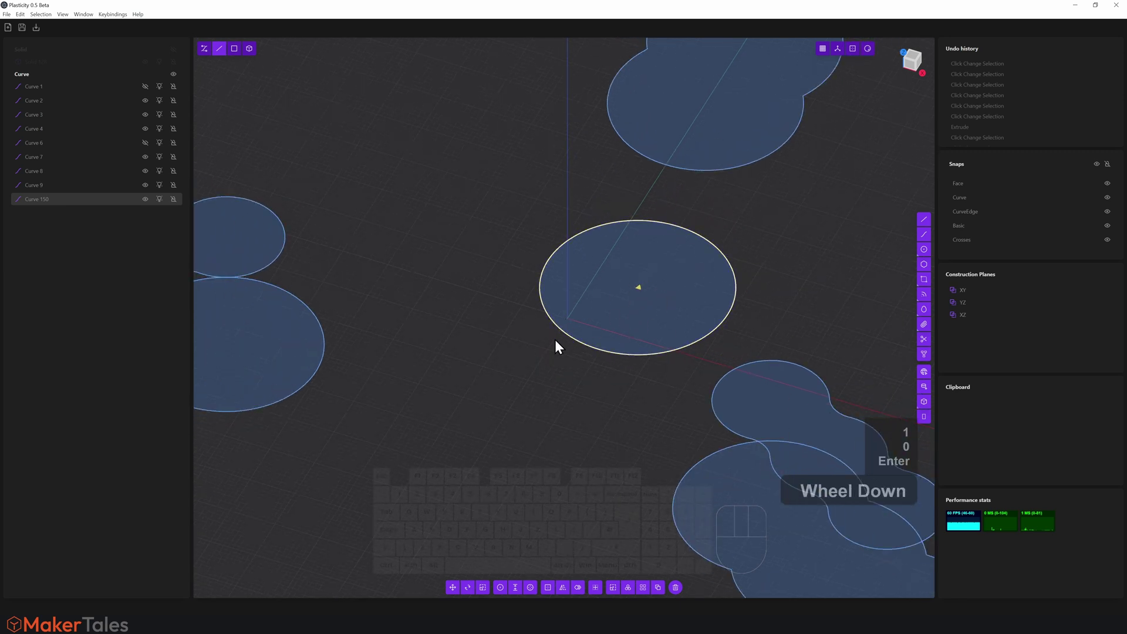
Try moving the centre circle with the gizmo, then undo the move so it stays at the origin
key("g")
key("1")
key("0")
key("Return")
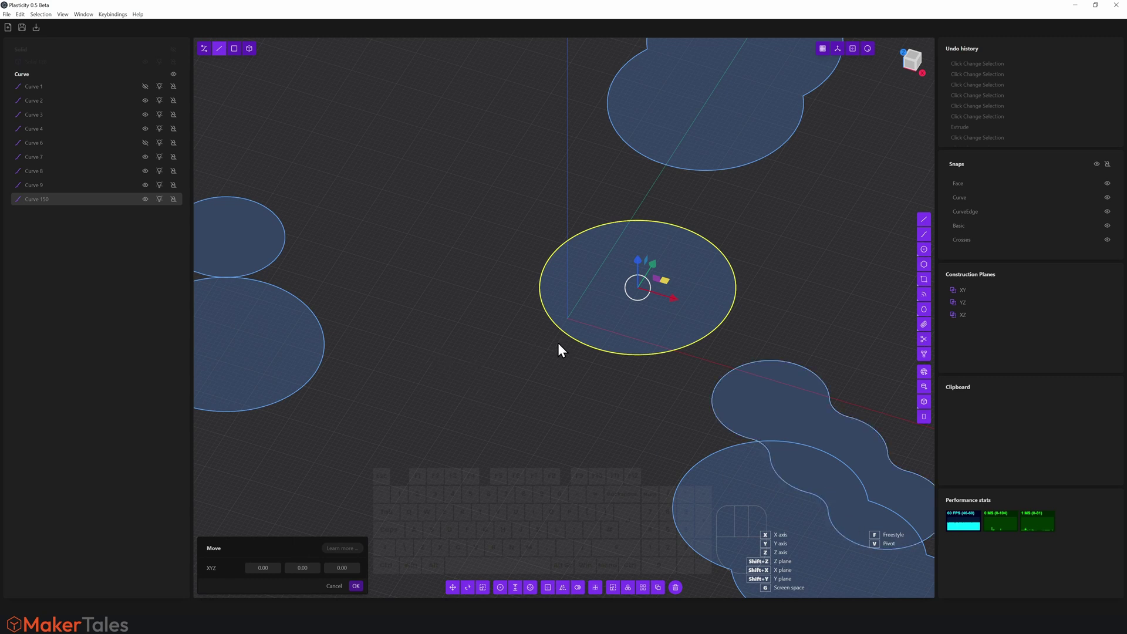
key("f")
key("Return")
key("g")
scroll("down", 3)
key("f")
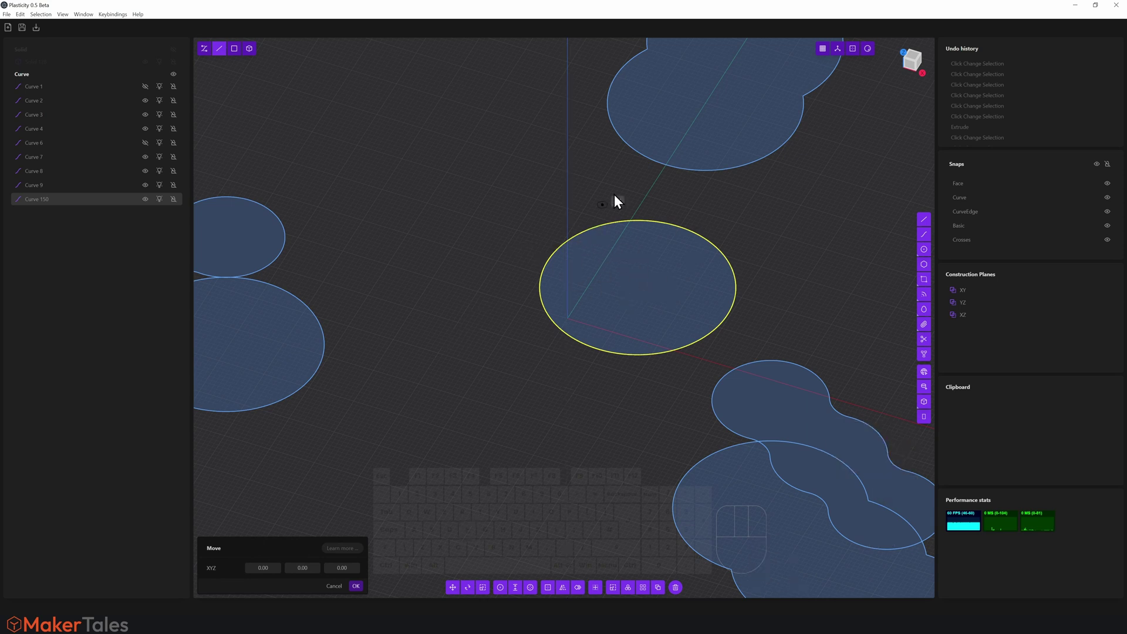
left_click_drag(505, 164, 619, 228)
key("g")
key("f")
scroll("down", 3)
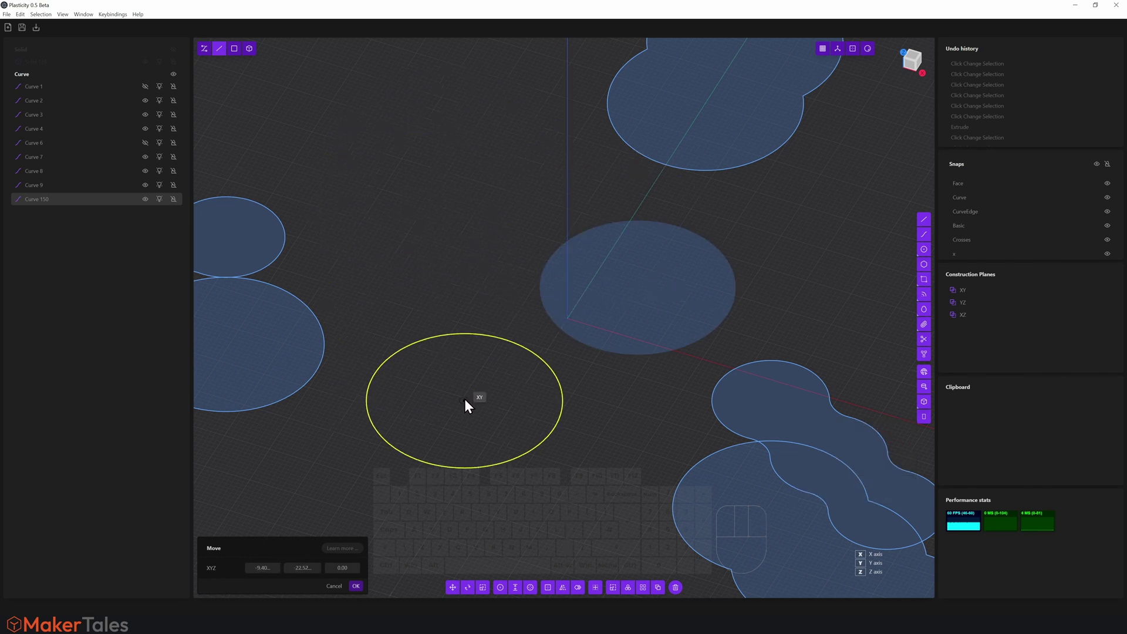
left_click_drag(468, 399, 352, 384)
left_click_drag(361, 381, 447, 369)
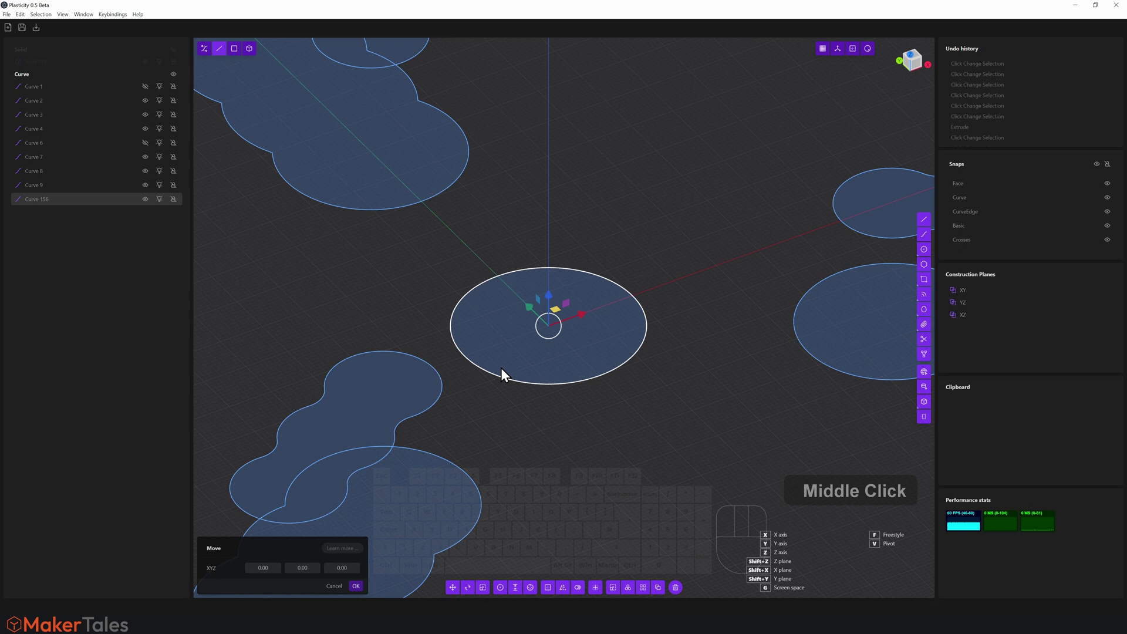
Scale the centre circle down to a smaller diameter
key("g")
key("f")
scroll("down", 3)
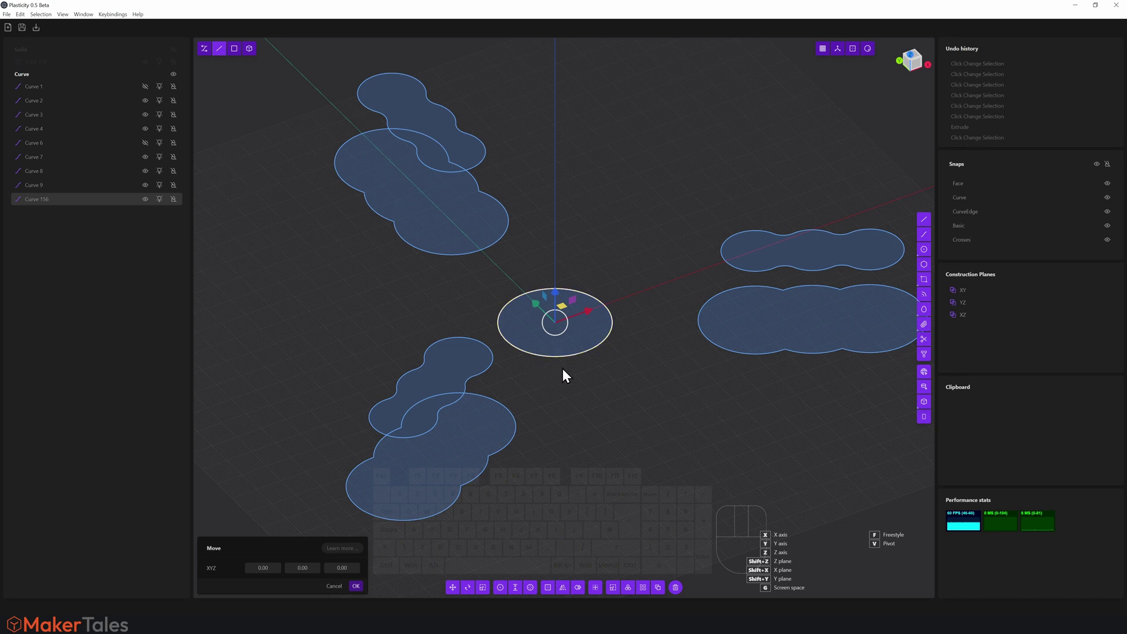
left_click_drag(578, 370, 575, 372)
key("g")
key("f")
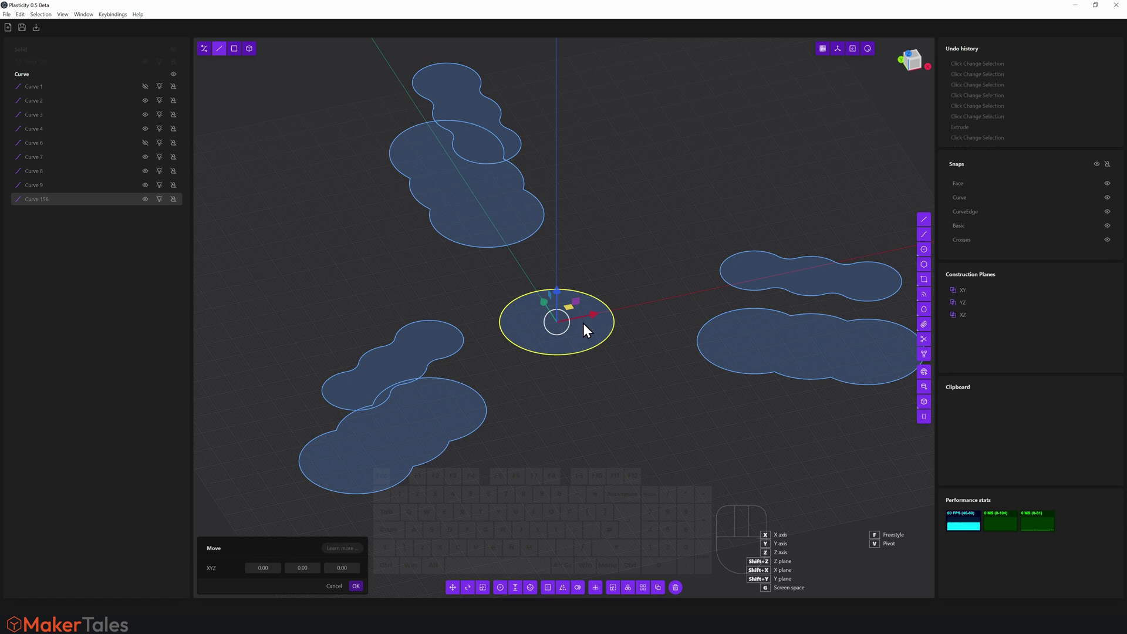
left_click_drag(637, 356, 579, 336)
key("f")
Extrude the centre circle upward into a short cylinder
key("3")
left_click(588, 333)
scroll("down", 3)
left_click_drag(590, 291, 590, 234)
left_click_drag(632, 232, 633, 232)
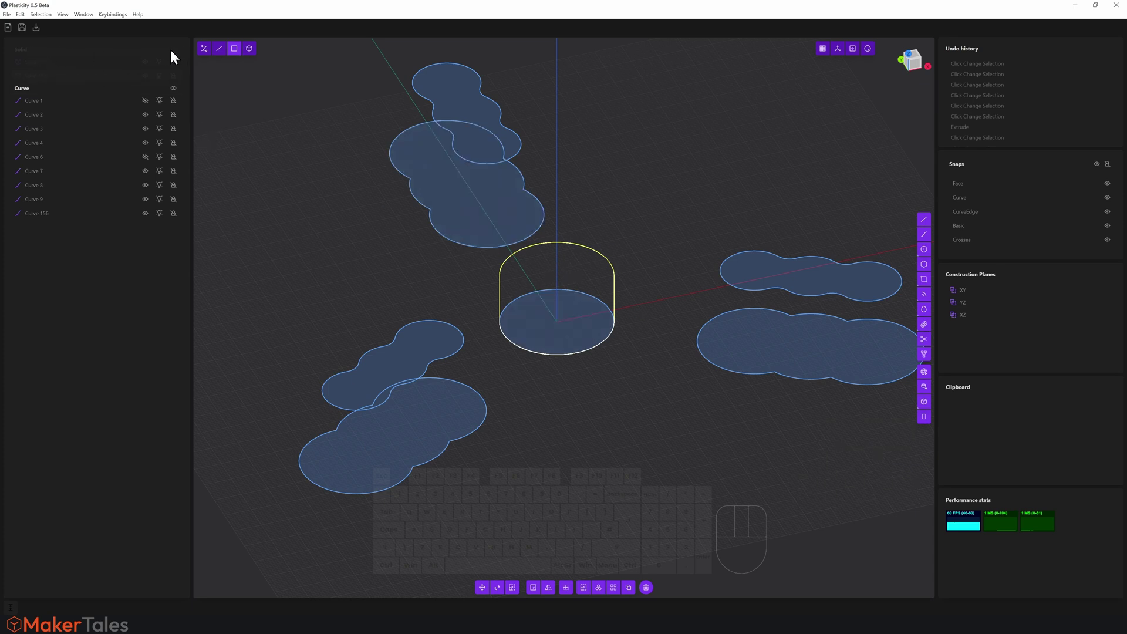
Confirm the cylinder, show the plate solid again and pick the boss's top face
left_click(174, 55)
left_click_drag(496, 331, 584, 340)
left_click(646, 115)
left_click(640, 133)
middle_click(626, 186)
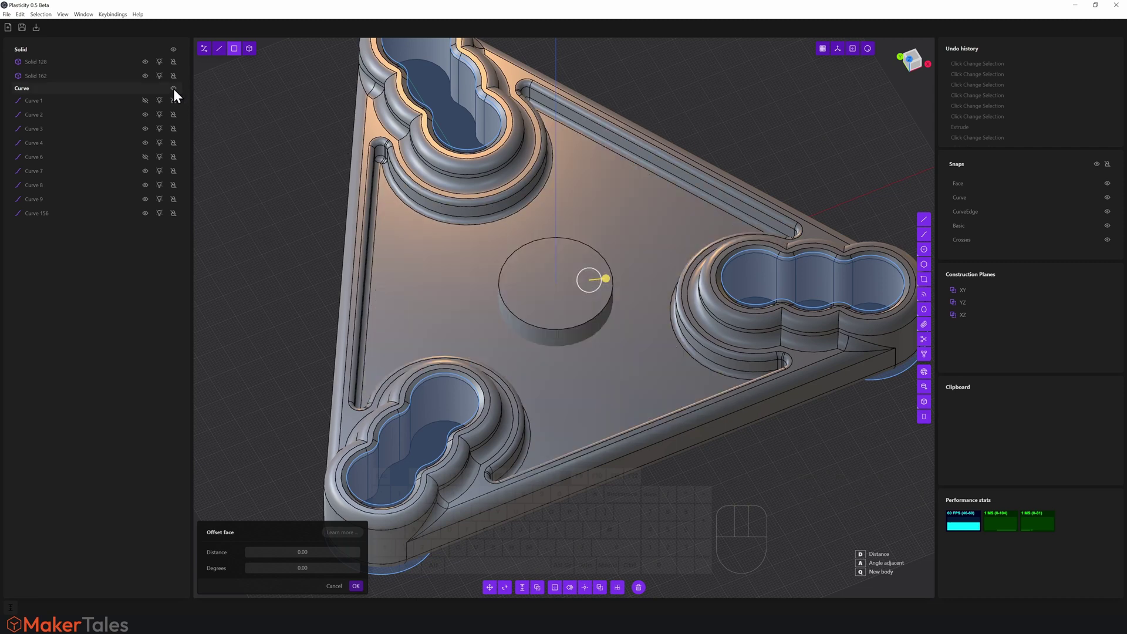
left_click(546, 284)
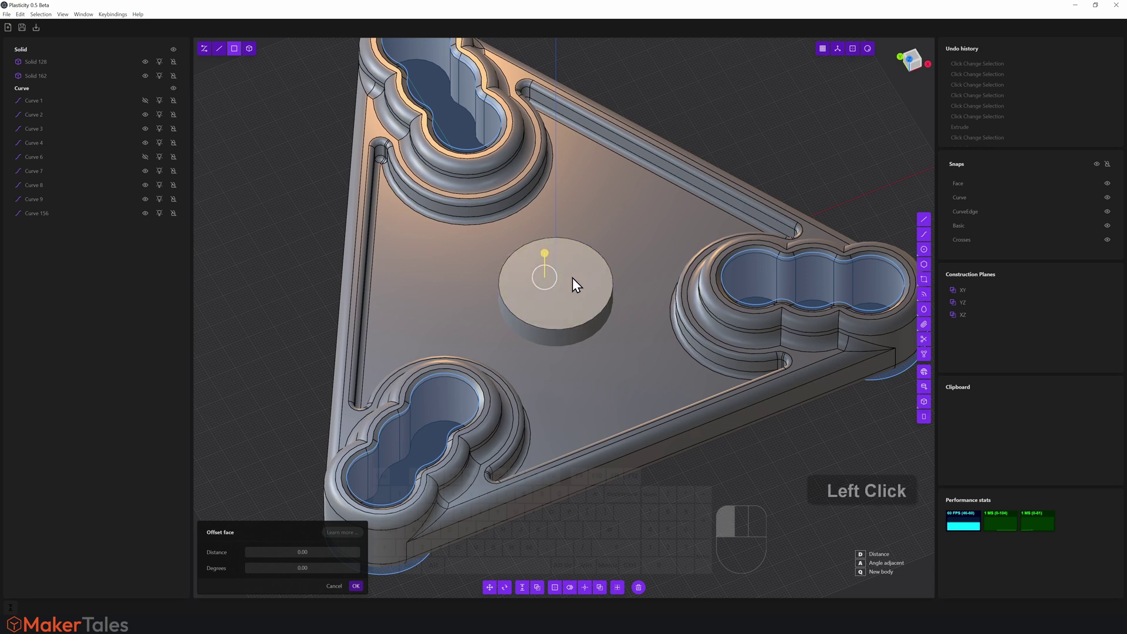
Sketch a small circle centred on the top face of the central boss
key("o")
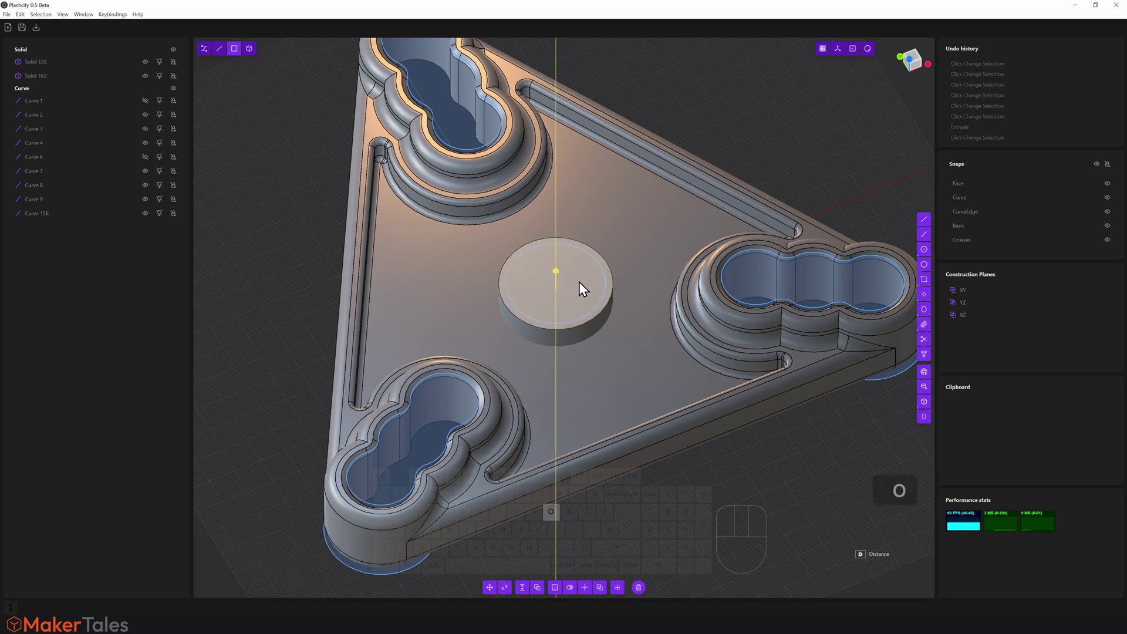
key("o")
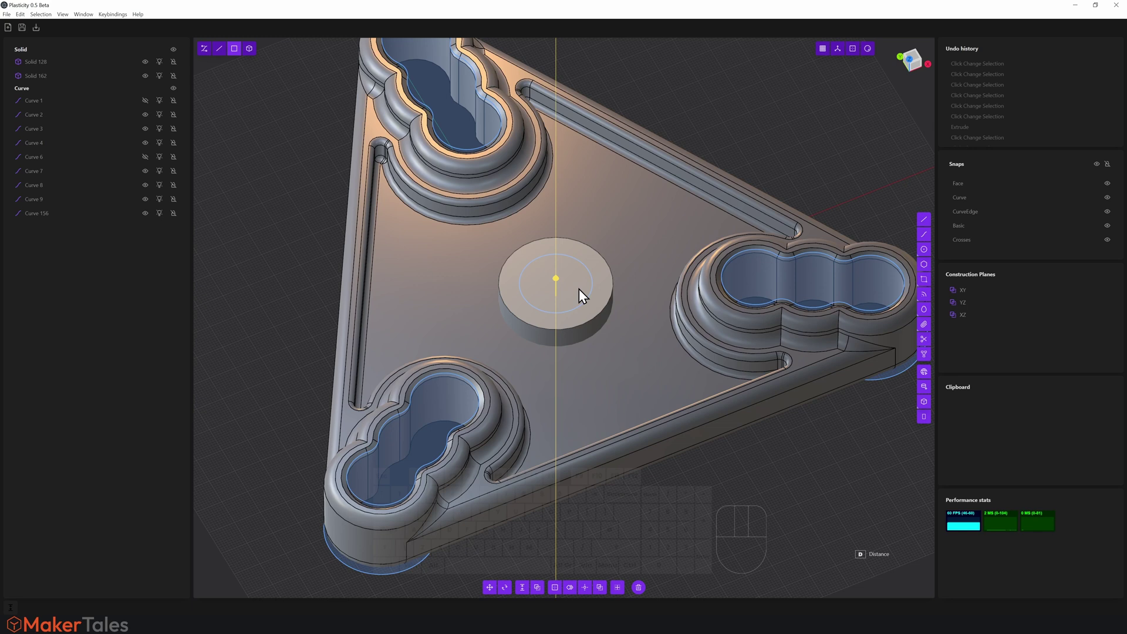
key("-")
key("o")
key("5")
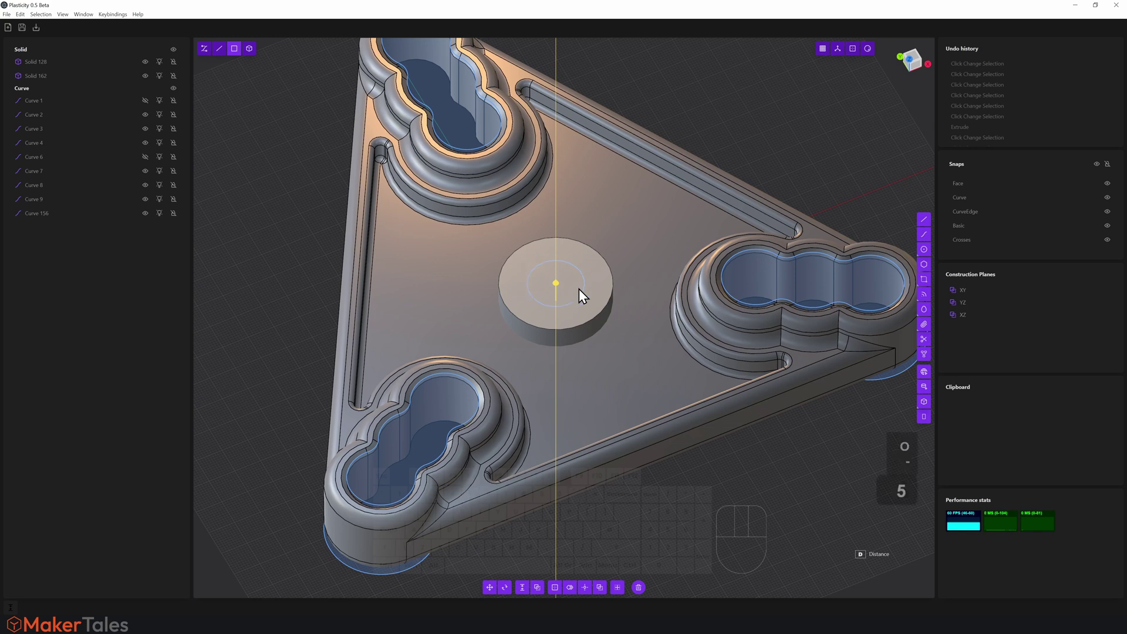
left_click(581, 295)
left_click_drag(752, 123, 742, 153)
left_click_drag(742, 153, 698, 203)
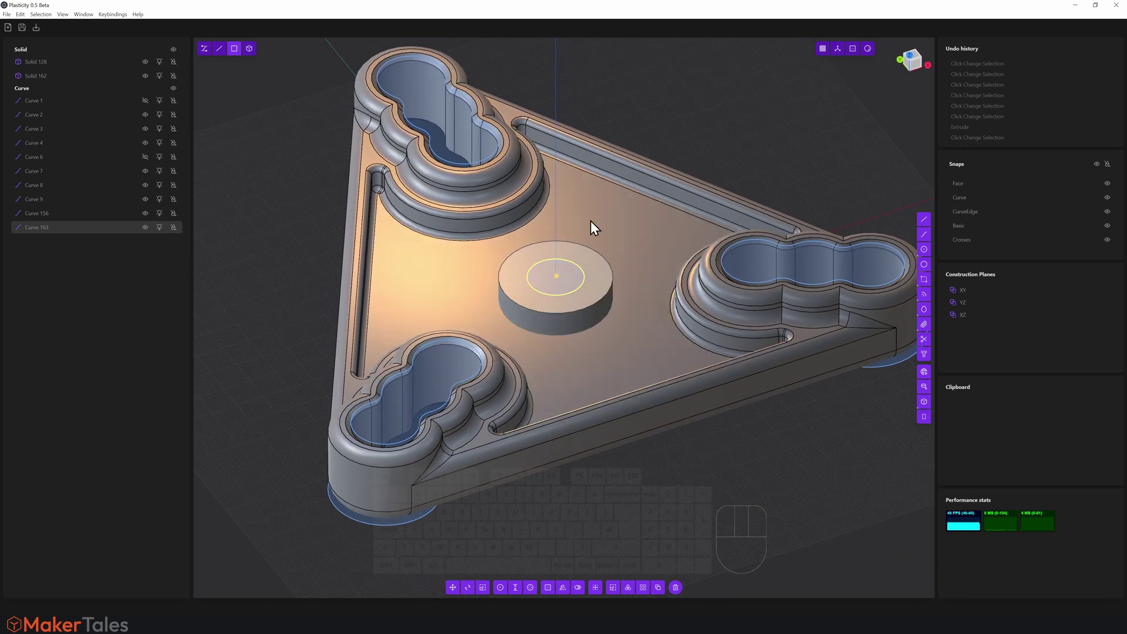
Boolean Union the central boss cylinder into the plate solid
key("o")
key("-")
key("5")
key("4")
left_click(656, 121)
left_click(635, 229)
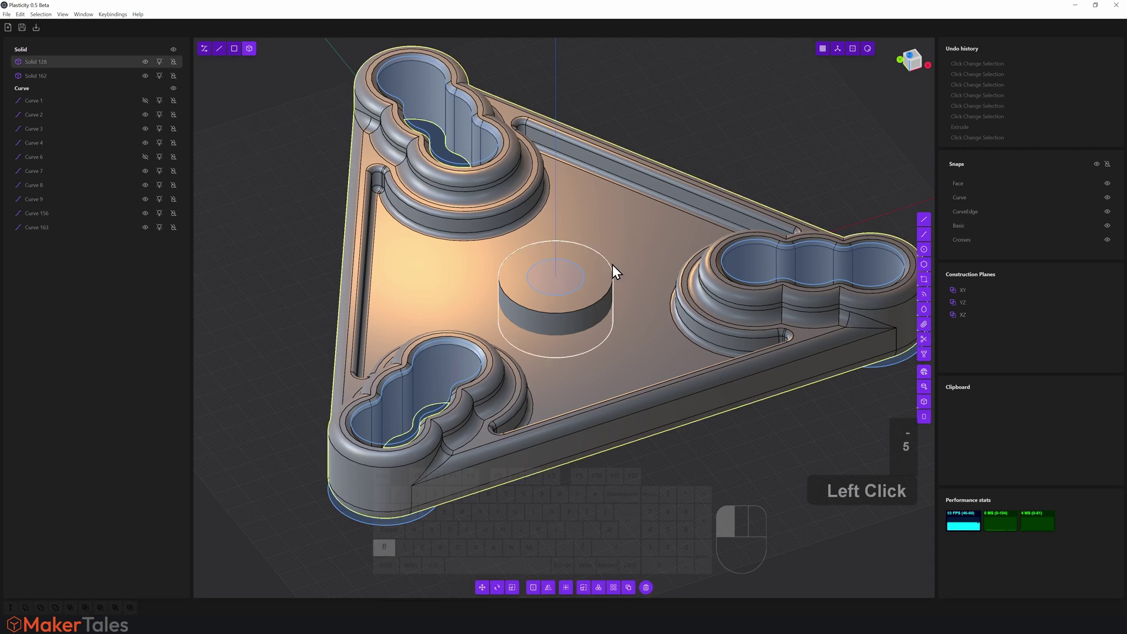
left_click(605, 278)
key("q")
key("4")
left_click(605, 276)
right_click(605, 275)
scroll("up", 3)
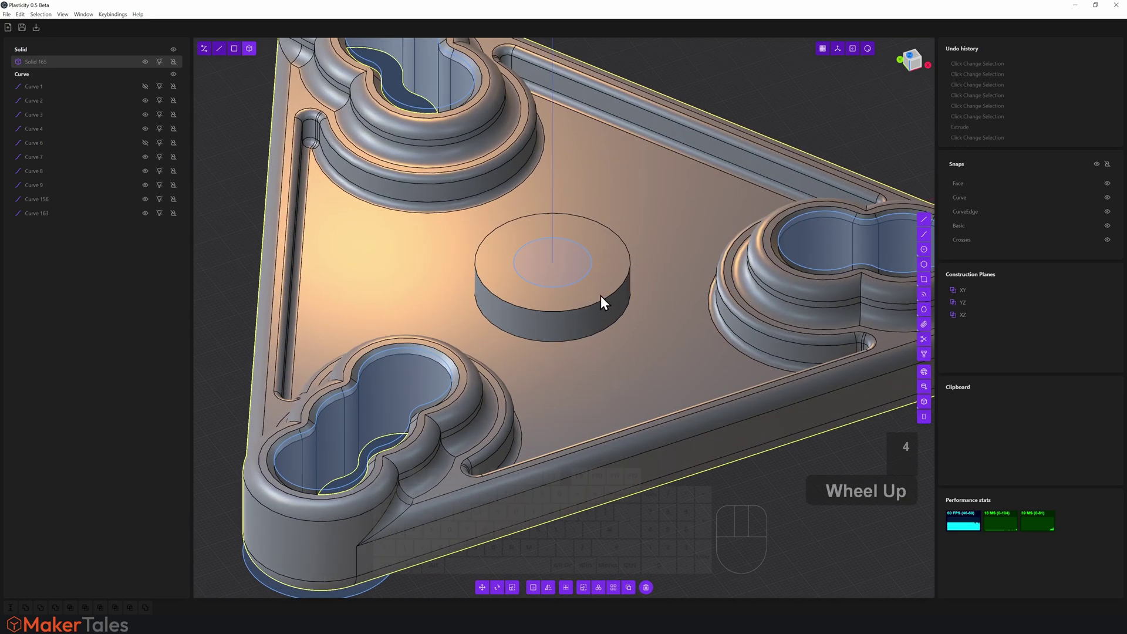
Fillet the base edge of the central boss, dragging the distance handle to size it
key("4")
key("q")
key("2")
left_click(587, 317)
scroll("up", 3)
left_click_drag(589, 341, 594, 342)
key("2")
left_click(594, 341)
left_click(593, 342)
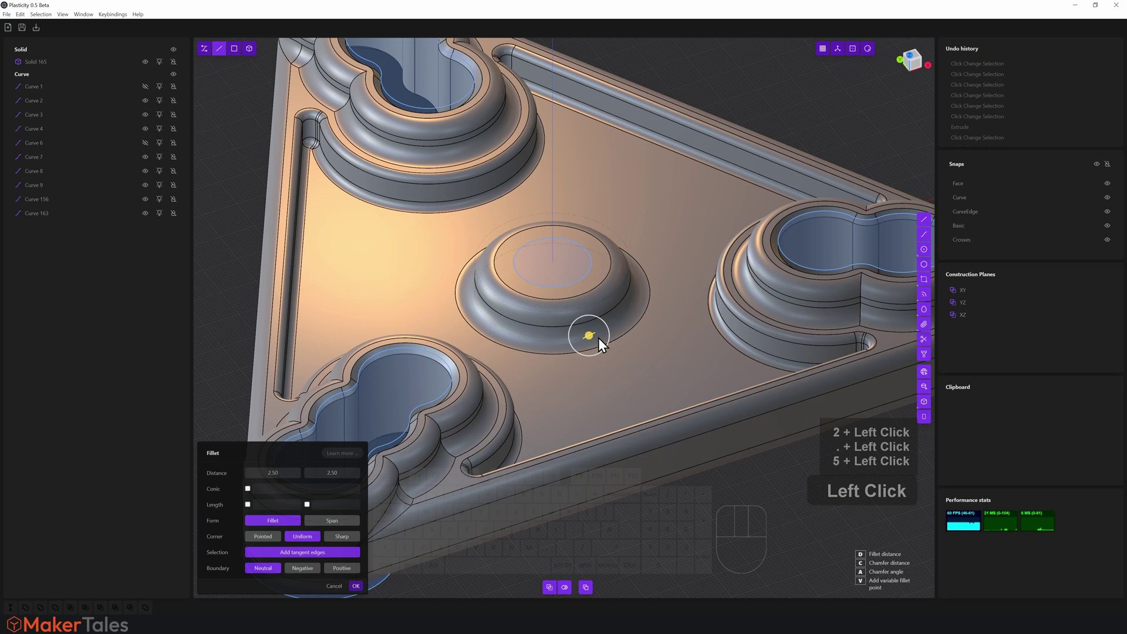
left_click_drag(590, 341, 595, 347)
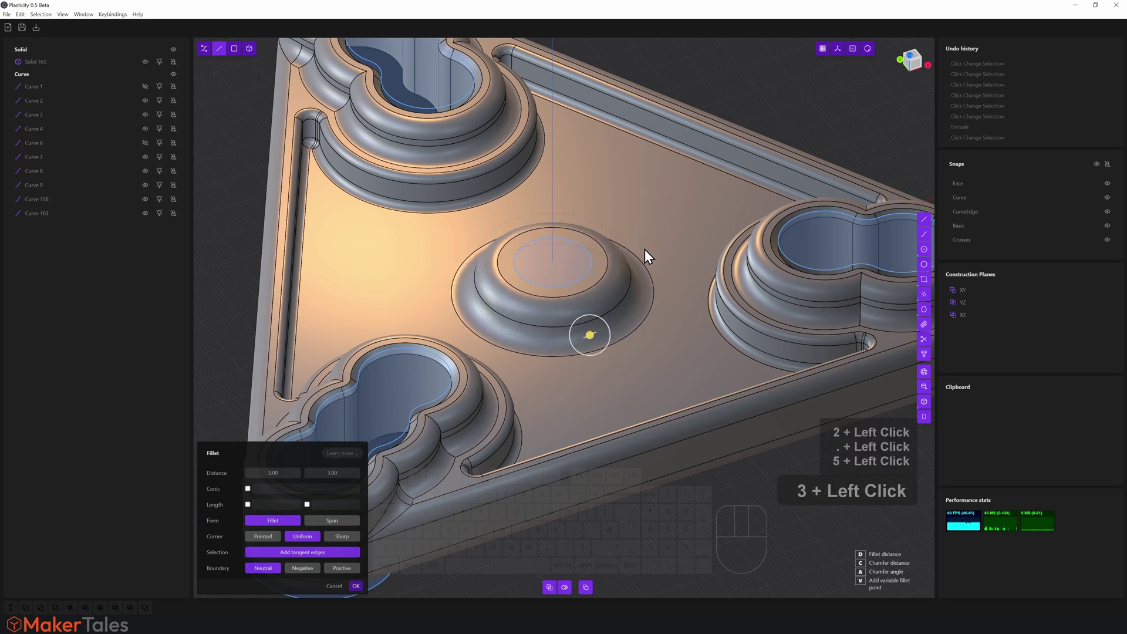
left_click_drag(648, 227, 641, 217)
Confirm the fillet and select the small circle atop the central boss
left_click(649, 228)
left_click_drag(642, 216, 632, 231)
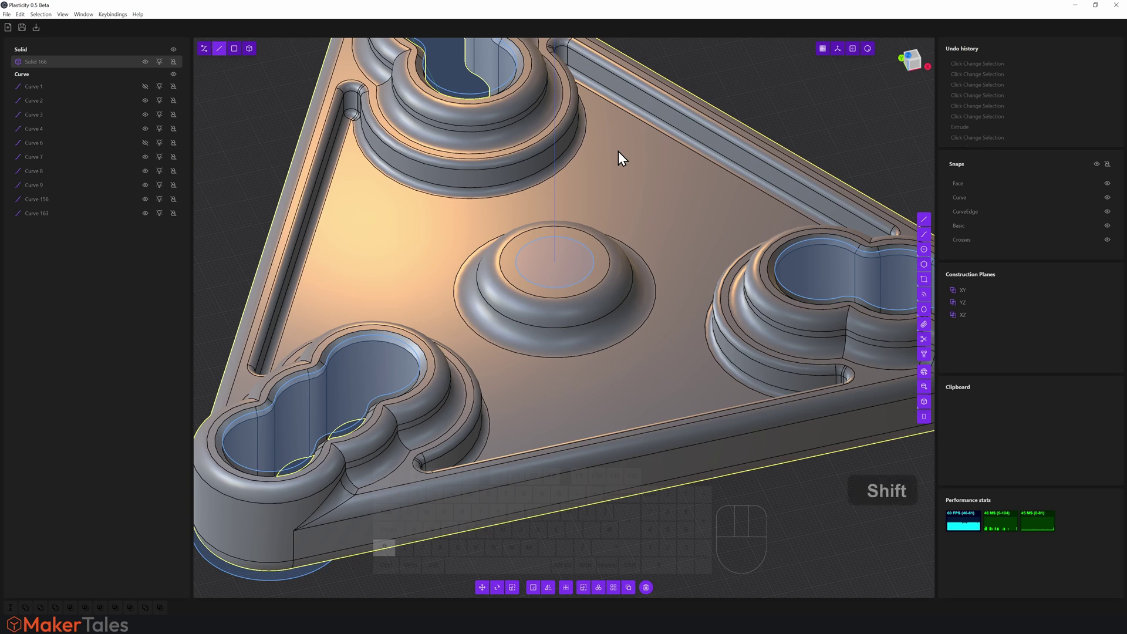
key("shift+4")
left_click(620, 157)
left_click(770, 96)
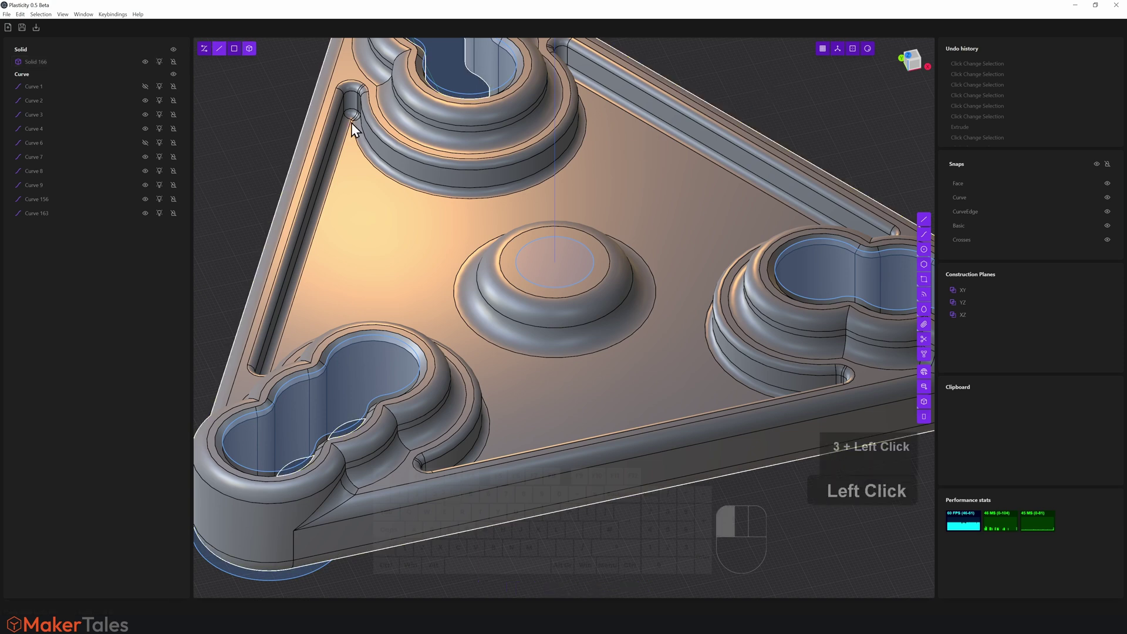
left_click(237, 63)
left_click(687, 219)
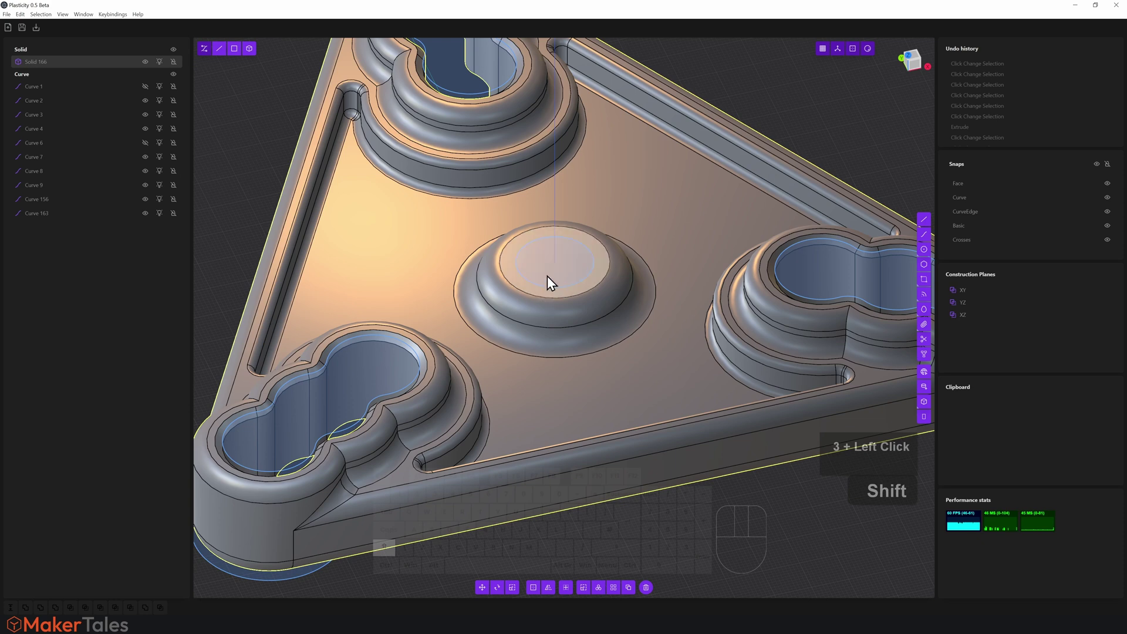
left_click_drag(569, 290, 568, 277)
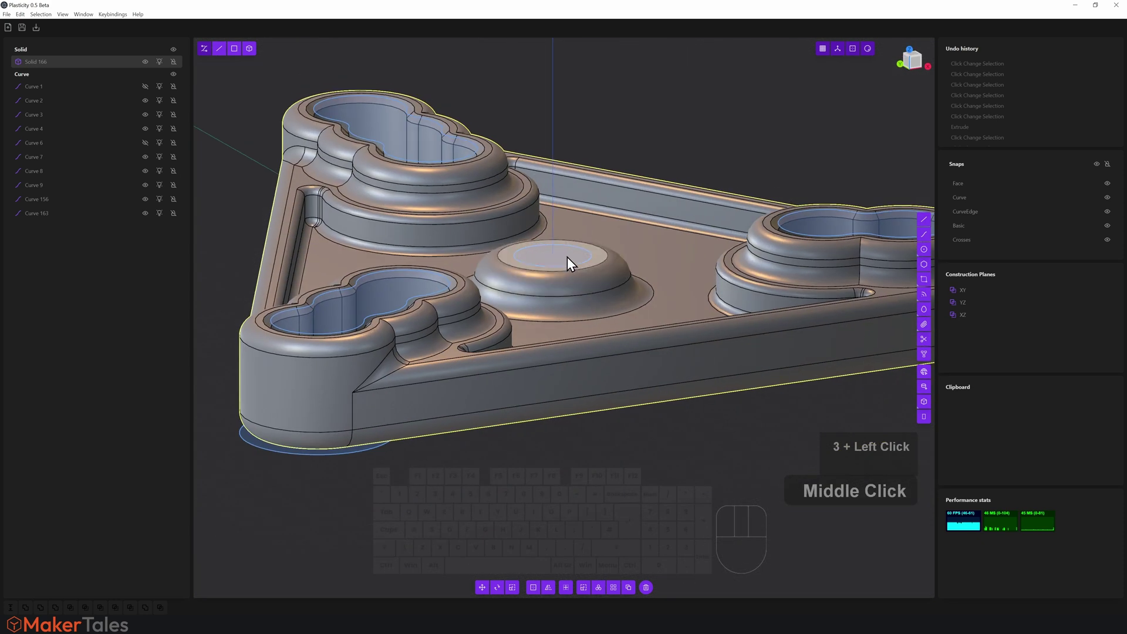
left_click_drag(592, 222, 593, 289)
Attempt to extrude the small circle, then hide an obstructing object
key("ctrl+r")
key("shift+4")
scroll("down", 3)
left_click(596, 289)
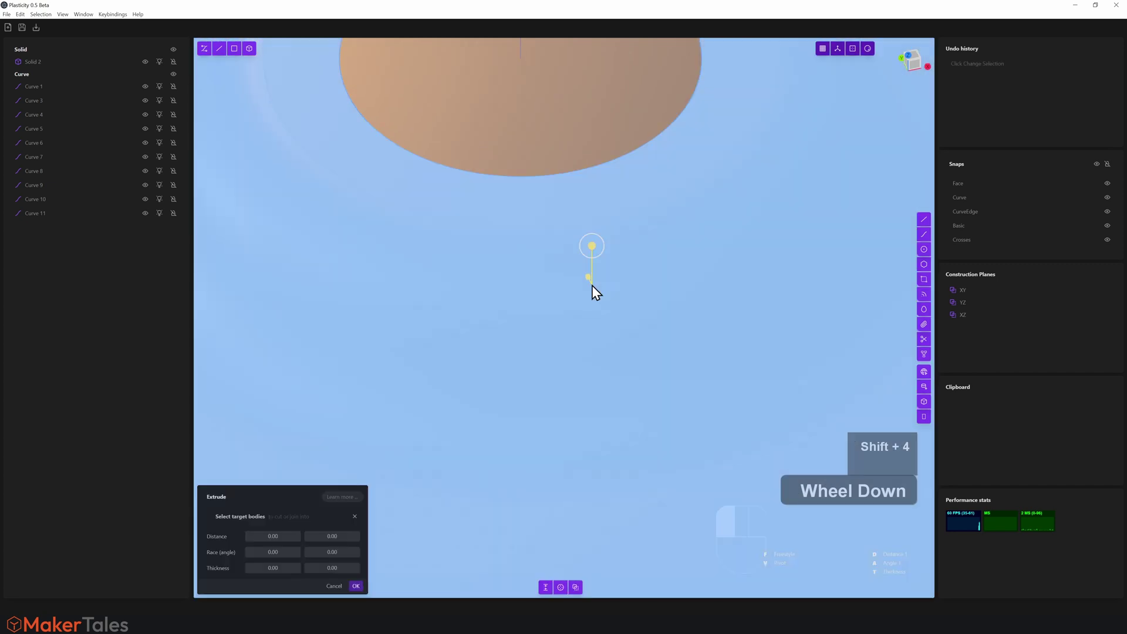
key("/")
key("ctrl+r")
key("/")
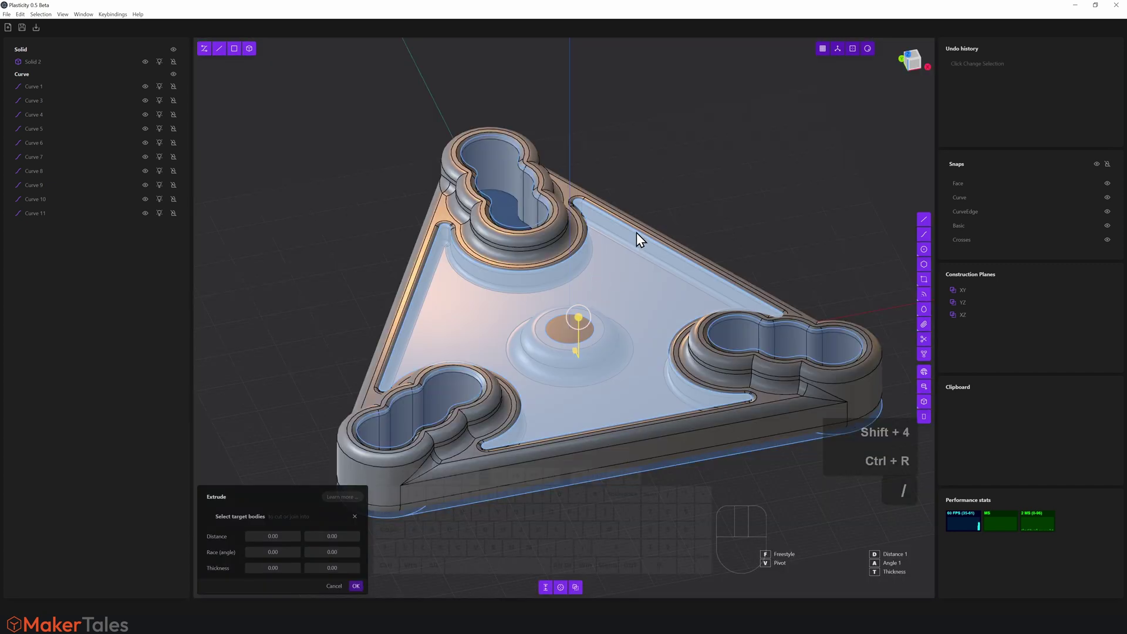
left_click(753, 191)
scroll("down", 3)
left_click(654, 244)
key("h")
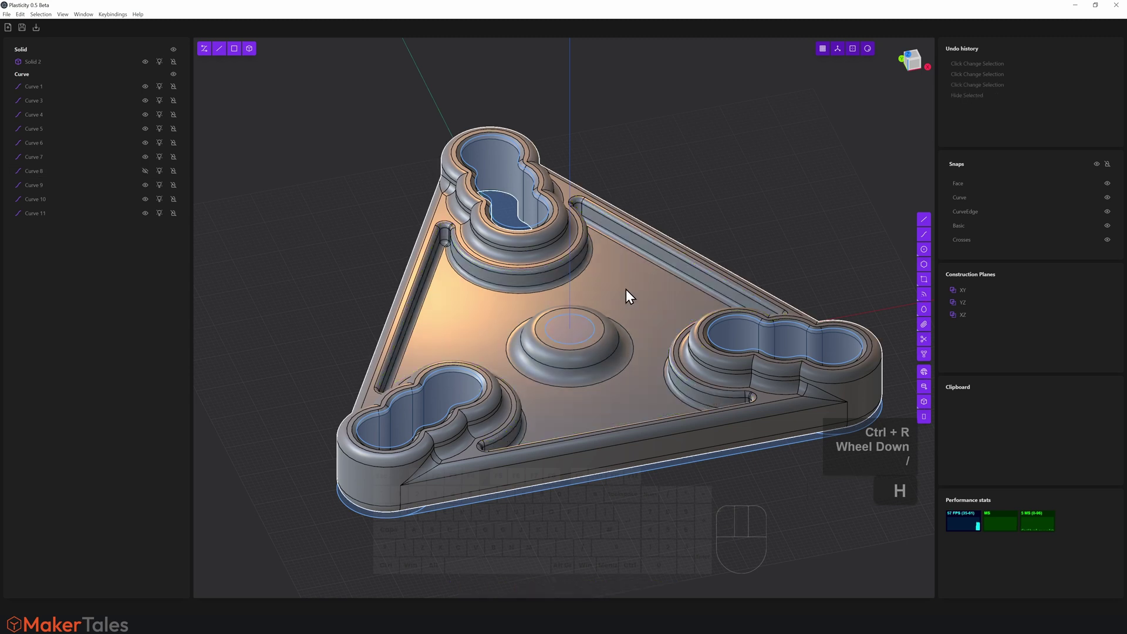
Extrude the small circle downward as a Difference cut through the central boss
left_click(638, 286)
left_click(577, 342)
left_click(577, 303)
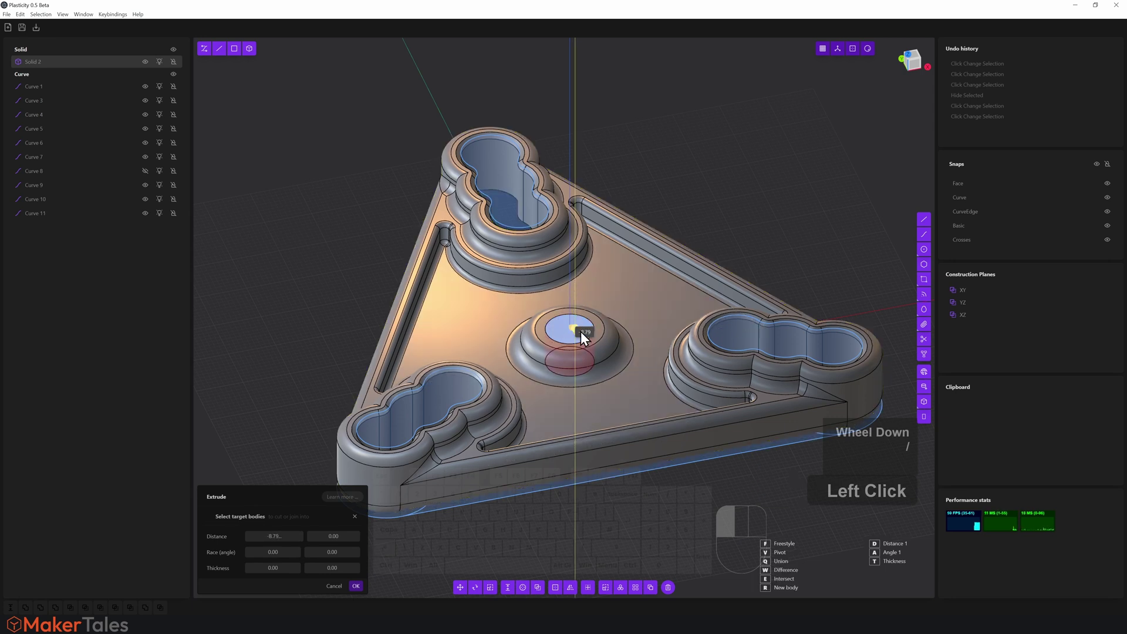
left_click_drag(702, 200, 676, 216)
middle_click(676, 216)
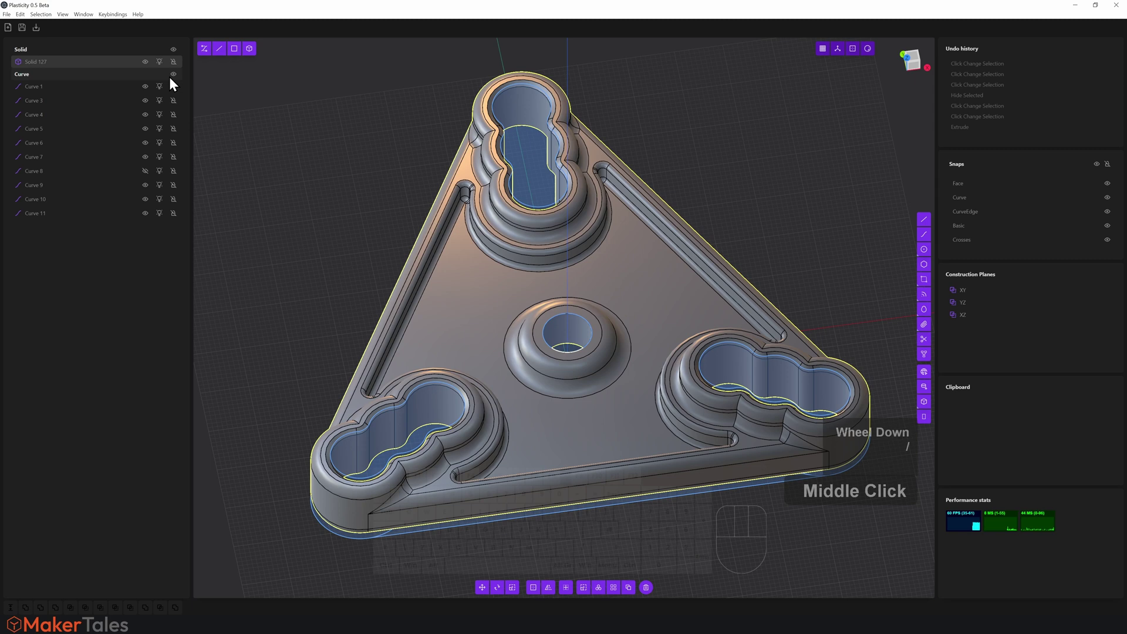
Fillet the top rim of the boss's through hole, sizing it with the distance handle
left_click(176, 79)
left_click(582, 322)
left_click(577, 351)
left_click(575, 351)
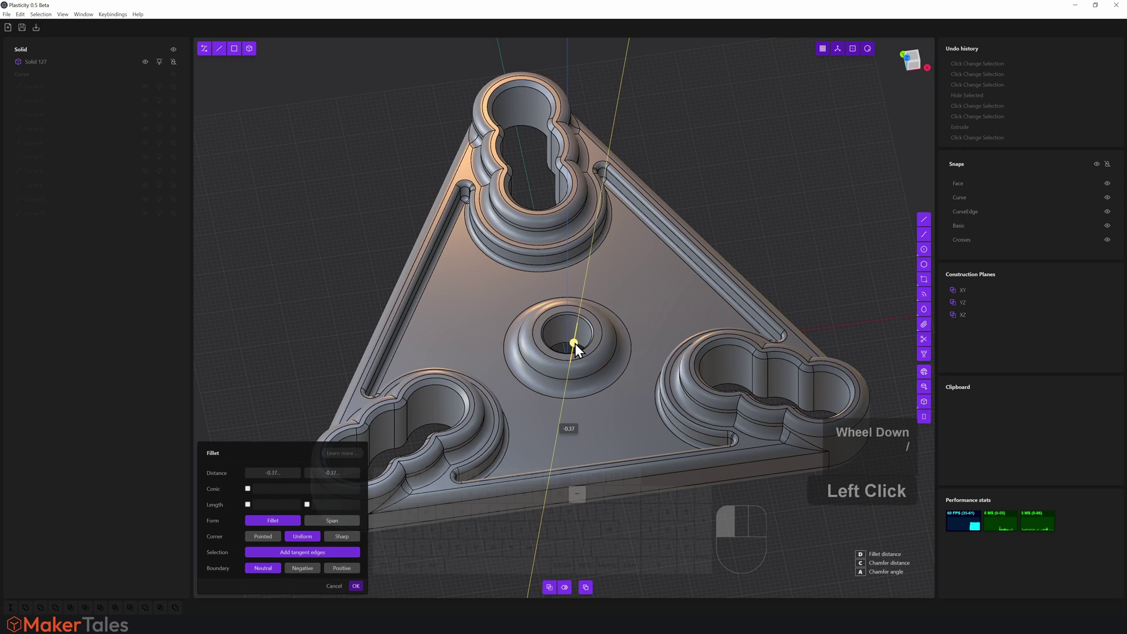
key("h")
left_click_drag(709, 171, 684, 292)
left_click_drag(684, 292, 696, 139)
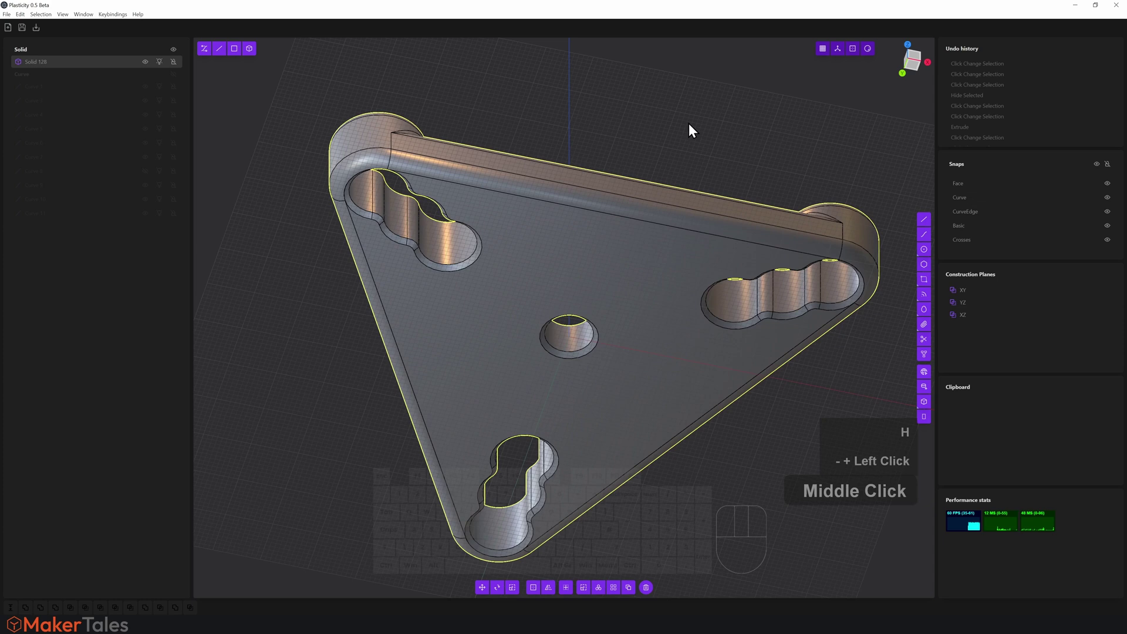
Orbit to check the hole passes through the plate's underside, then back to the top
left_click_drag(680, 227, 659, 419)
left_click(670, 390)
scroll("down", 3)
left_click_drag(669, 358, 856, 99)
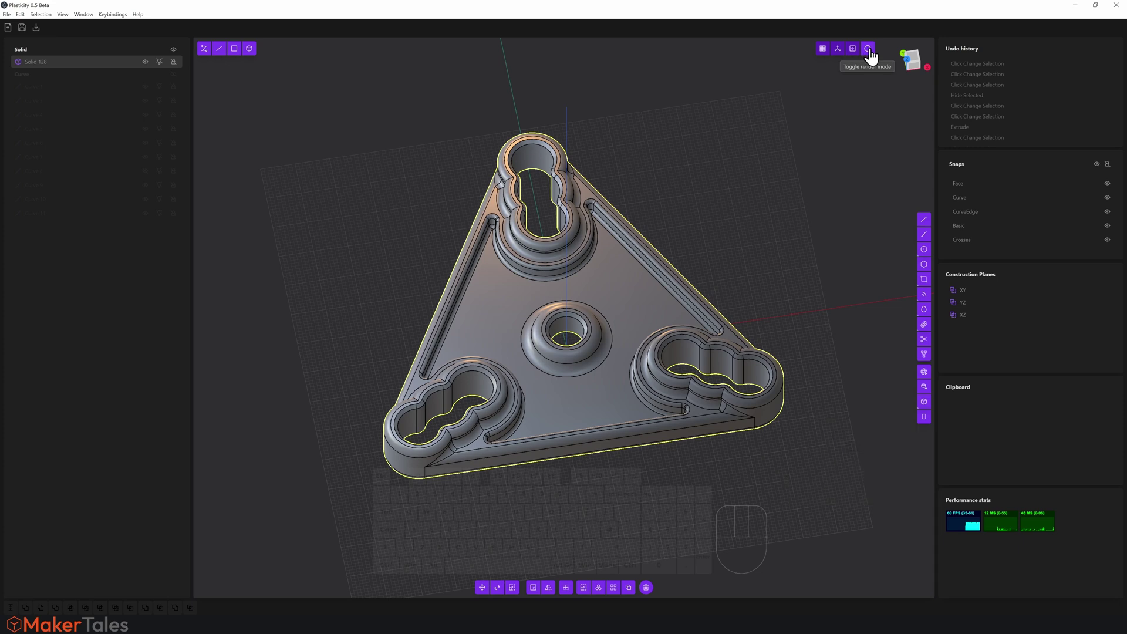
Switch to the red rendered look and turn off Show edges
left_click_drag(873, 60, 854, 89)
left_click(854, 89)
middle_click(687, 276)
left_click(705, 340)
scroll("up", 3)
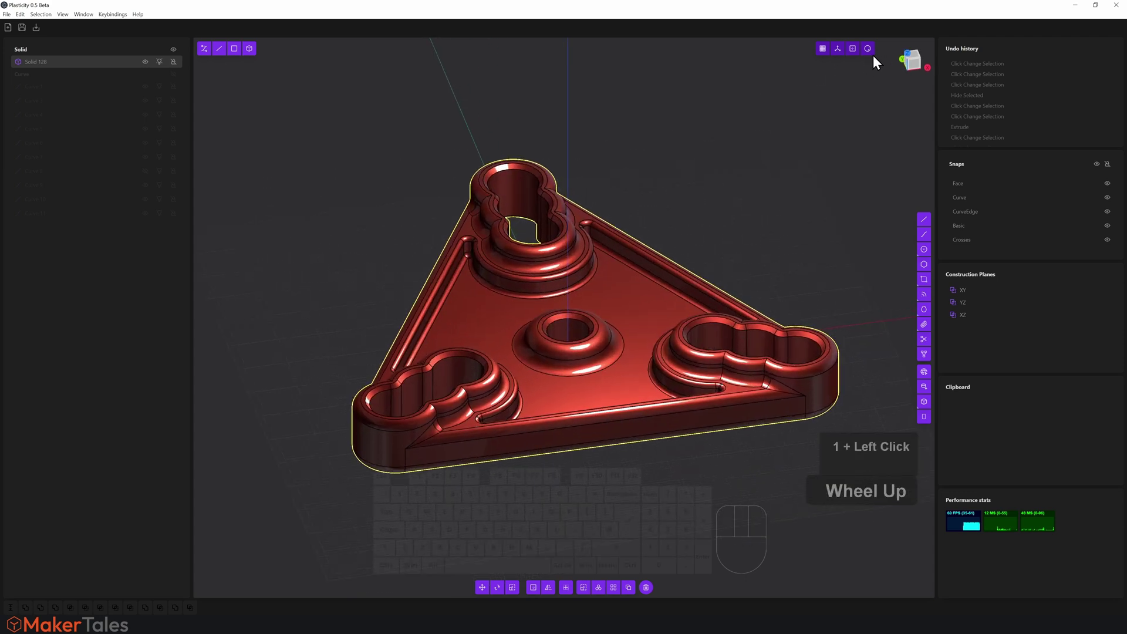
left_click_drag(870, 64, 864, 117)
scroll("down", 3)
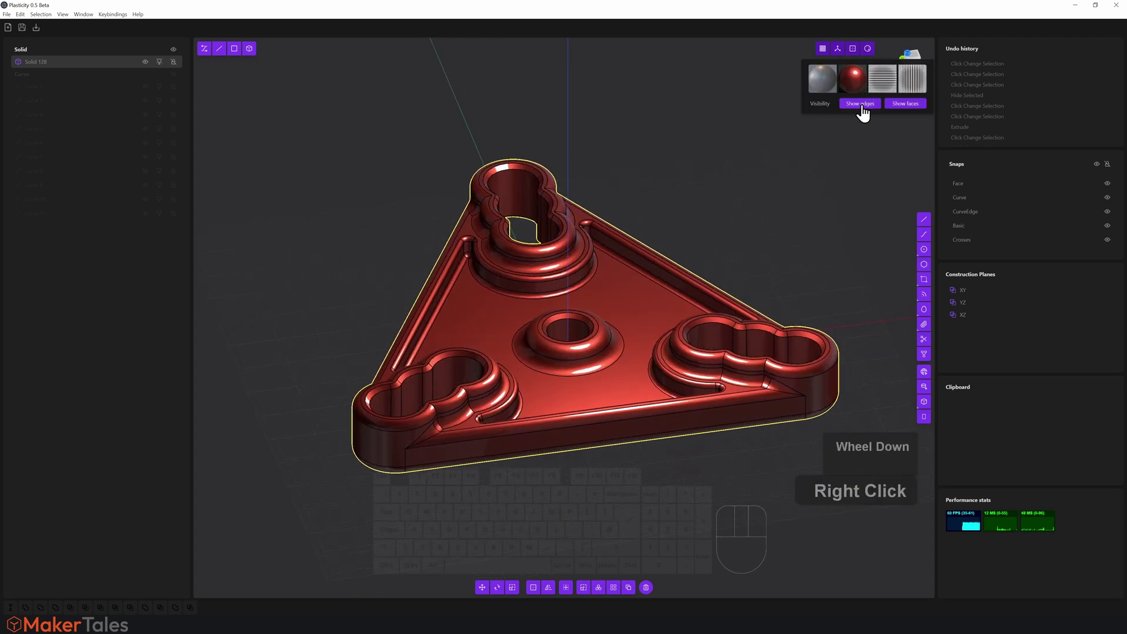
left_click(866, 117)
Orbit in close to inspect the central boss and its rounded hole
right_click(645, 227)
left_click_drag(645, 227, 664, 228)
left_click_drag(640, 395, 651, 276)
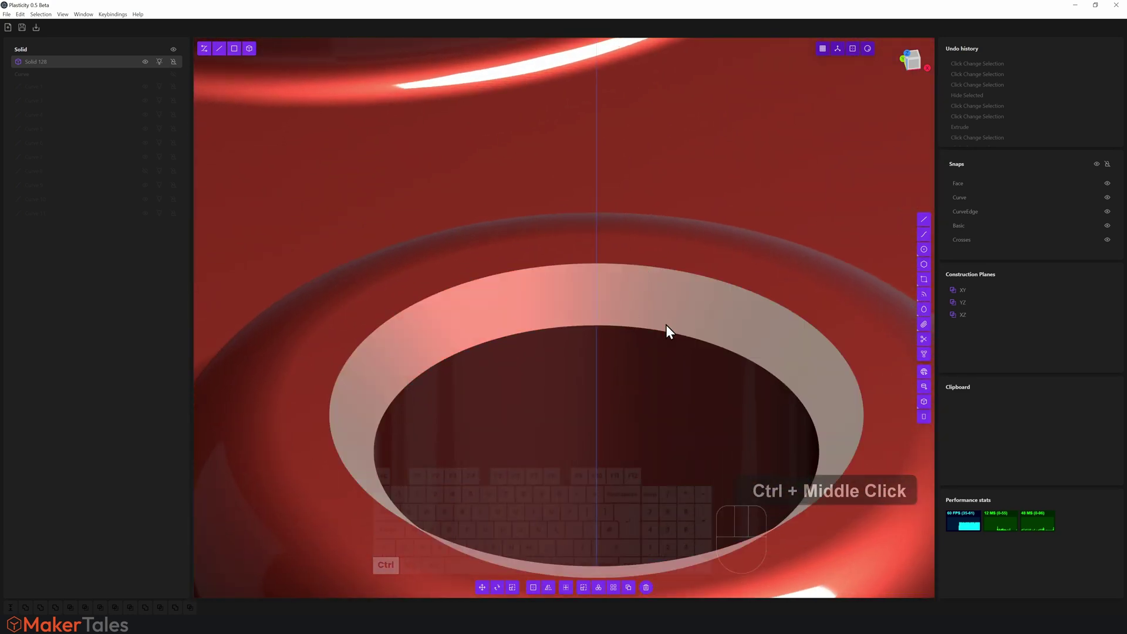
middle_click(618, 368)
left_click_drag(613, 333, 610, 343)
scroll("down", 3)
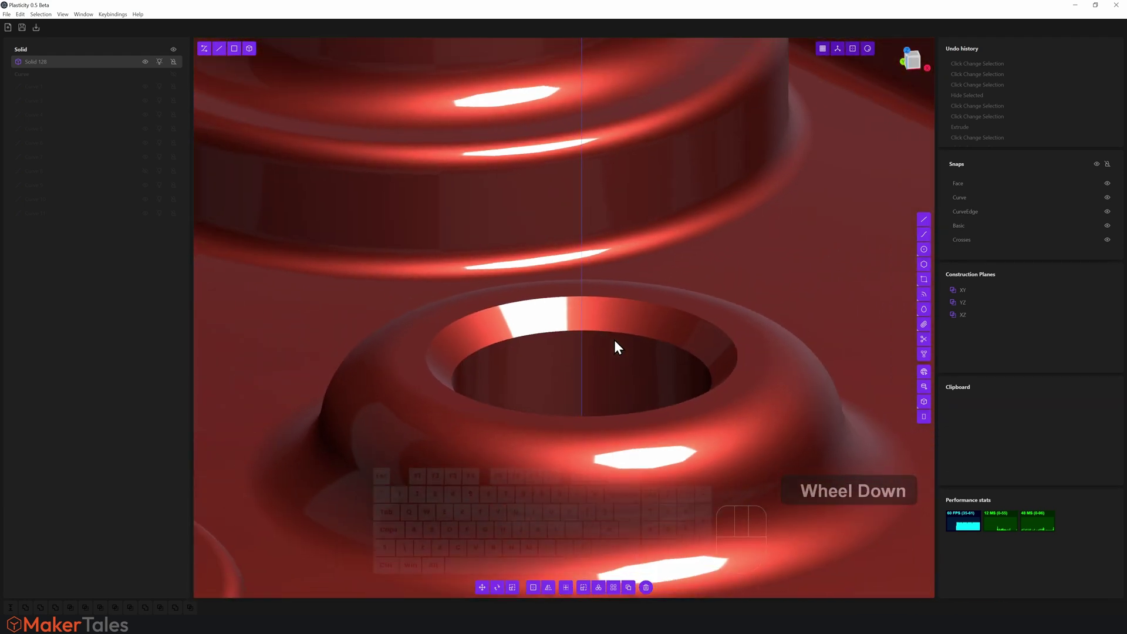